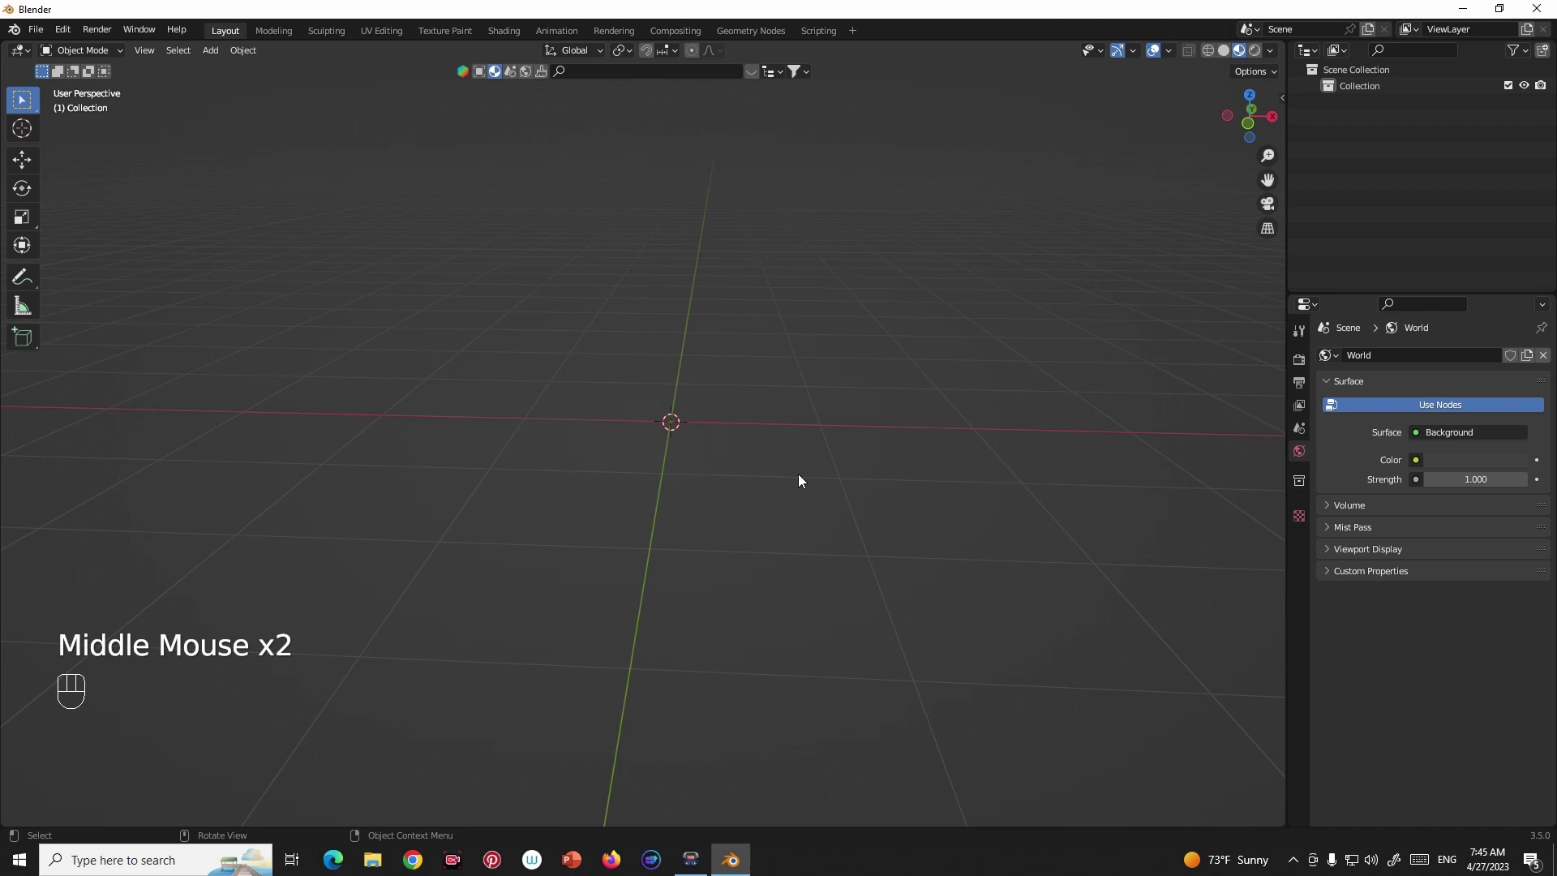
Add a text object, view it from the top and erase its default word 'Text'.
{"action": "key", "text": "shift+a"}
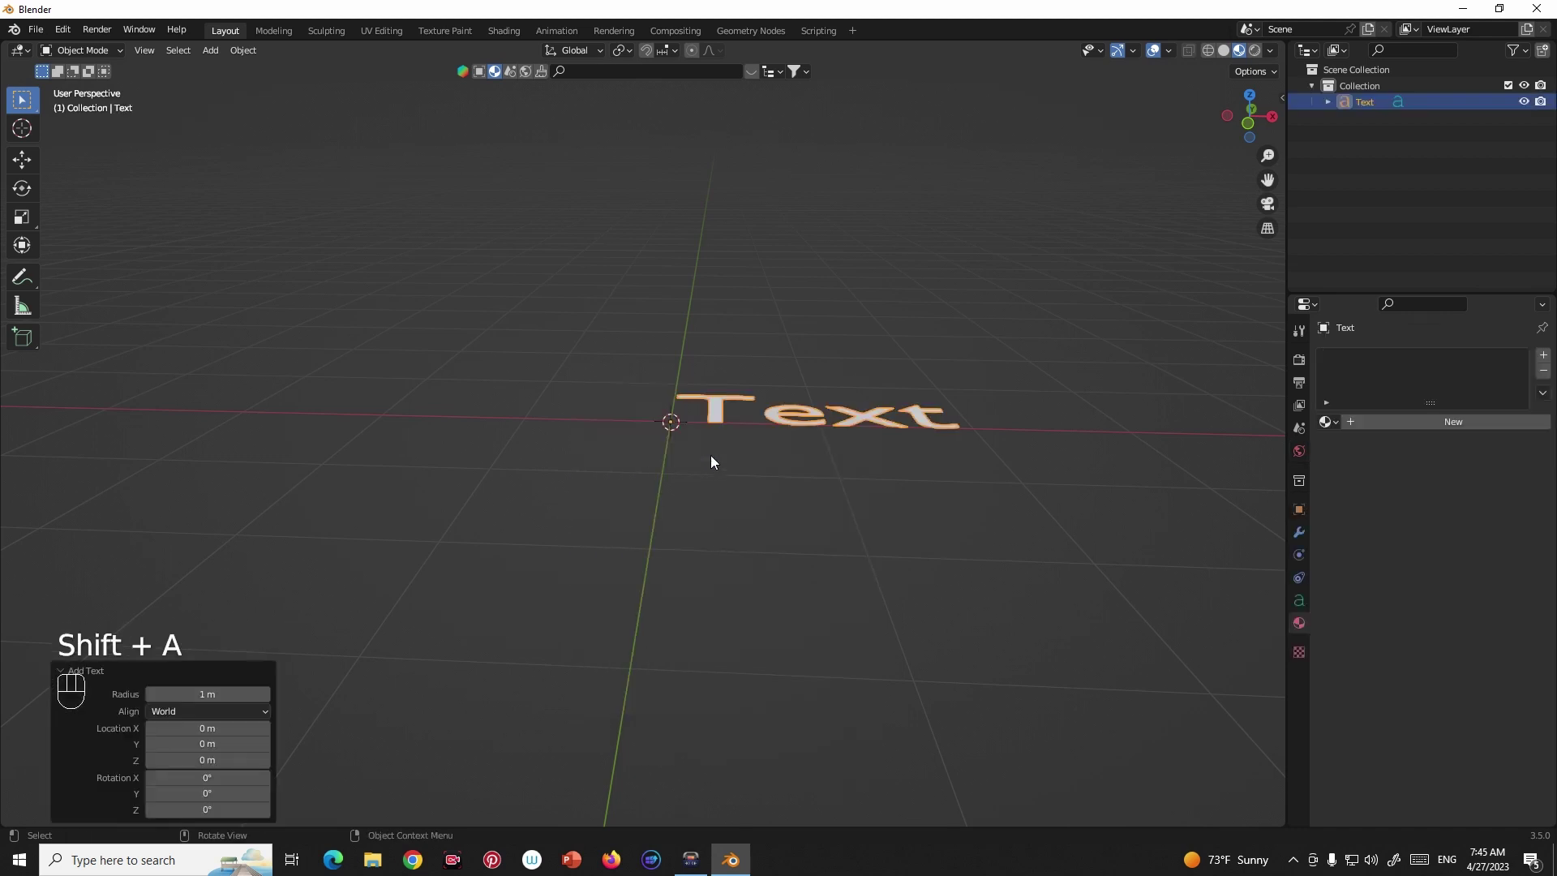
{"action": "left_click_drag", "start_coordinate": [844, 420], "coordinate": [779, 443]}
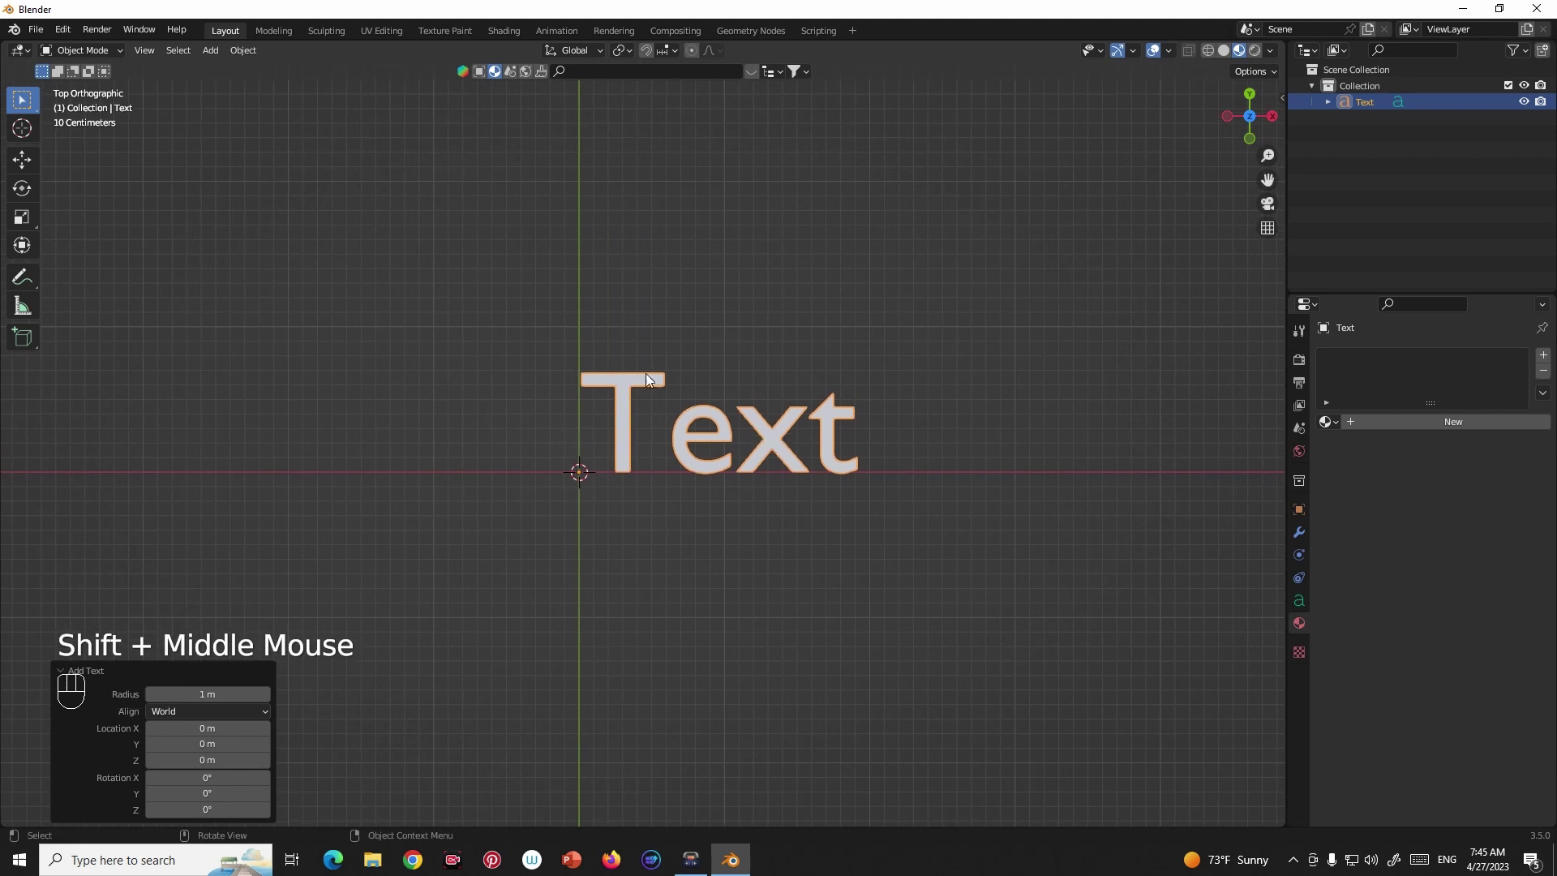
{"action": "key", "text": "Tab"}
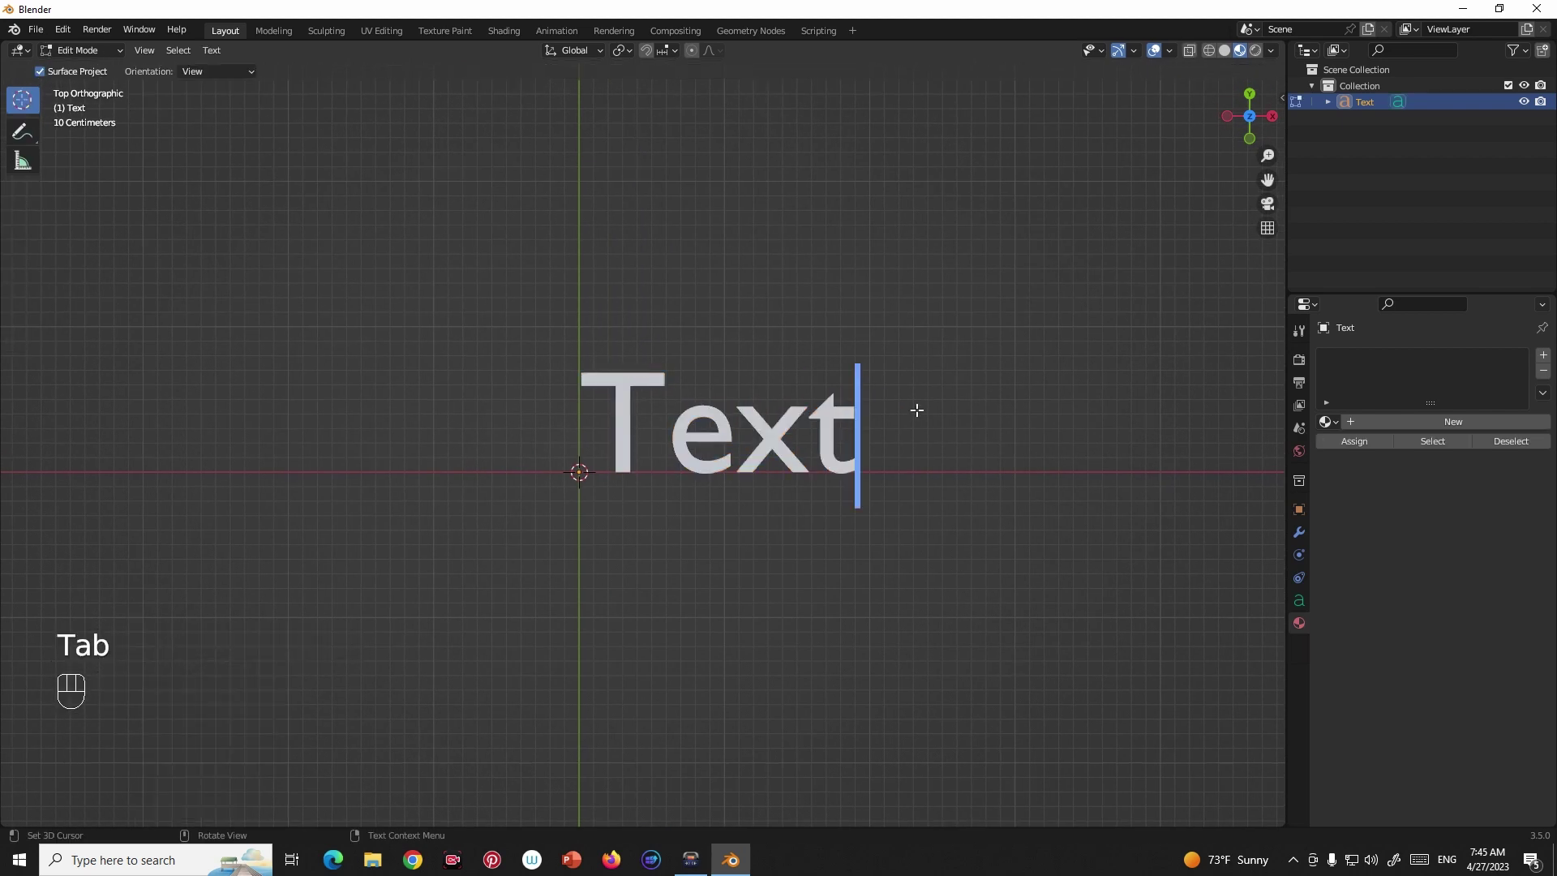
{"action": "key", "text": "BackSpace"}
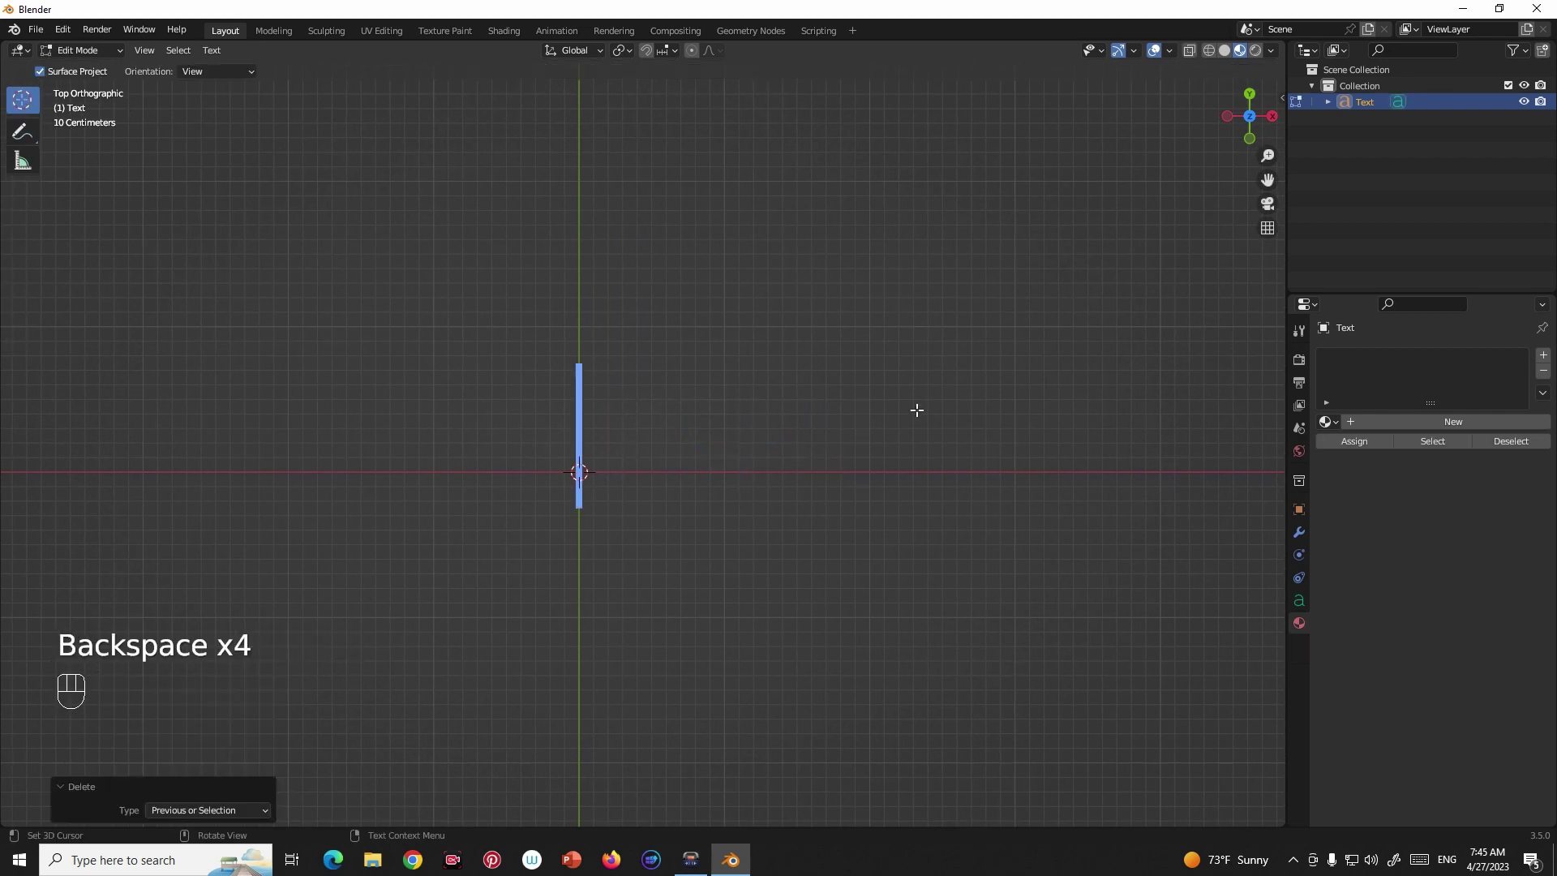
Write 'Blender' on the first line and 'Arabic' on a second line.
{"action": "key", "text": "b"}
{"action": "key", "text": "d"}
{"action": "key", "text": "e"}
{"action": "key", "text": "BackSpace"}
{"action": "key", "text": "BackSpace"}
{"action": "key", "text": "BackSpace"}
{"action": "key", "text": "BackSpace"}
{"action": "key", "text": "l"}
{"action": "key", "text": "d"}
{"action": "key", "text": "e"}
{"action": "key", "text": "Return"}
{"action": "key", "text": "a"}
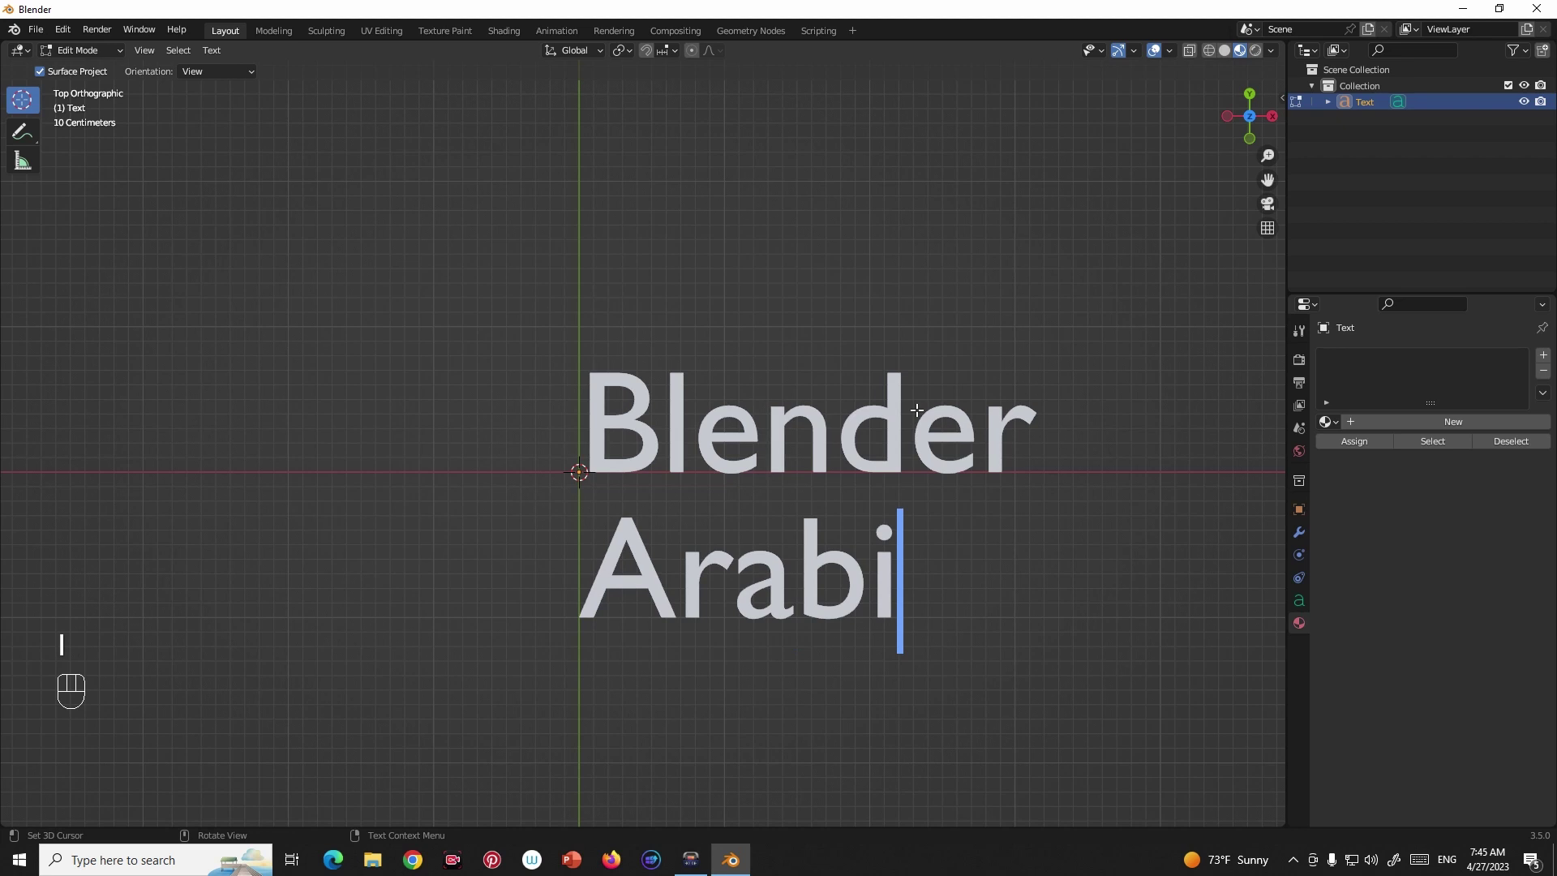
{"action": "key", "text": "BackSpace"}
{"action": "key", "text": "i"}
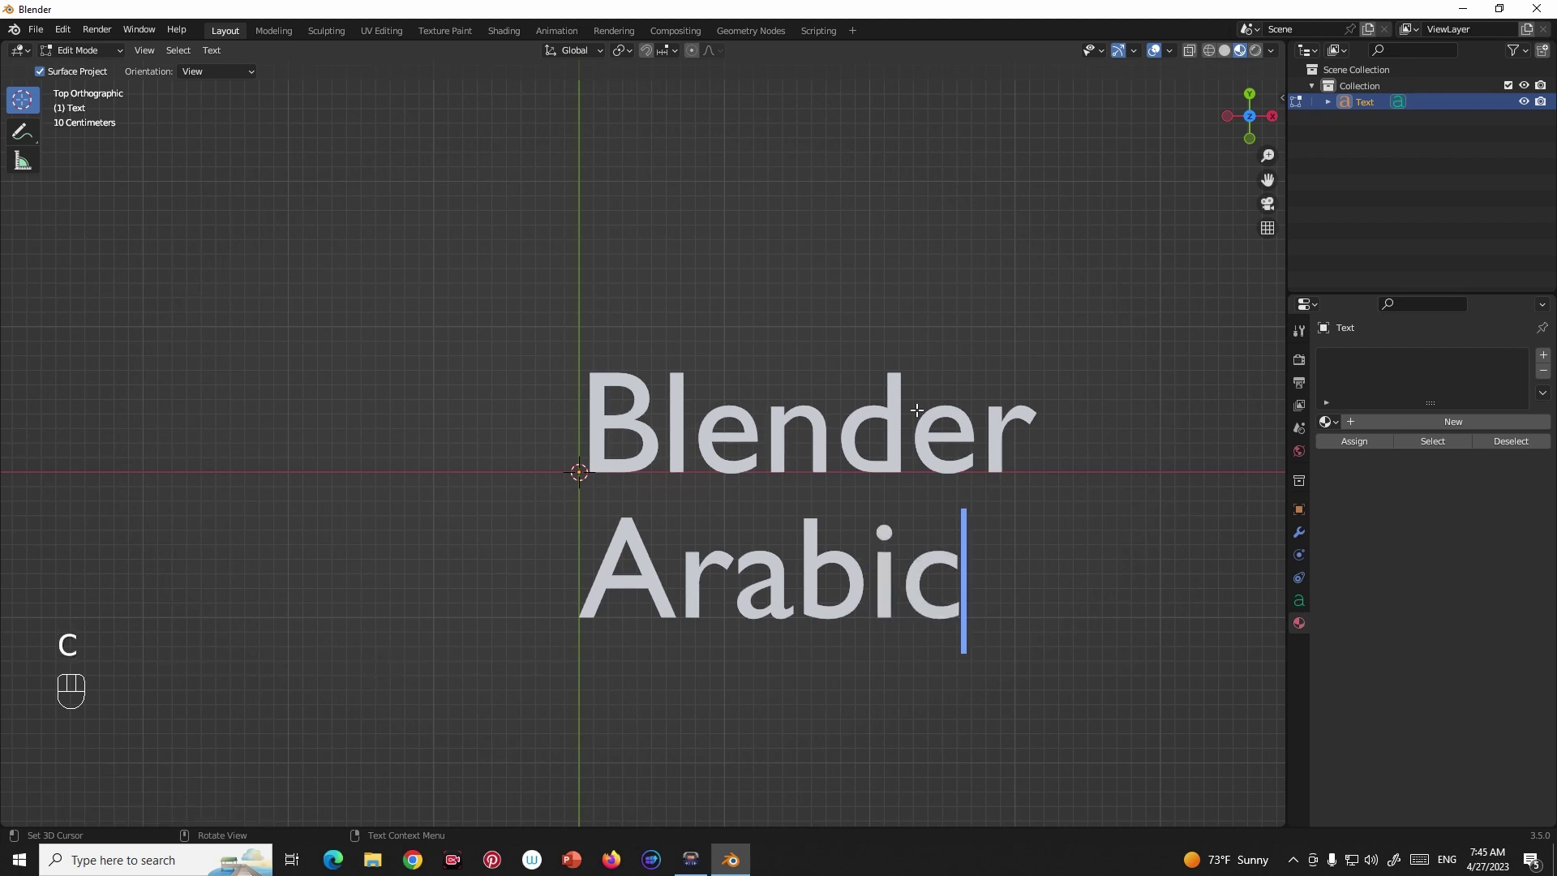
Set the text's paragraph alignment to Horizontal Center and Vertical Middle.
{"action": "key", "text": "Tab"}
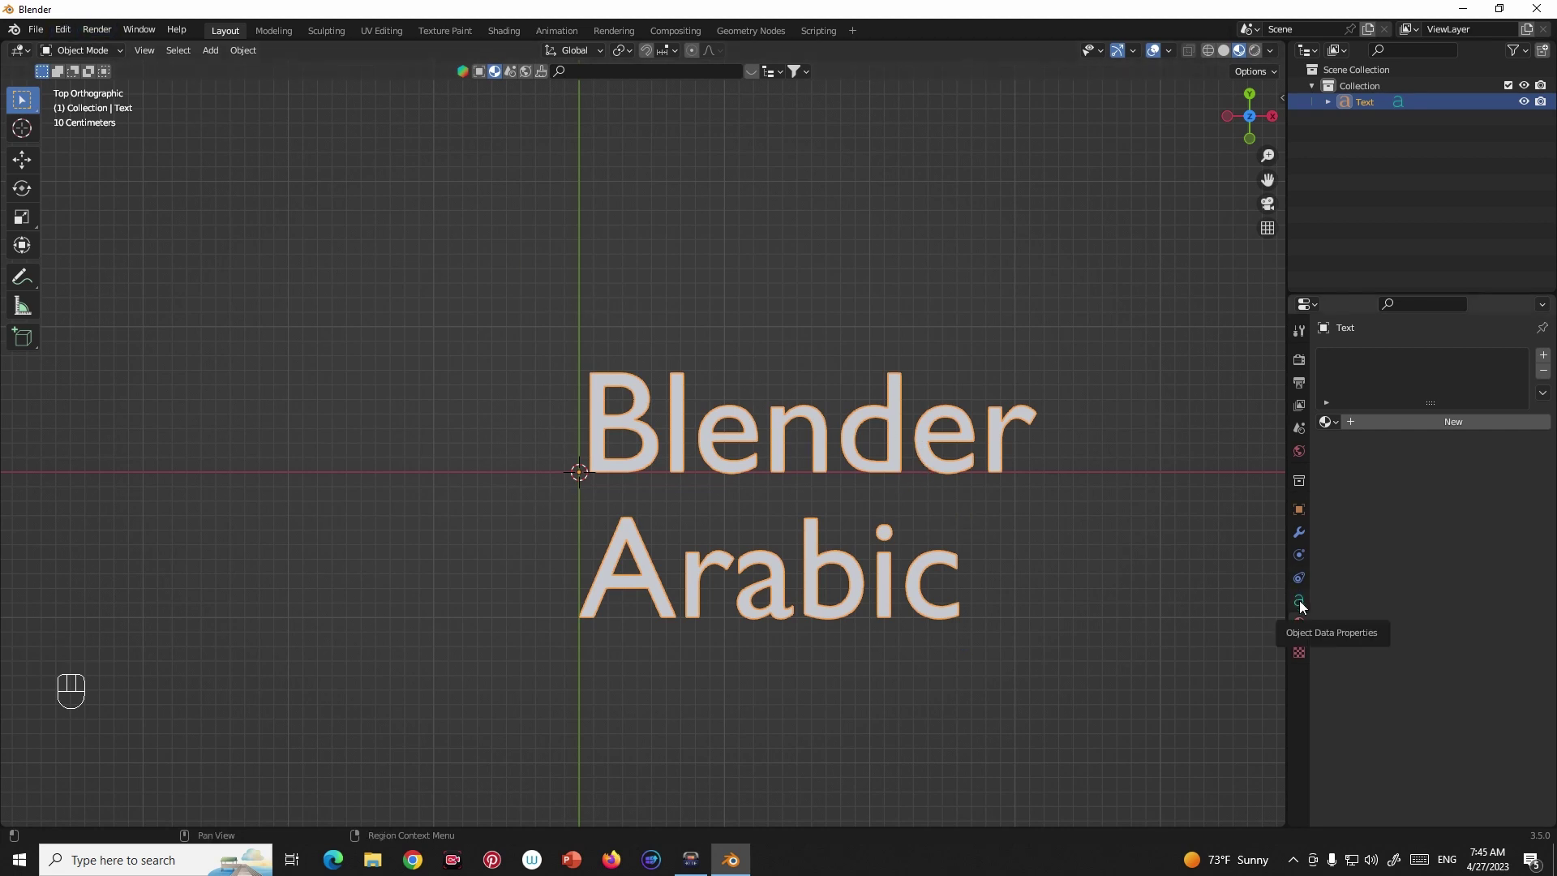
{"action": "left_click", "coordinate": [1307, 606]}
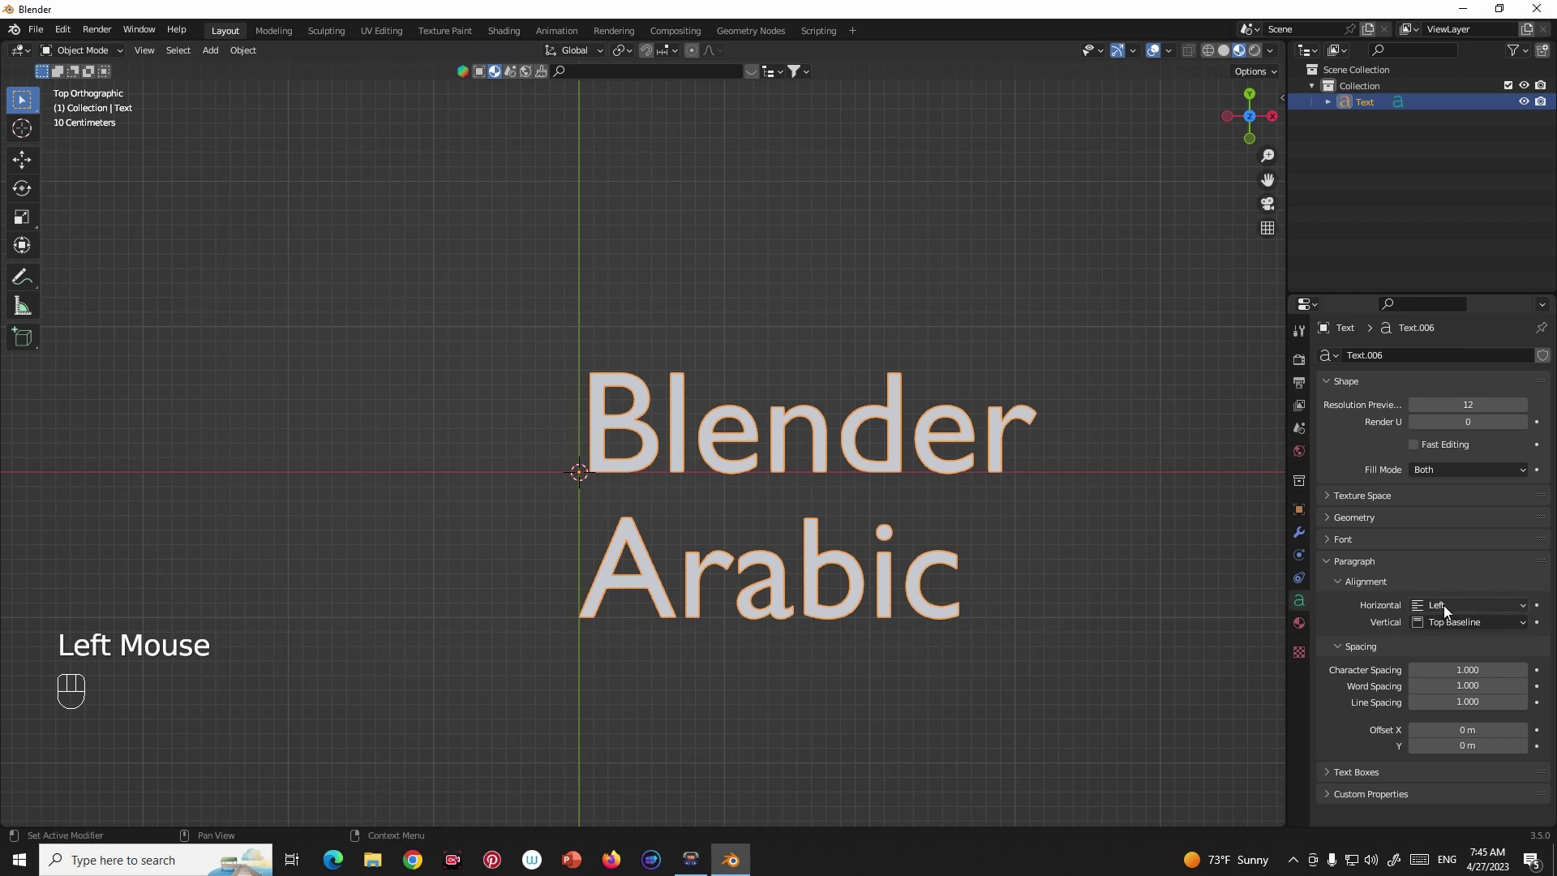
{"action": "left_click_drag", "start_coordinate": [1463, 612], "coordinate": [1449, 643]}
{"action": "middle_click", "coordinate": [776, 482]}
{"action": "middle_click", "coordinate": [804, 476]}
{"action": "left_click_drag", "start_coordinate": [1495, 625], "coordinate": [1443, 684]}
{"action": "middle_click", "coordinate": [860, 502]}
{"action": "middle_click", "coordinate": [901, 502]}
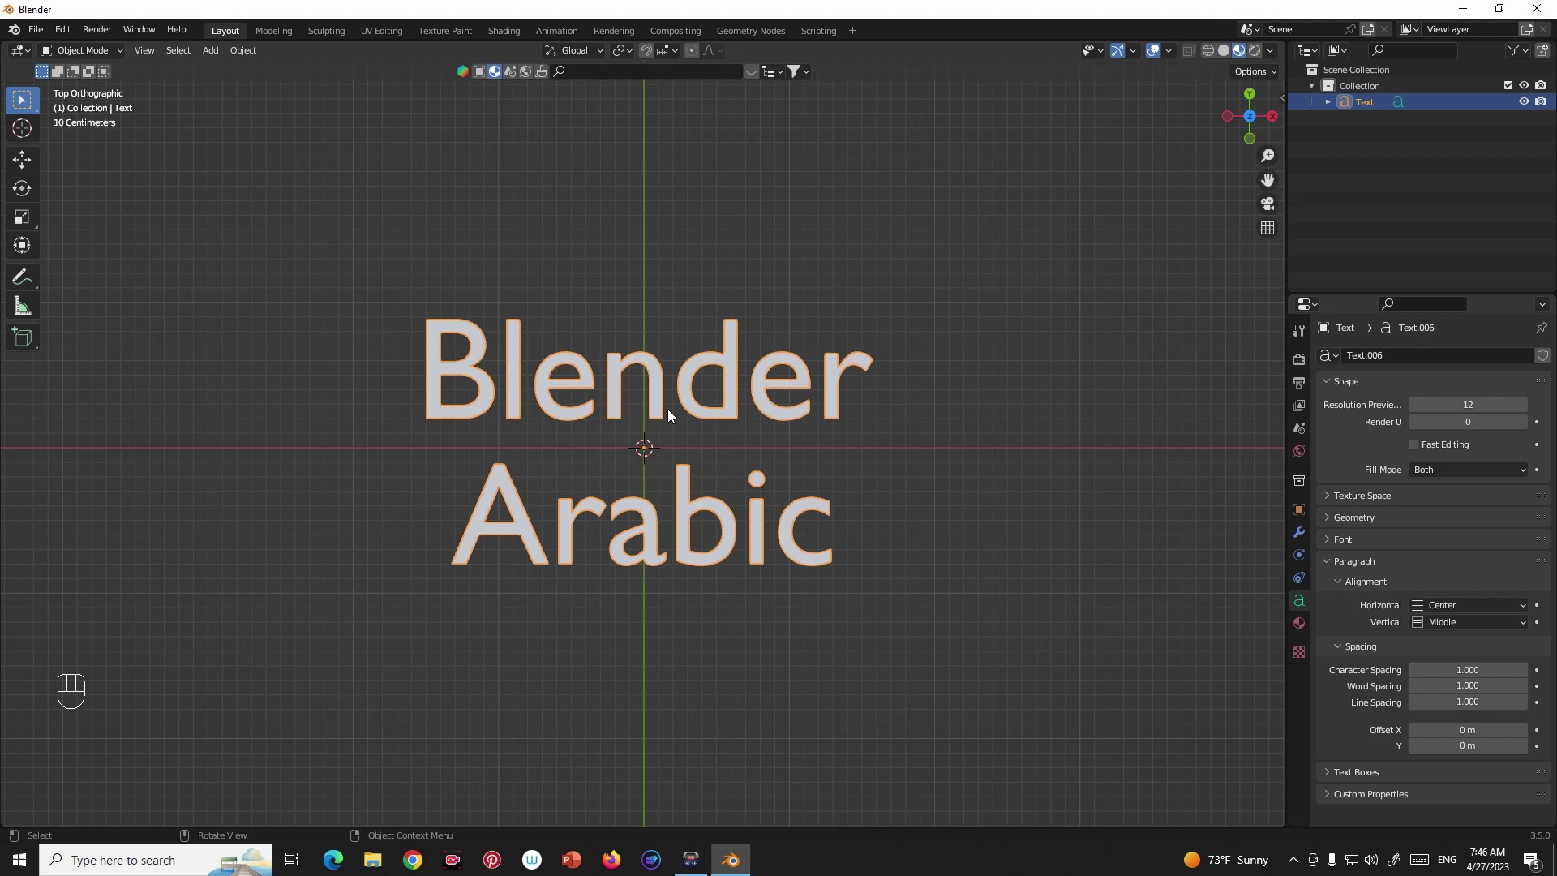
Convert the text to a mesh and enter edit mode on its vertices.
{"action": "key", "text": "Tab"}
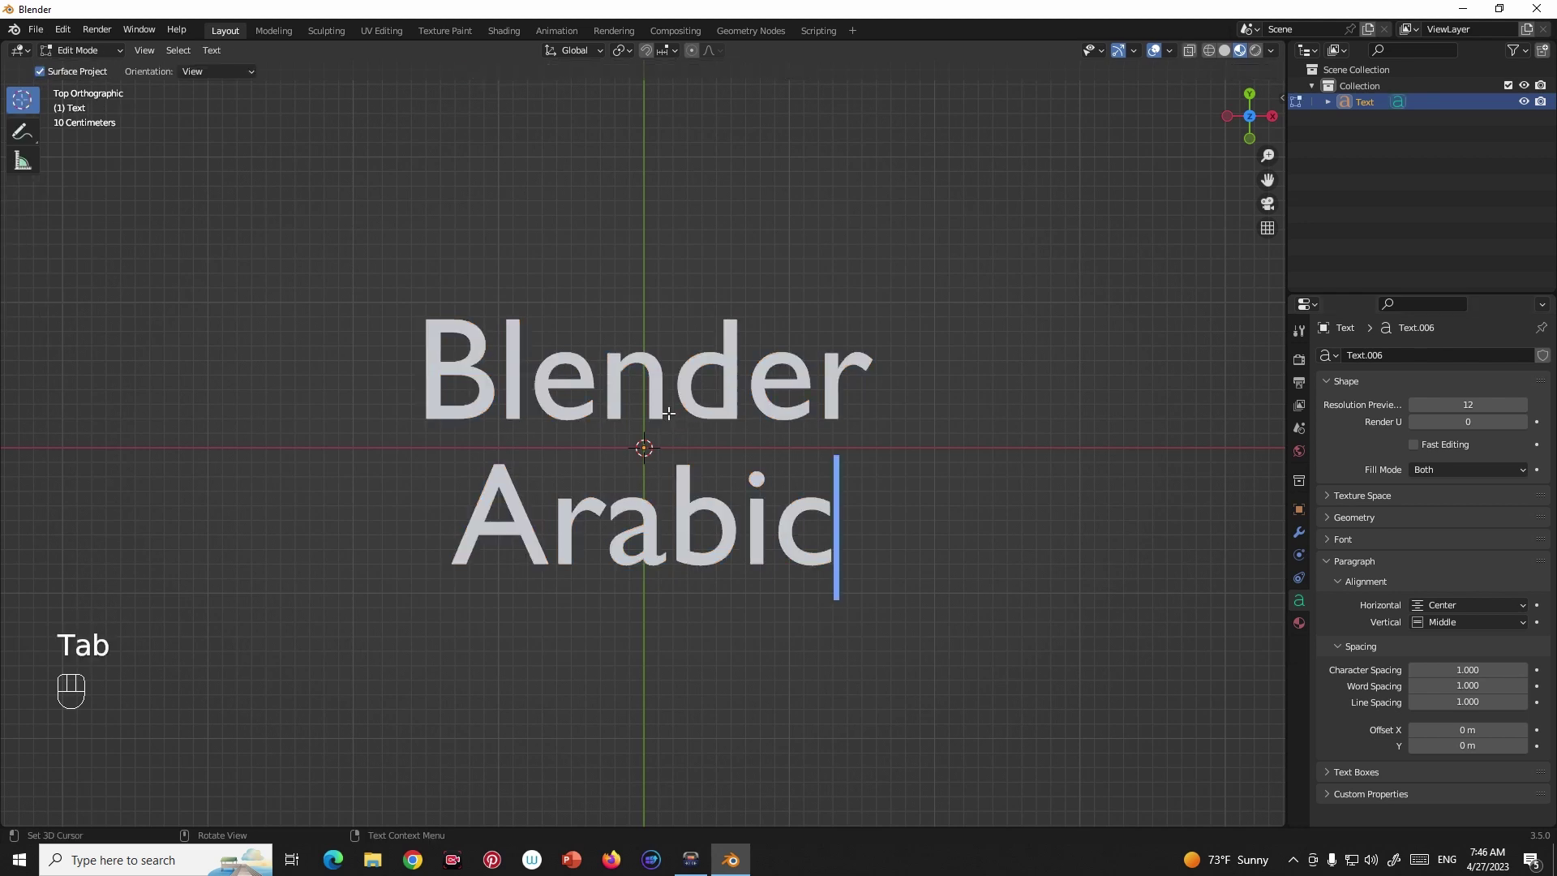
{"action": "key", "text": "Tab"}
{"action": "left_click_drag", "start_coordinate": [664, 431], "coordinate": [756, 485]}
{"action": "scroll", "scroll_direction": "up", "scroll_amount": 3}
{"action": "left_click_drag", "start_coordinate": [756, 485], "coordinate": [786, 411]}
{"action": "key", "text": "Tab"}
Select all letter vertices and merge duplicates By Distance.
{"action": "left_click_drag", "start_coordinate": [753, 493], "coordinate": [786, 482]}
{"action": "scroll", "scroll_direction": "up", "scroll_amount": 3}
{"action": "middle_click", "coordinate": [768, 479]}
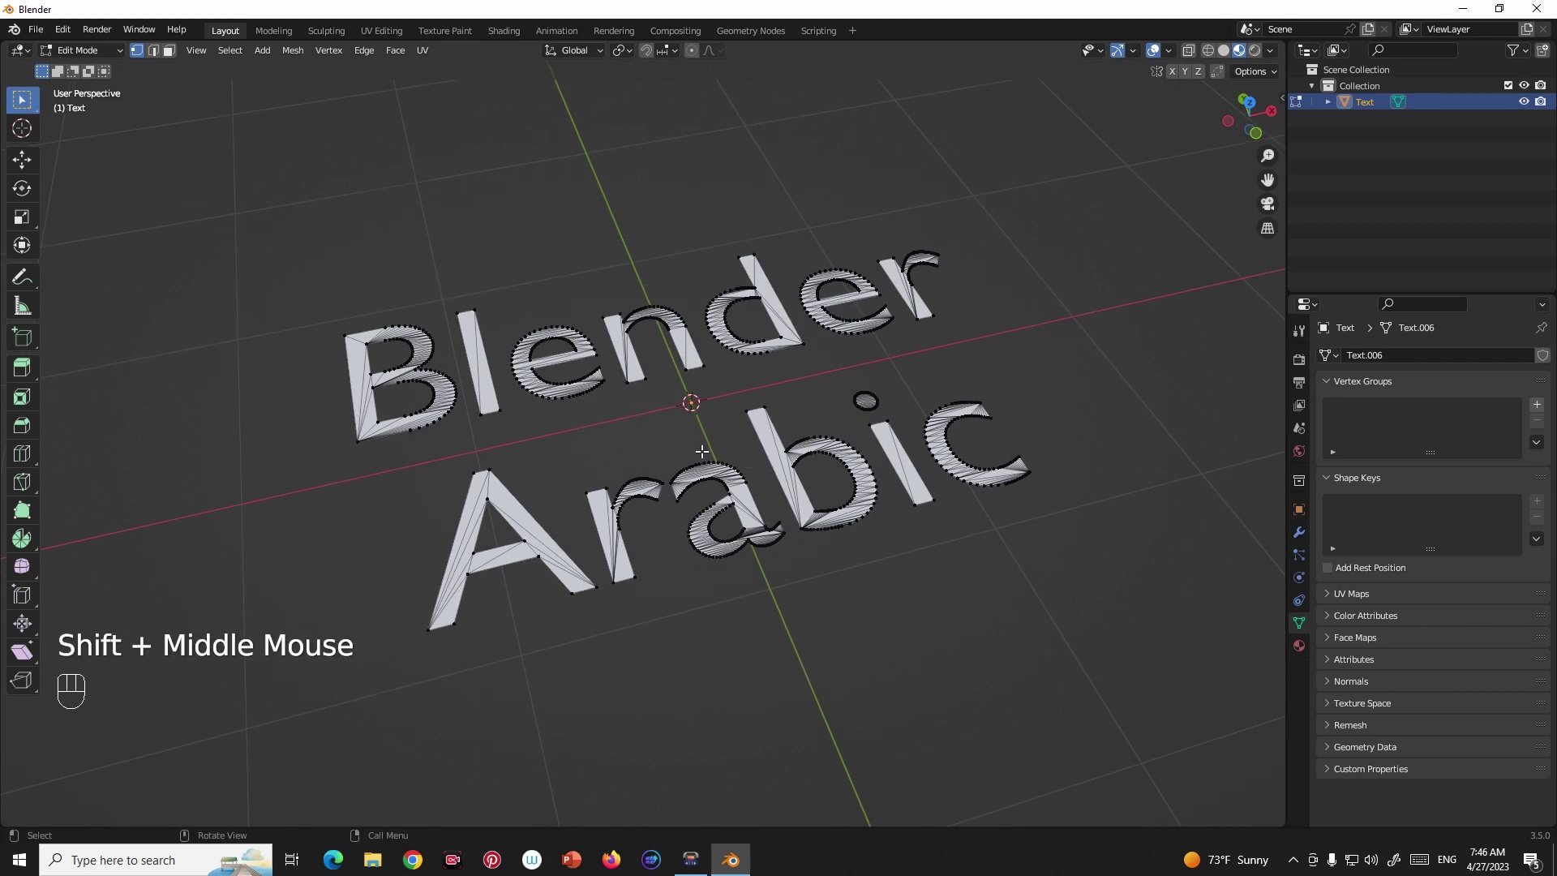
{"action": "scroll", "scroll_direction": "up", "scroll_amount": 3}
{"action": "middle_click", "coordinate": [634, 409]}
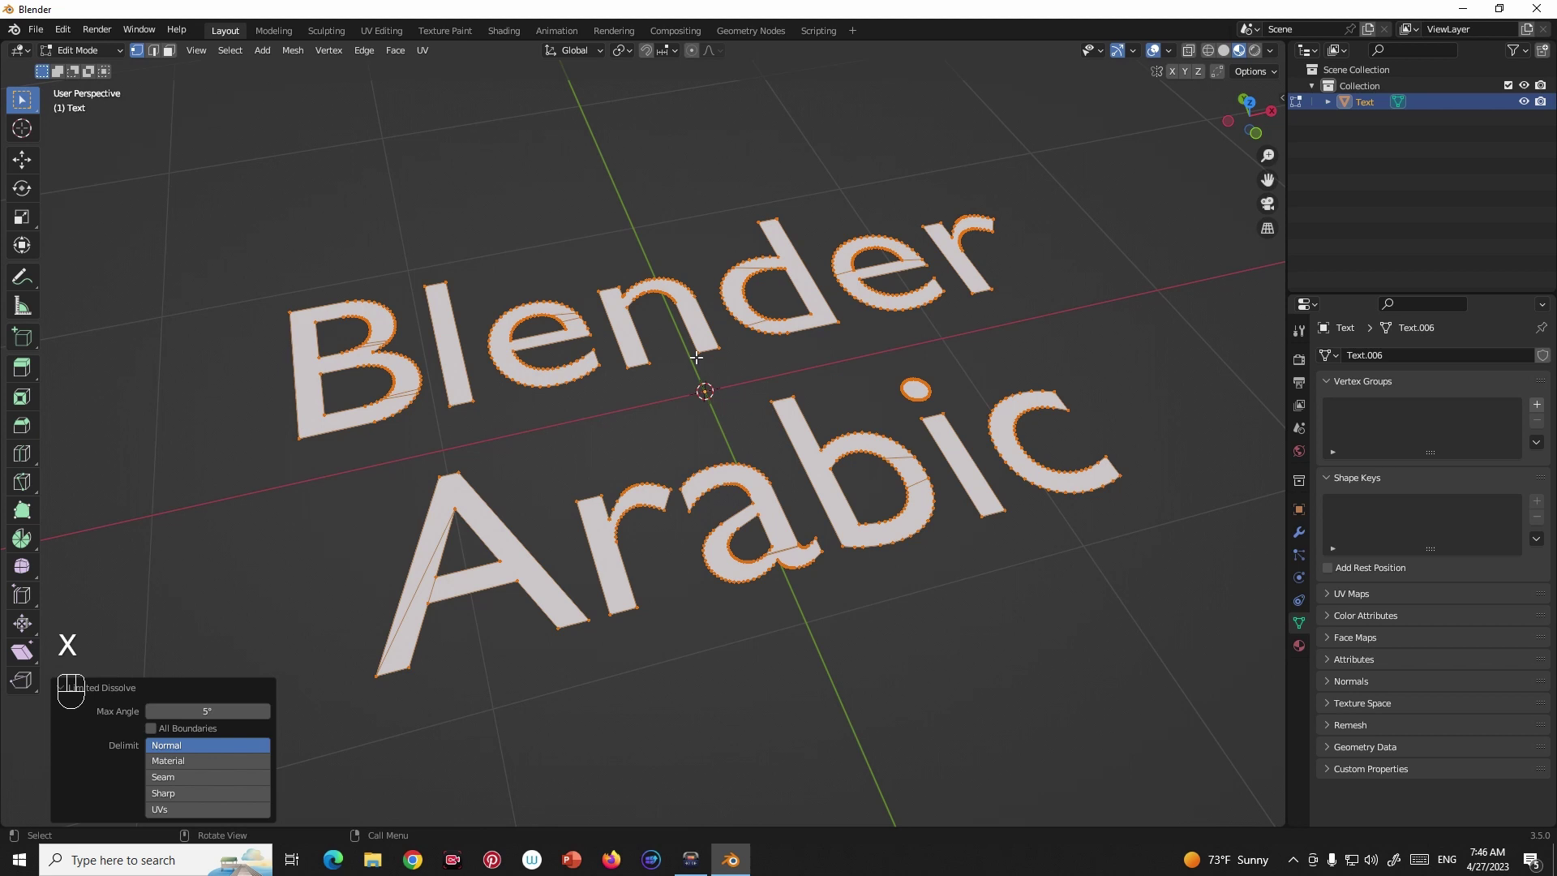
{"action": "middle_click", "coordinate": [684, 406]}
{"action": "scroll", "scroll_direction": "up", "scroll_amount": 3}
{"action": "middle_click", "coordinate": [688, 394]}
{"action": "left_click", "coordinate": [678, 395]}
{"action": "key", "text": "m"}
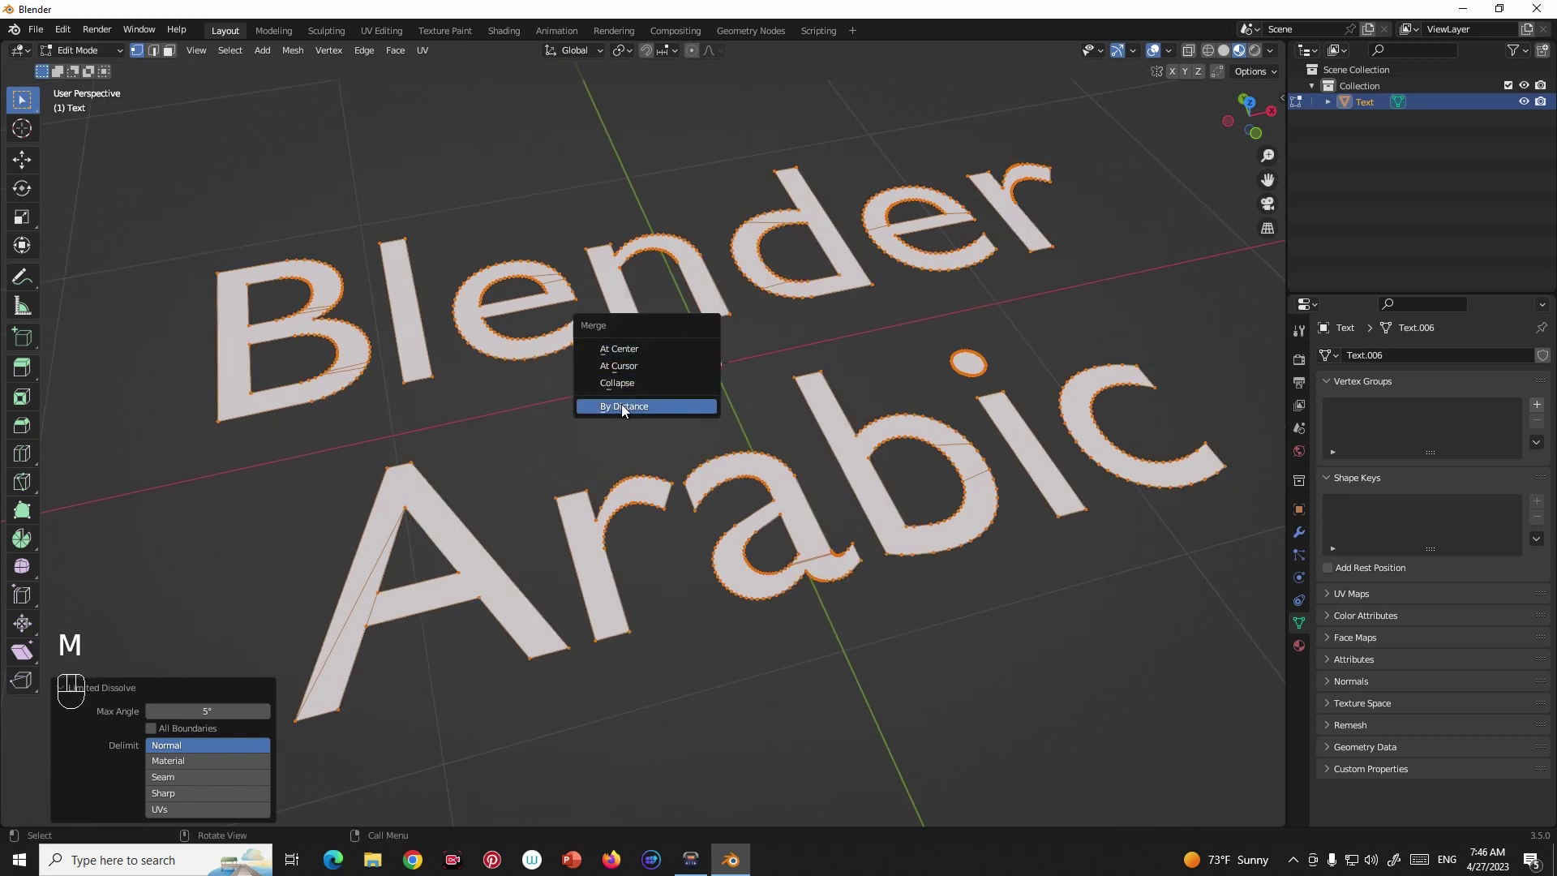
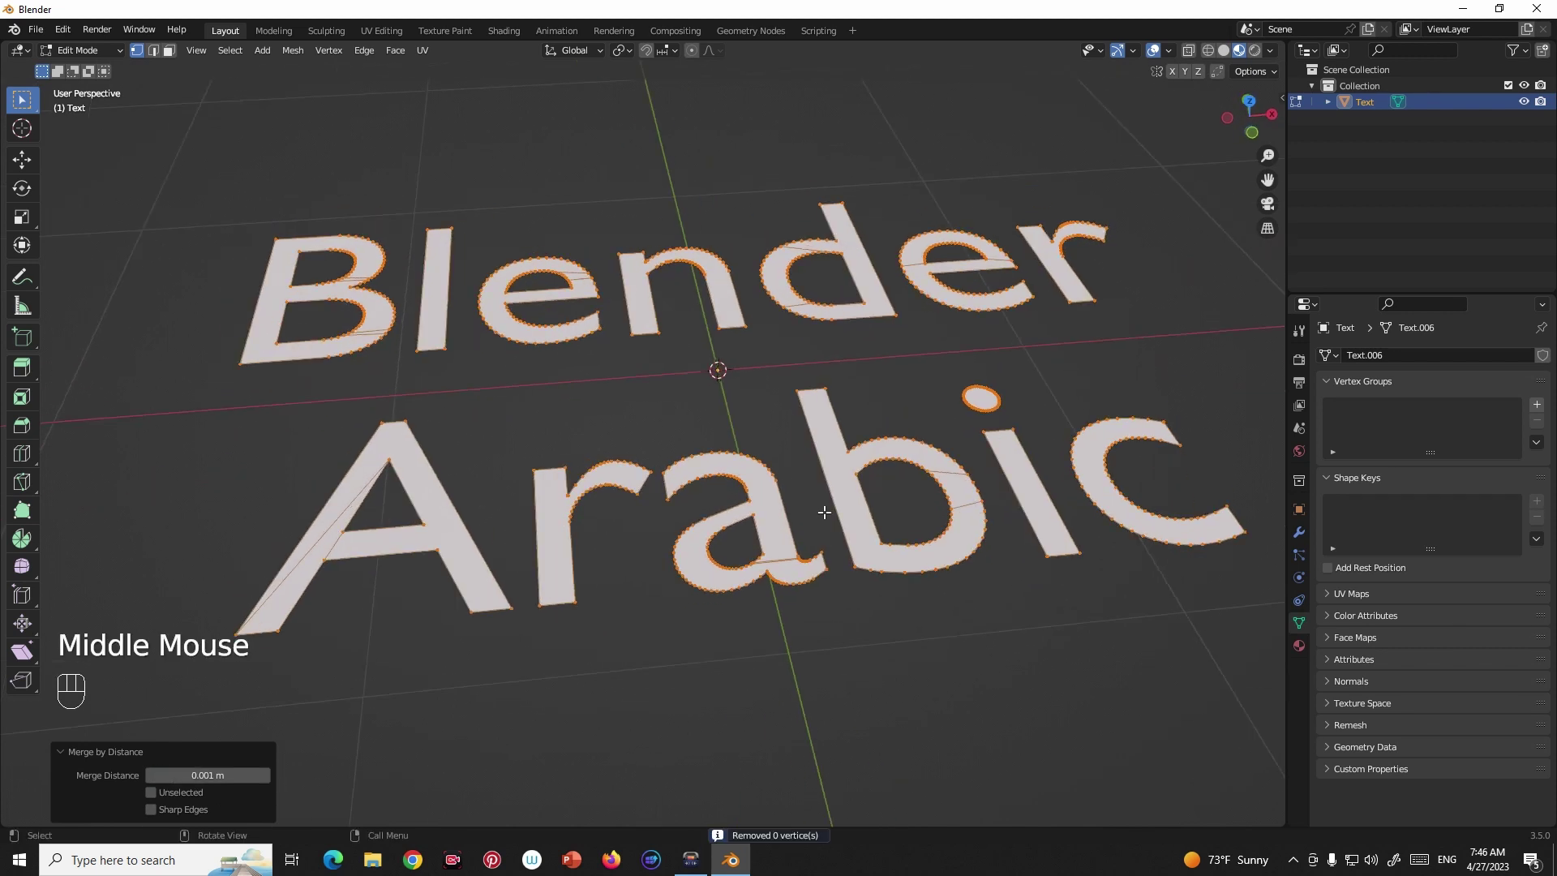
Extrude the letter faces upward into solid lettering and return to object mode.
{"action": "key", "text": "`"}
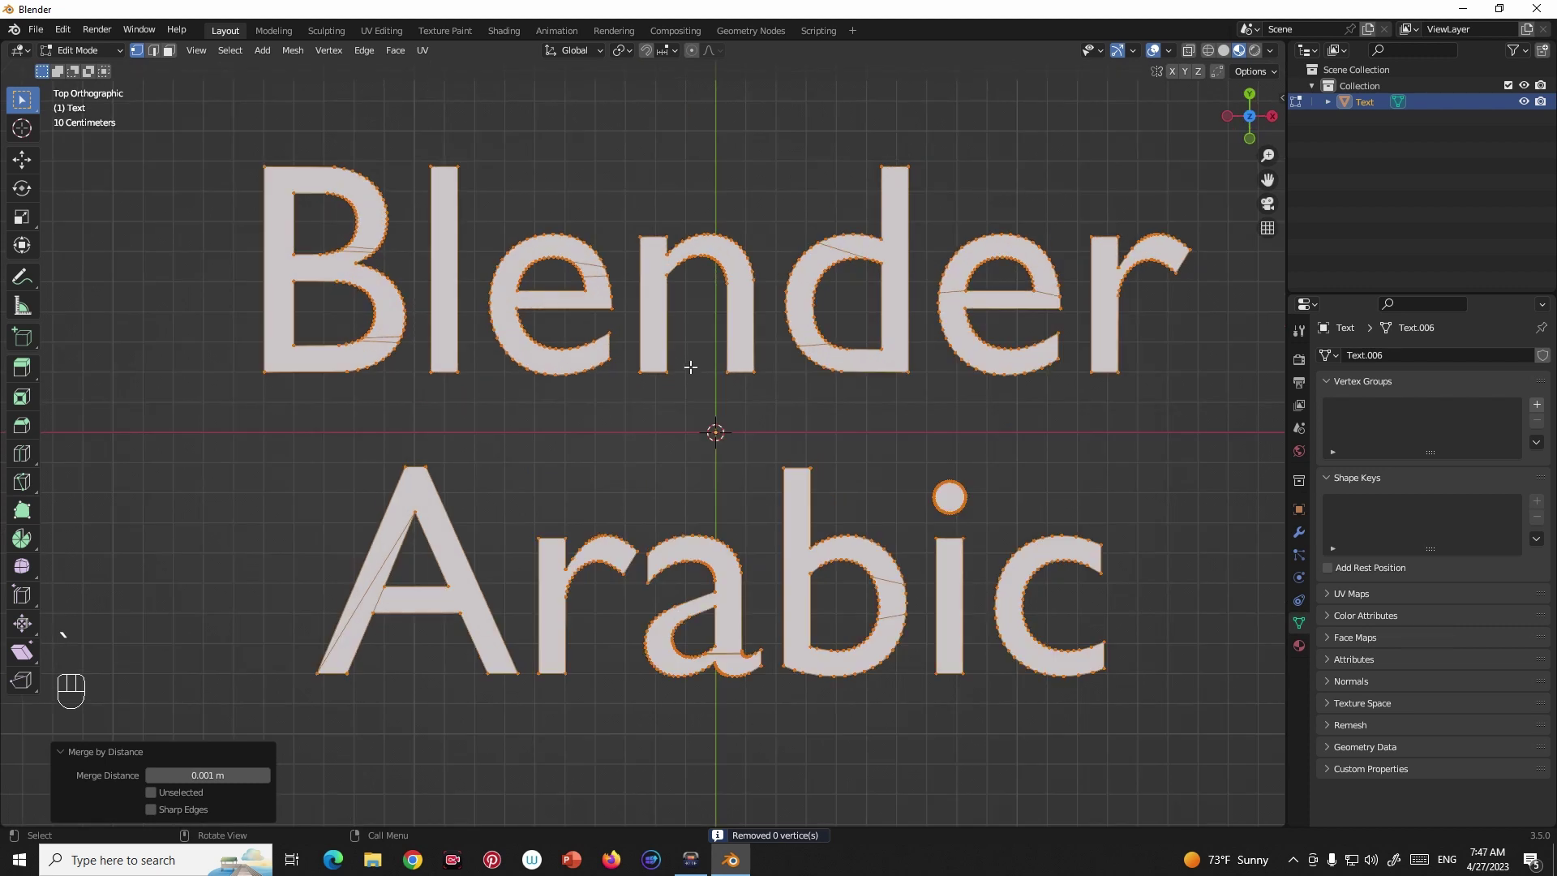
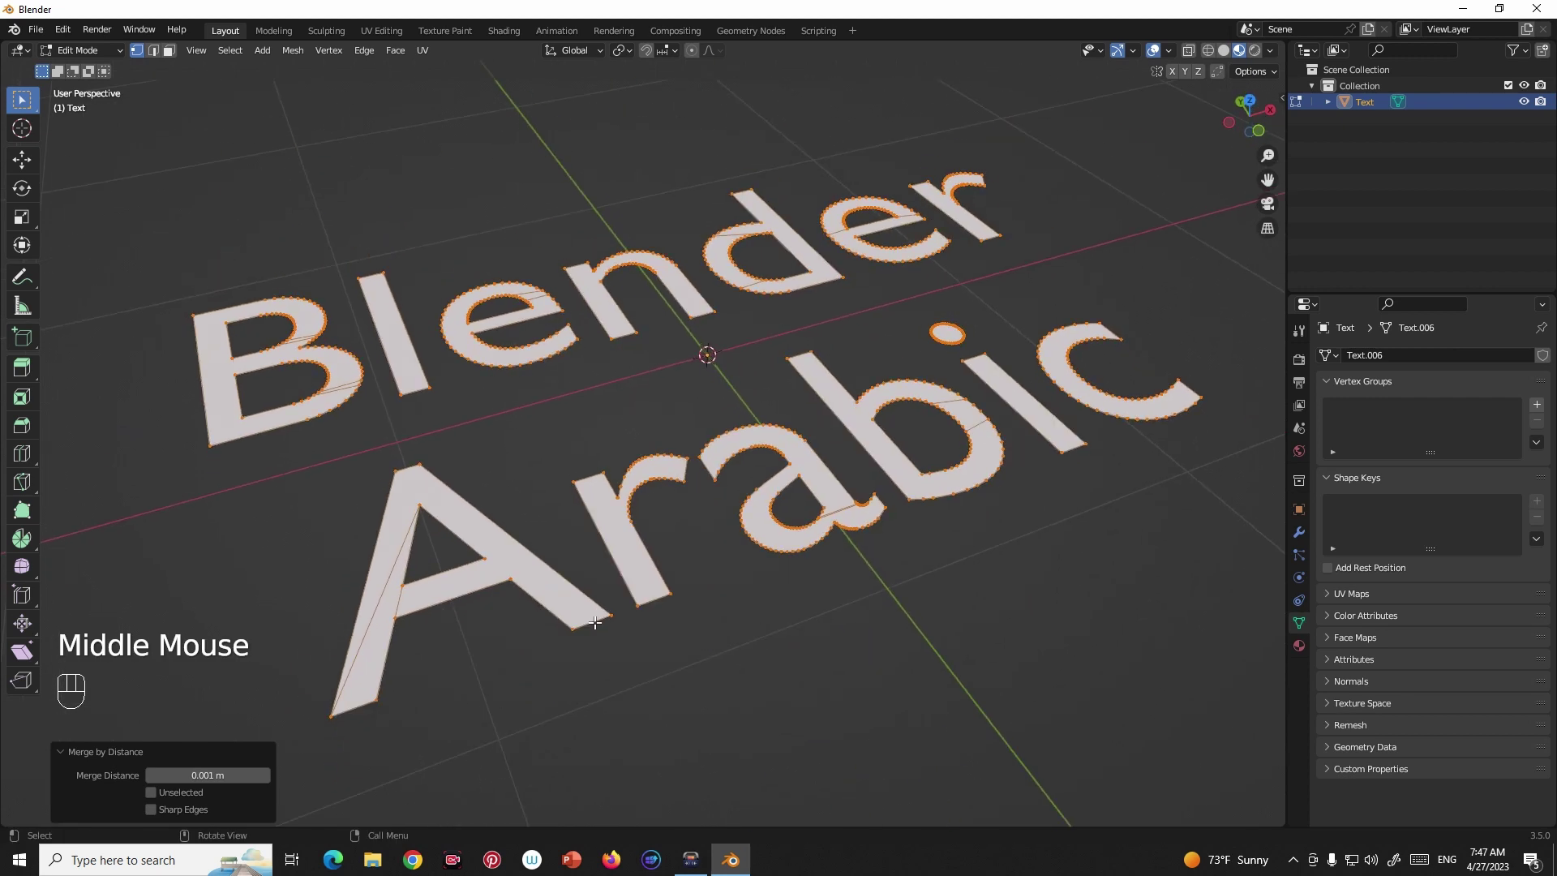
{"action": "key", "text": "e"}
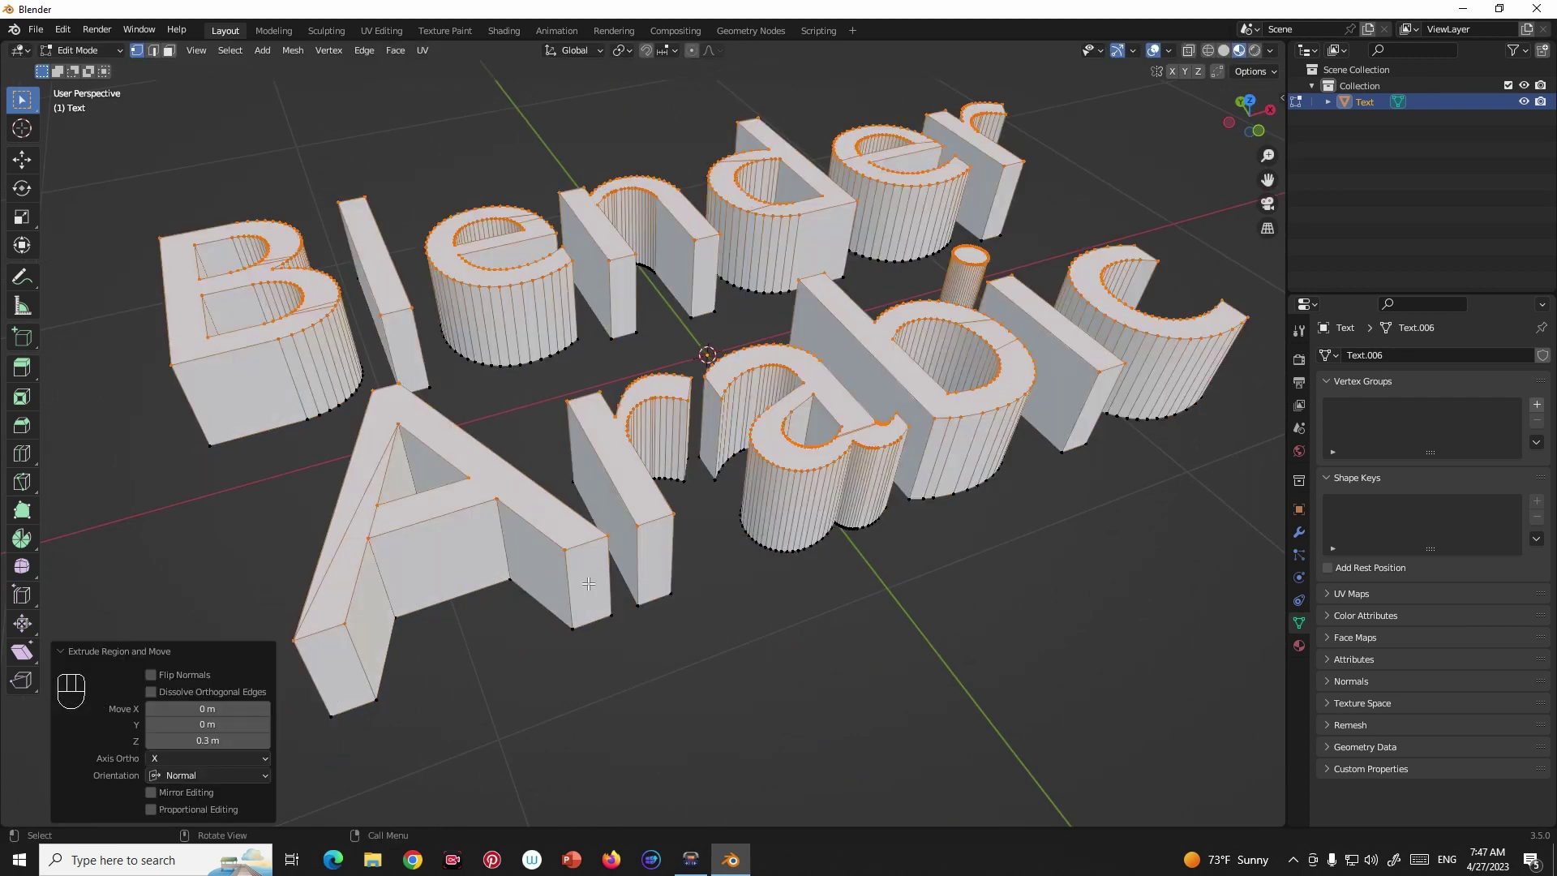
{"action": "scroll", "scroll_direction": "down", "scroll_amount": 3}
{"action": "left_click_drag", "start_coordinate": [689, 579], "coordinate": [663, 576]}
{"action": "key", "text": "Tab"}
Orbit around the thick letters to inspect them with smooth shading.
{"action": "scroll", "scroll_direction": "down", "scroll_amount": 3}
{"action": "left_click_drag", "start_coordinate": [657, 470], "coordinate": [666, 459]}
{"action": "scroll", "scroll_direction": "up", "scroll_amount": 3}
{"action": "left_click", "coordinate": [1232, 56]}
{"action": "scroll", "scroll_direction": "up", "scroll_amount": 3}
{"action": "middle_click", "coordinate": [908, 278]}
{"action": "middle_click", "coordinate": [810, 364]}
{"action": "left_click_drag", "start_coordinate": [810, 379], "coordinate": [707, 386]}
{"action": "left_click_drag", "start_coordinate": [707, 385], "coordinate": [731, 373]}
{"action": "scroll", "scroll_direction": "down", "scroll_amount": 3}
{"action": "middle_click", "coordinate": [749, 364]}
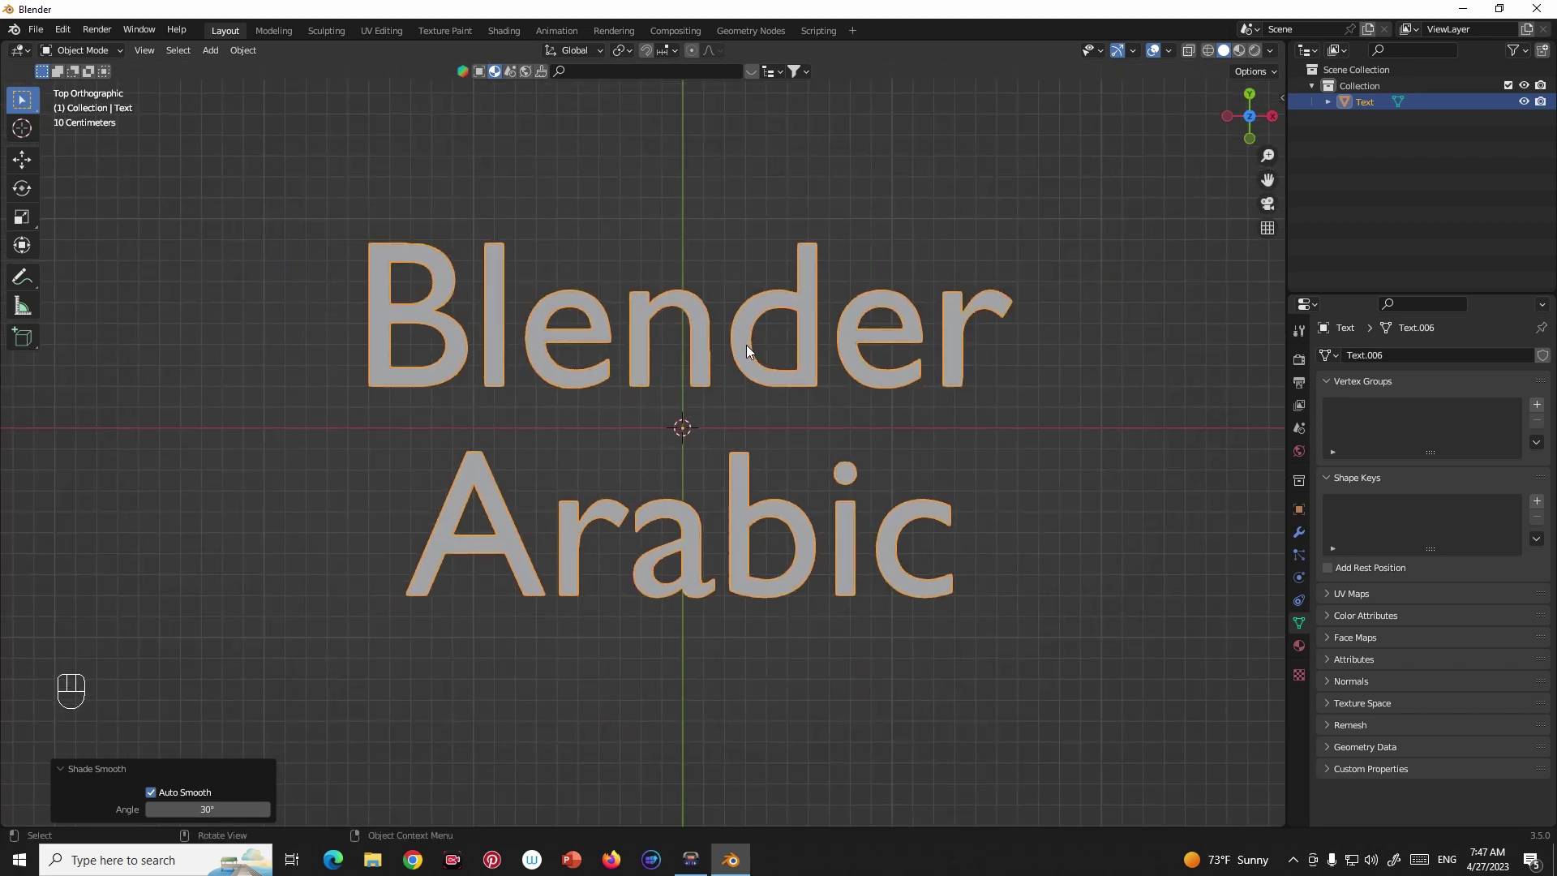
Add a 4×2×0.4 m cube slab beneath the lettering and hide the text object.
{"action": "key", "text": "shift+a"}
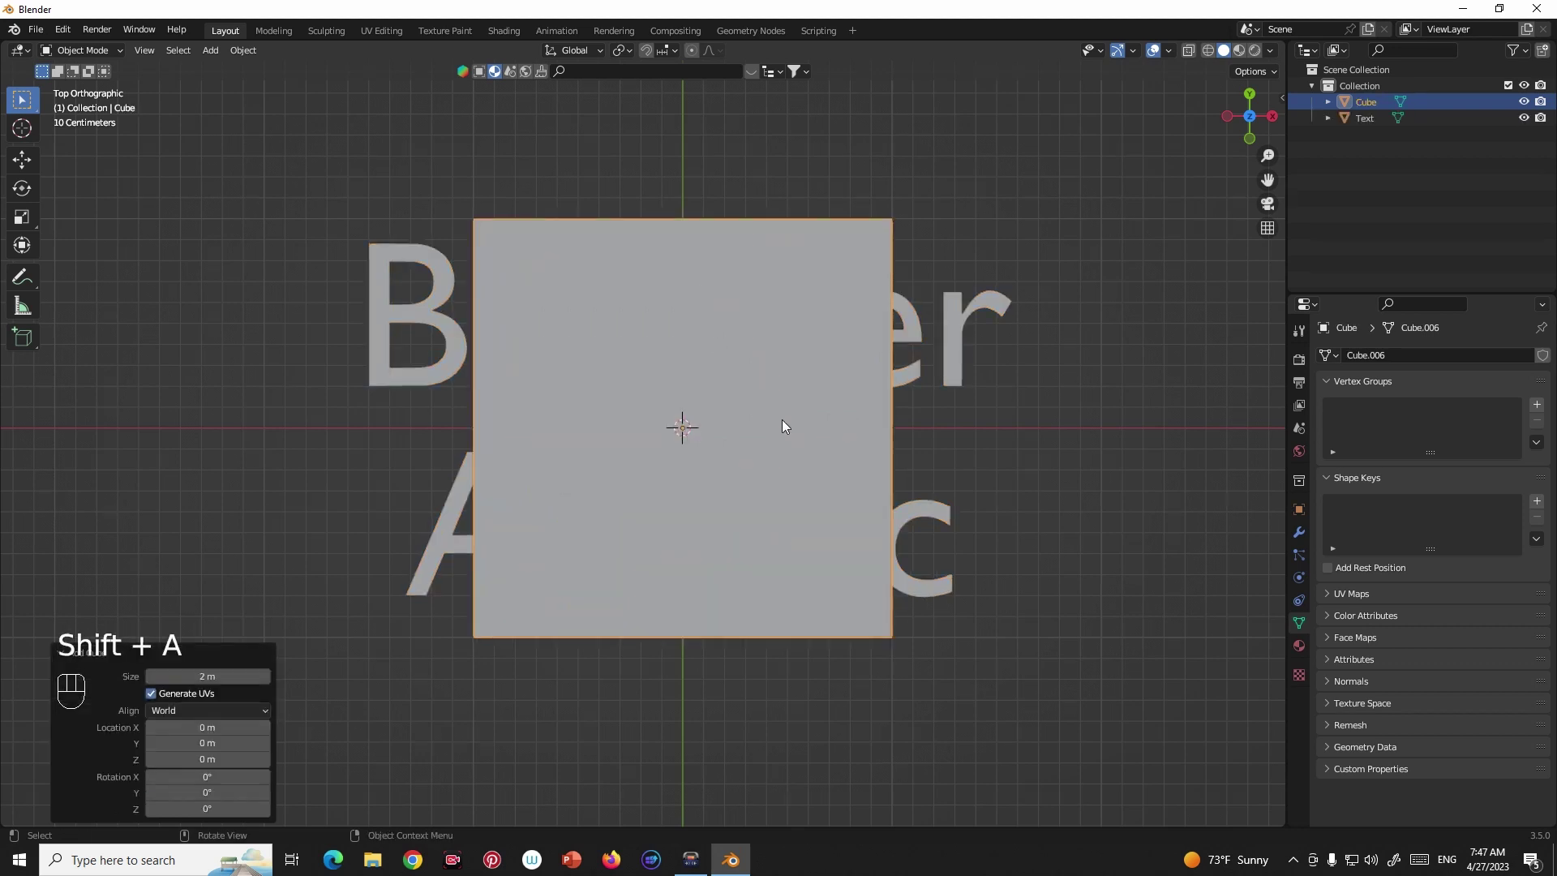
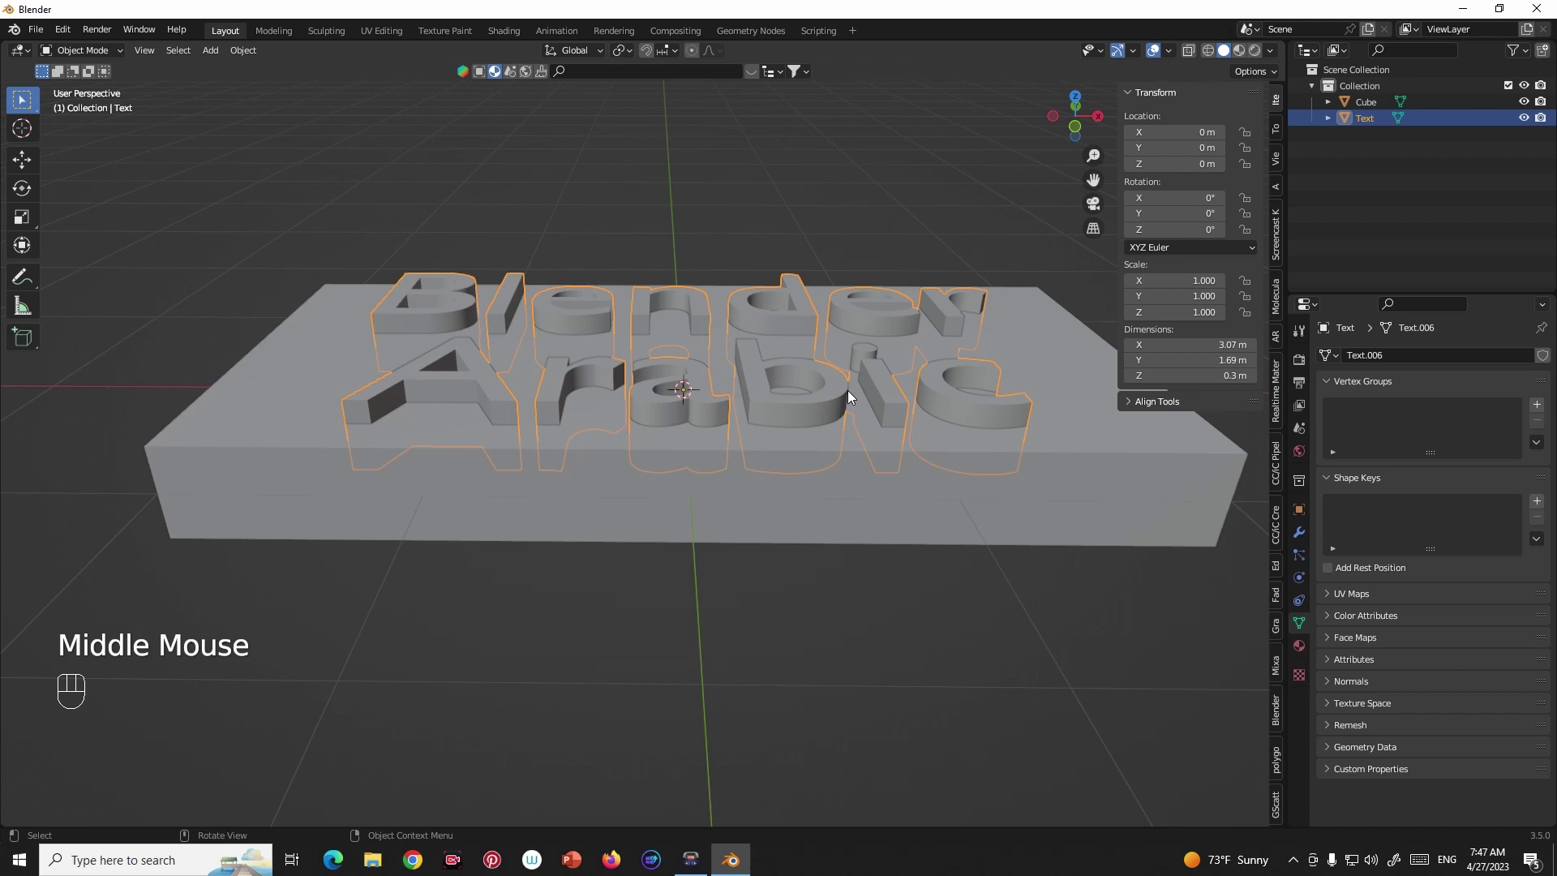
{"action": "left_click", "coordinate": [821, 481]}
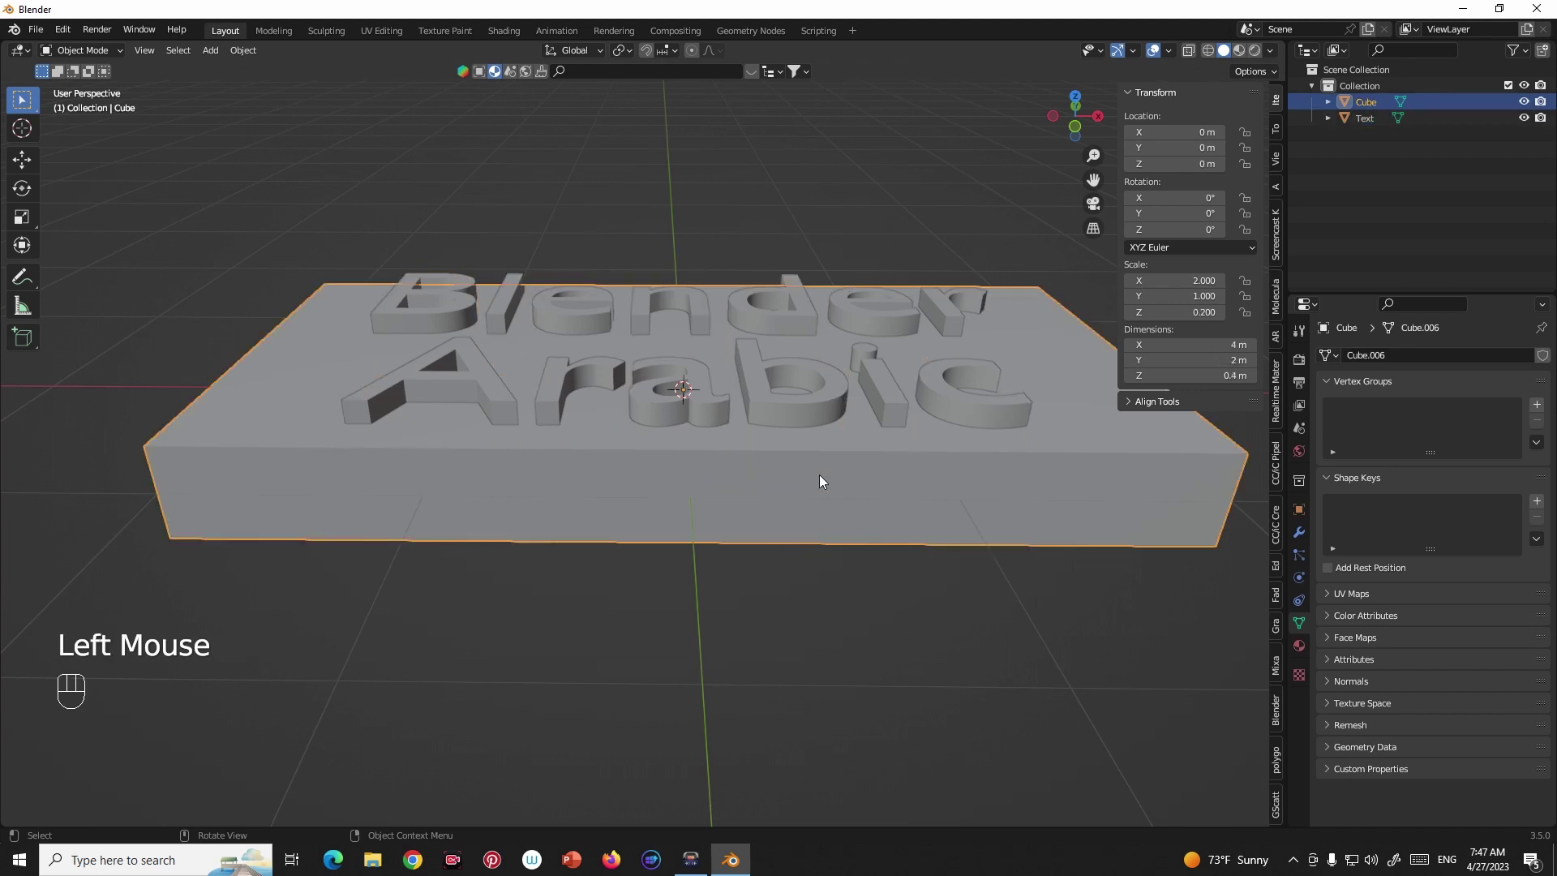
{"action": "middle_click", "coordinate": [832, 500]}
{"action": "key", "text": "`"}
{"action": "left_click_drag", "start_coordinate": [1032, 450], "coordinate": [1032, 383]}
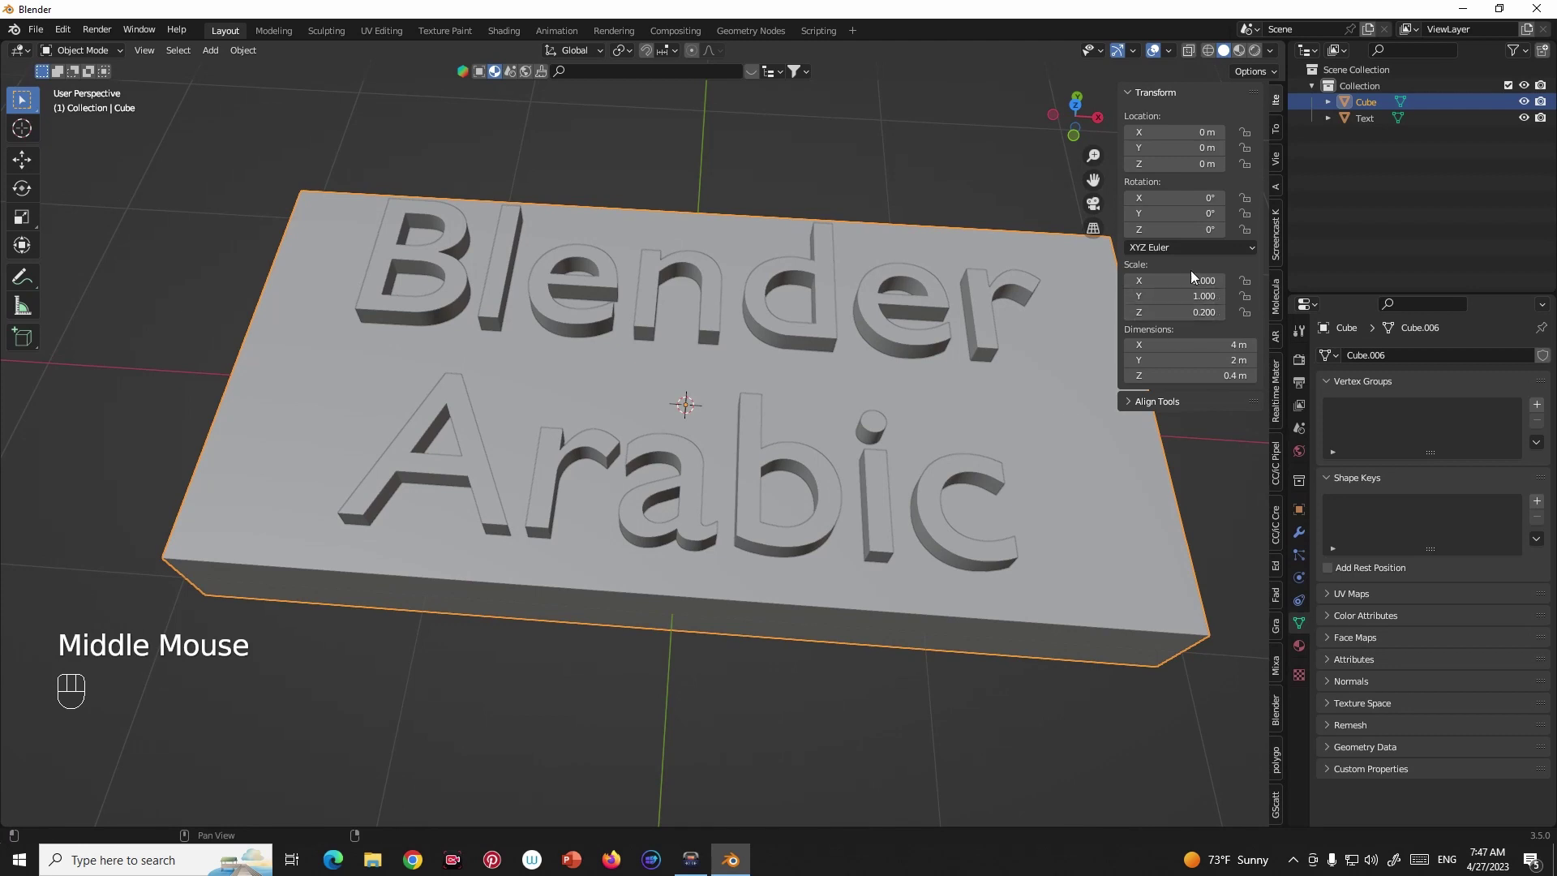
{"action": "left_click_drag", "start_coordinate": [1017, 450], "coordinate": [958, 435]}
{"action": "left_click_drag", "start_coordinate": [971, 425], "coordinate": [988, 404]}
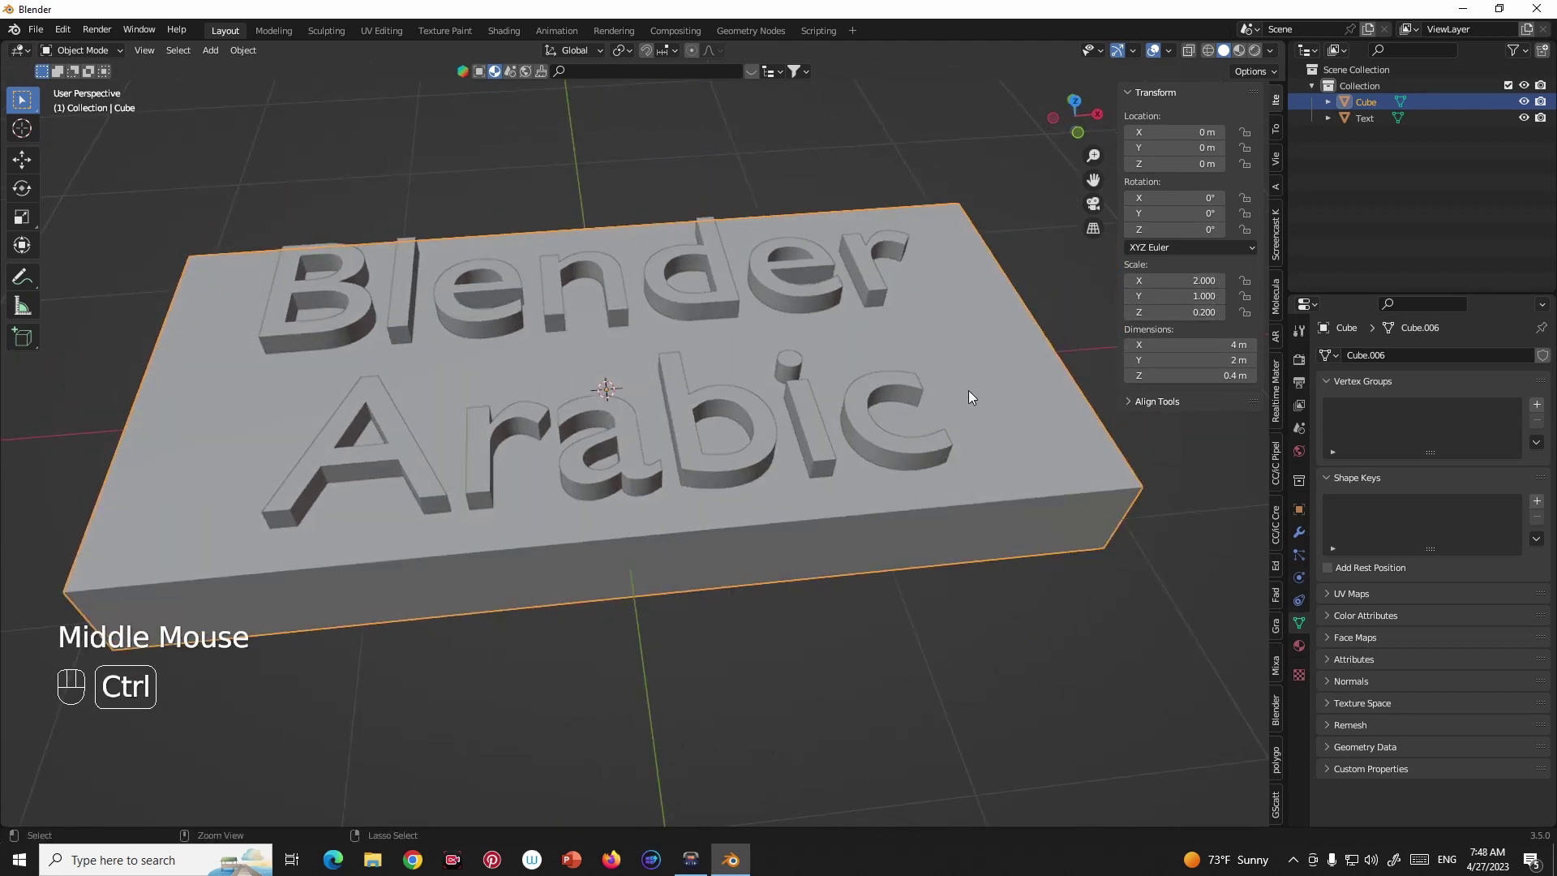
Apply the slab's scale and add a Boolean Difference modifier to it.
{"action": "key", "text": "ctrl+a"}
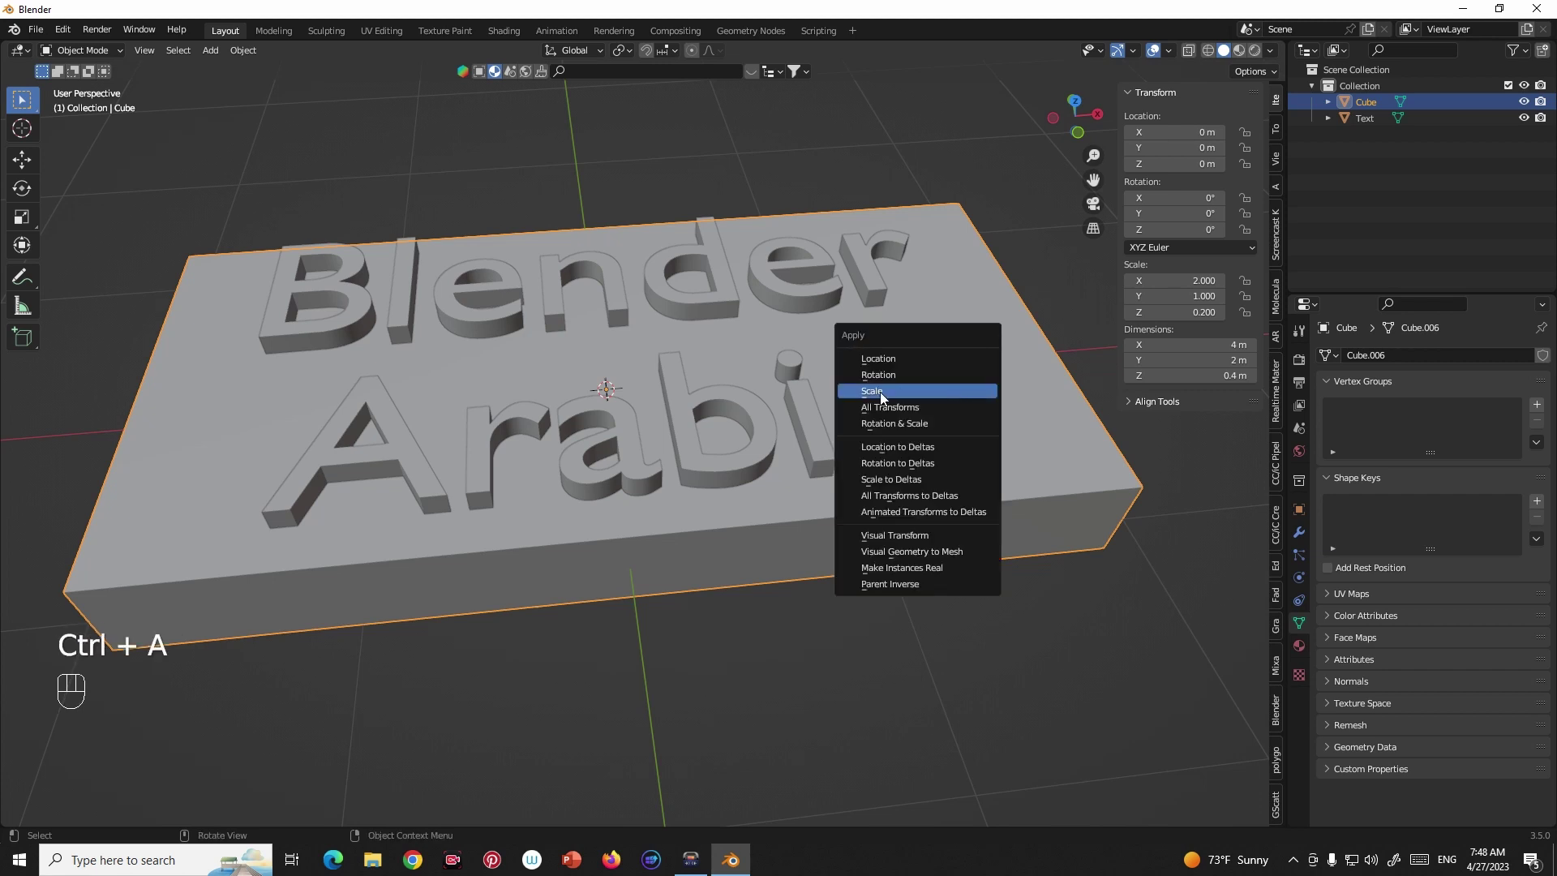
{"action": "middle_click", "coordinate": [930, 421]}
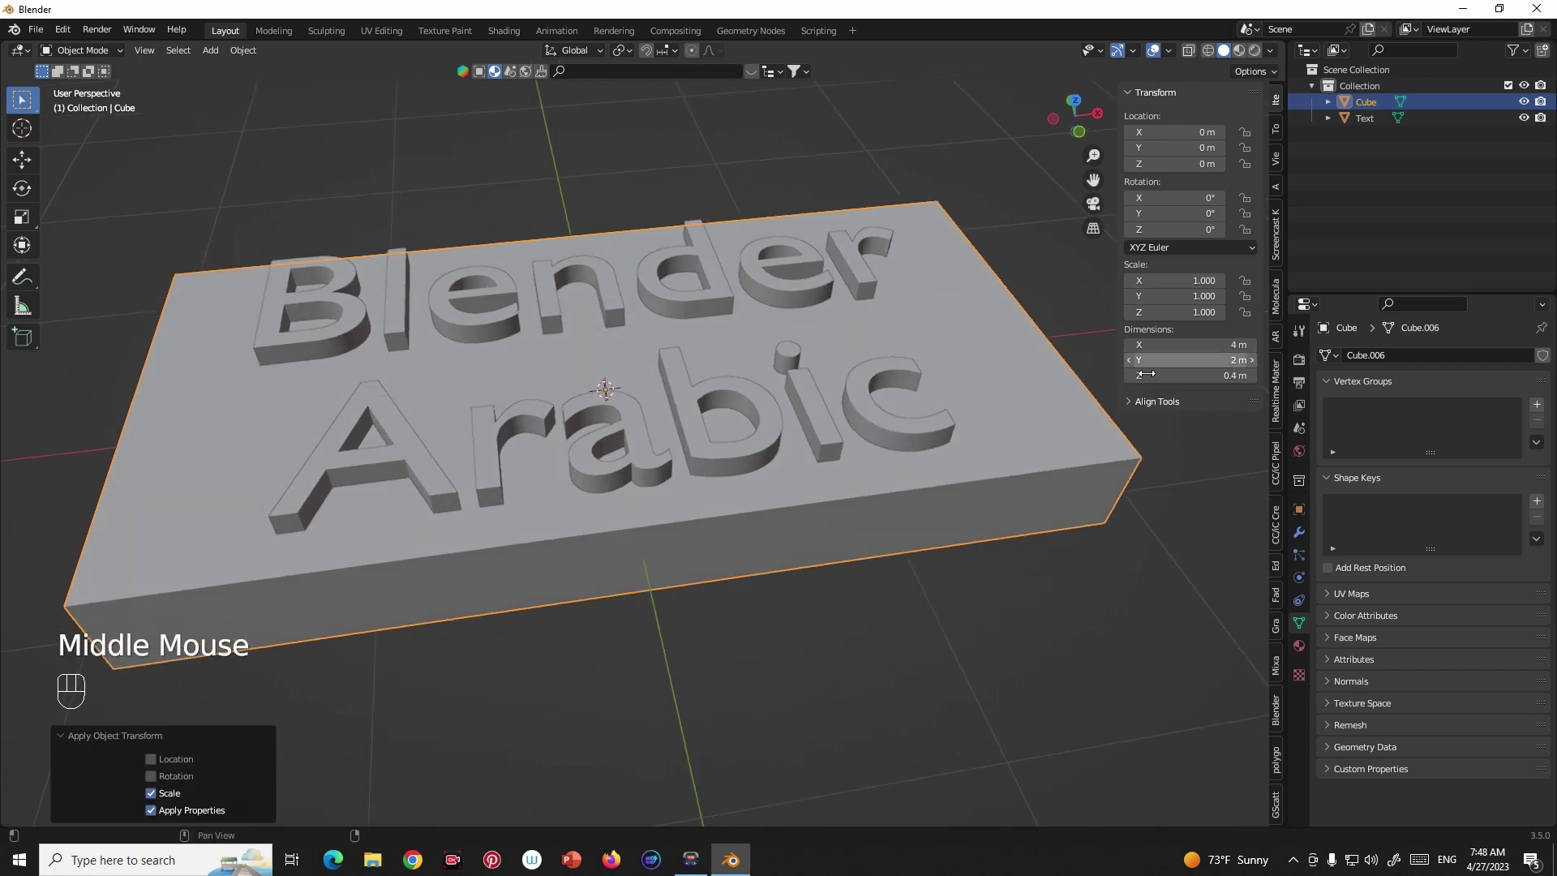
{"action": "left_click", "coordinate": [909, 430]}
{"action": "left_click", "coordinate": [1028, 456]}
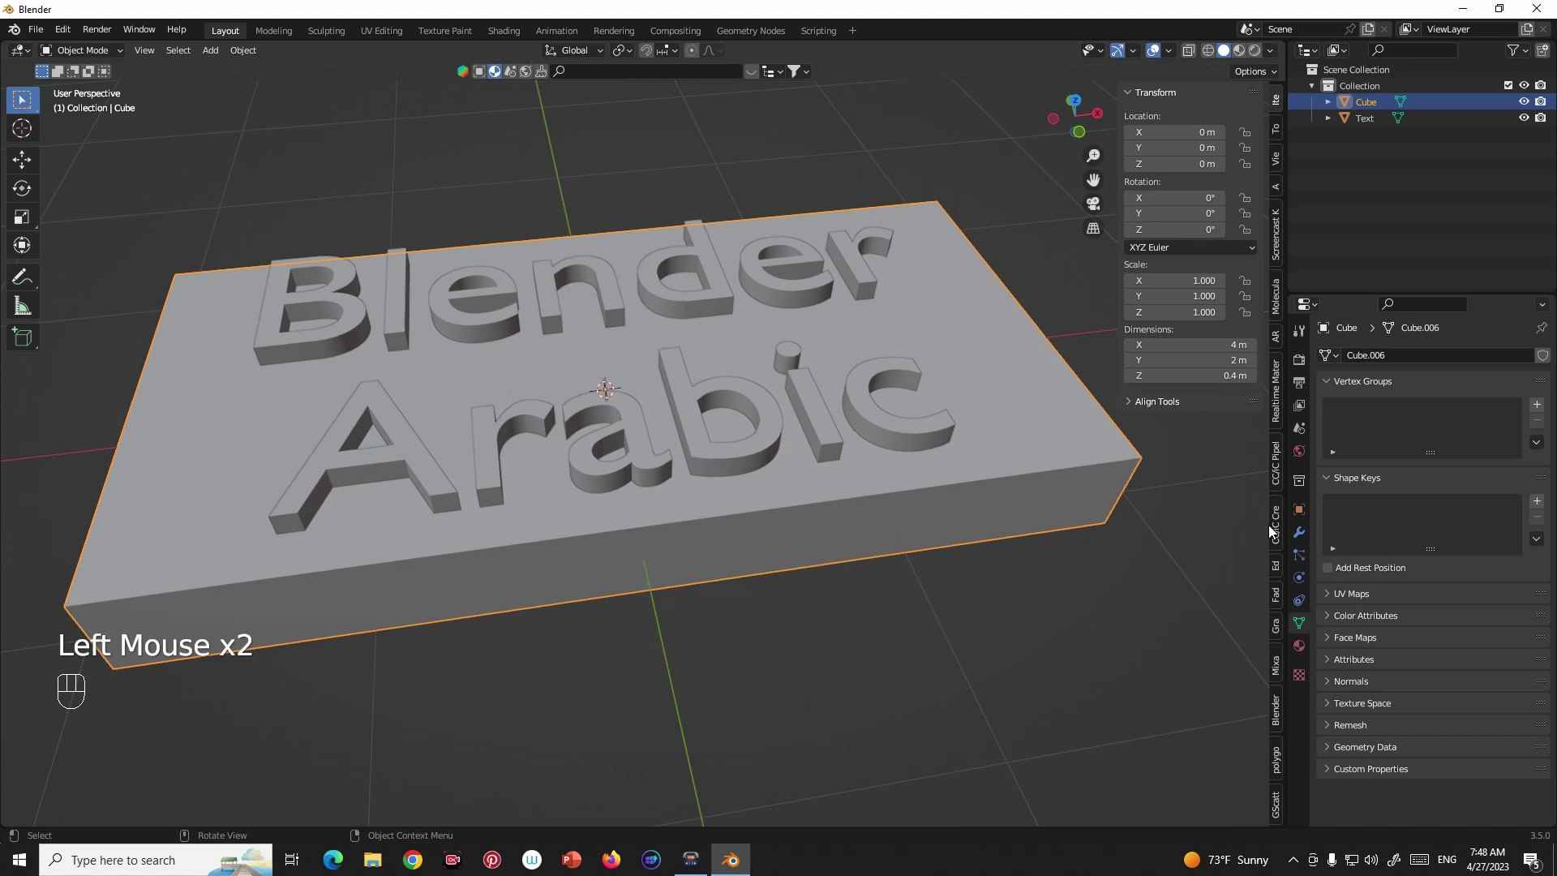
{"action": "left_click", "coordinate": [1304, 541]}
Pick the Blender Arabic text as the Boolean cutter, engraving it into the slab.
{"action": "left_click_drag", "start_coordinate": [1387, 364], "coordinate": [1259, 439]}
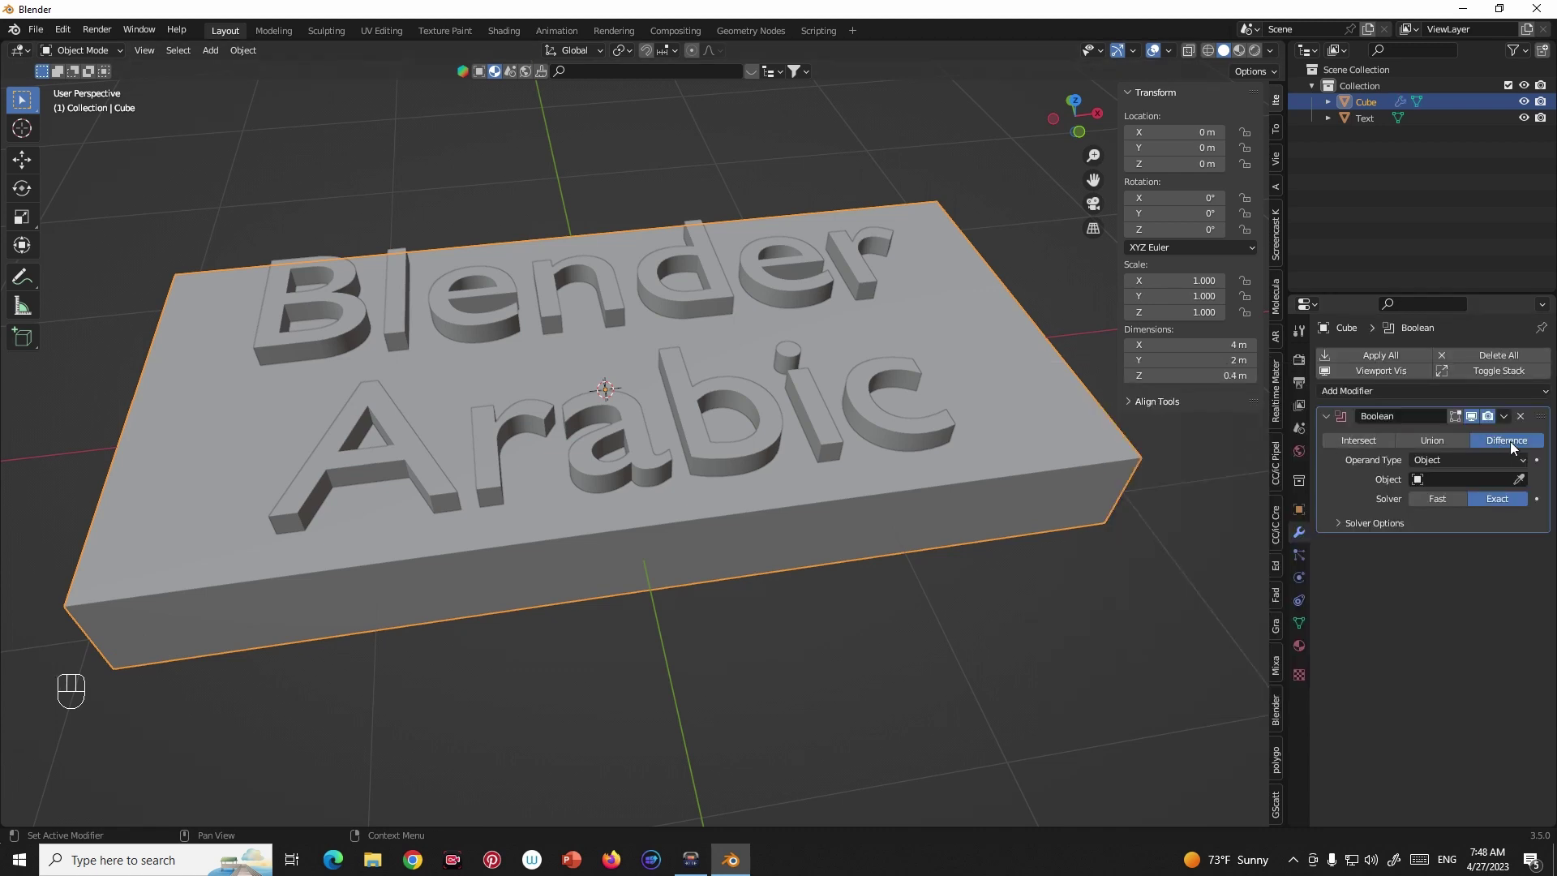
{"action": "left_click", "coordinate": [1530, 485]}
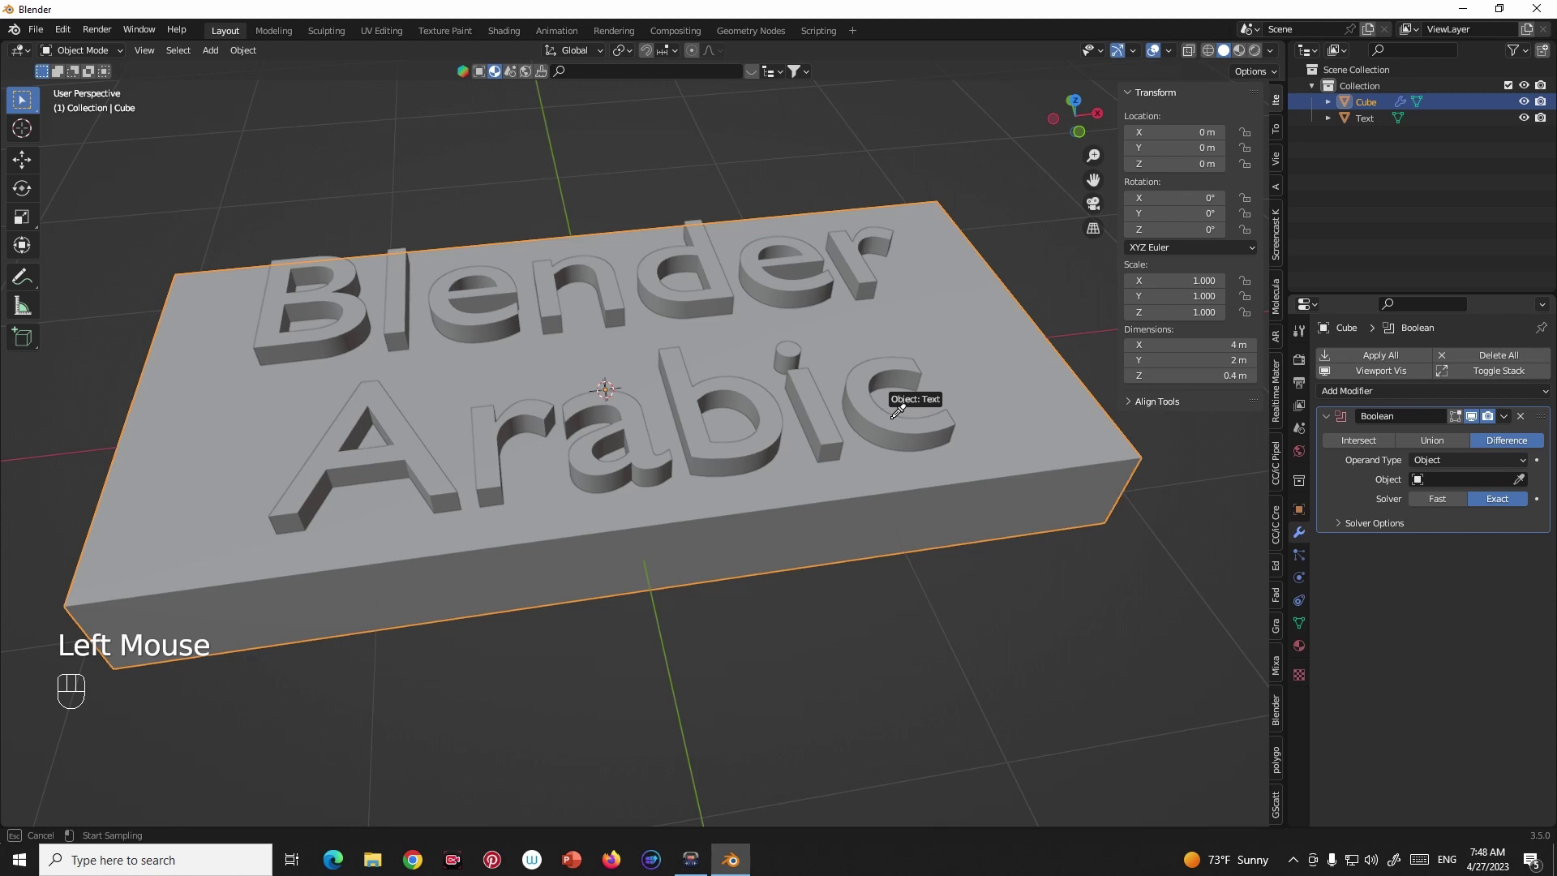
{"action": "left_click", "coordinate": [1530, 122]}
{"action": "left_click_drag", "start_coordinate": [906, 365], "coordinate": [897, 355]}
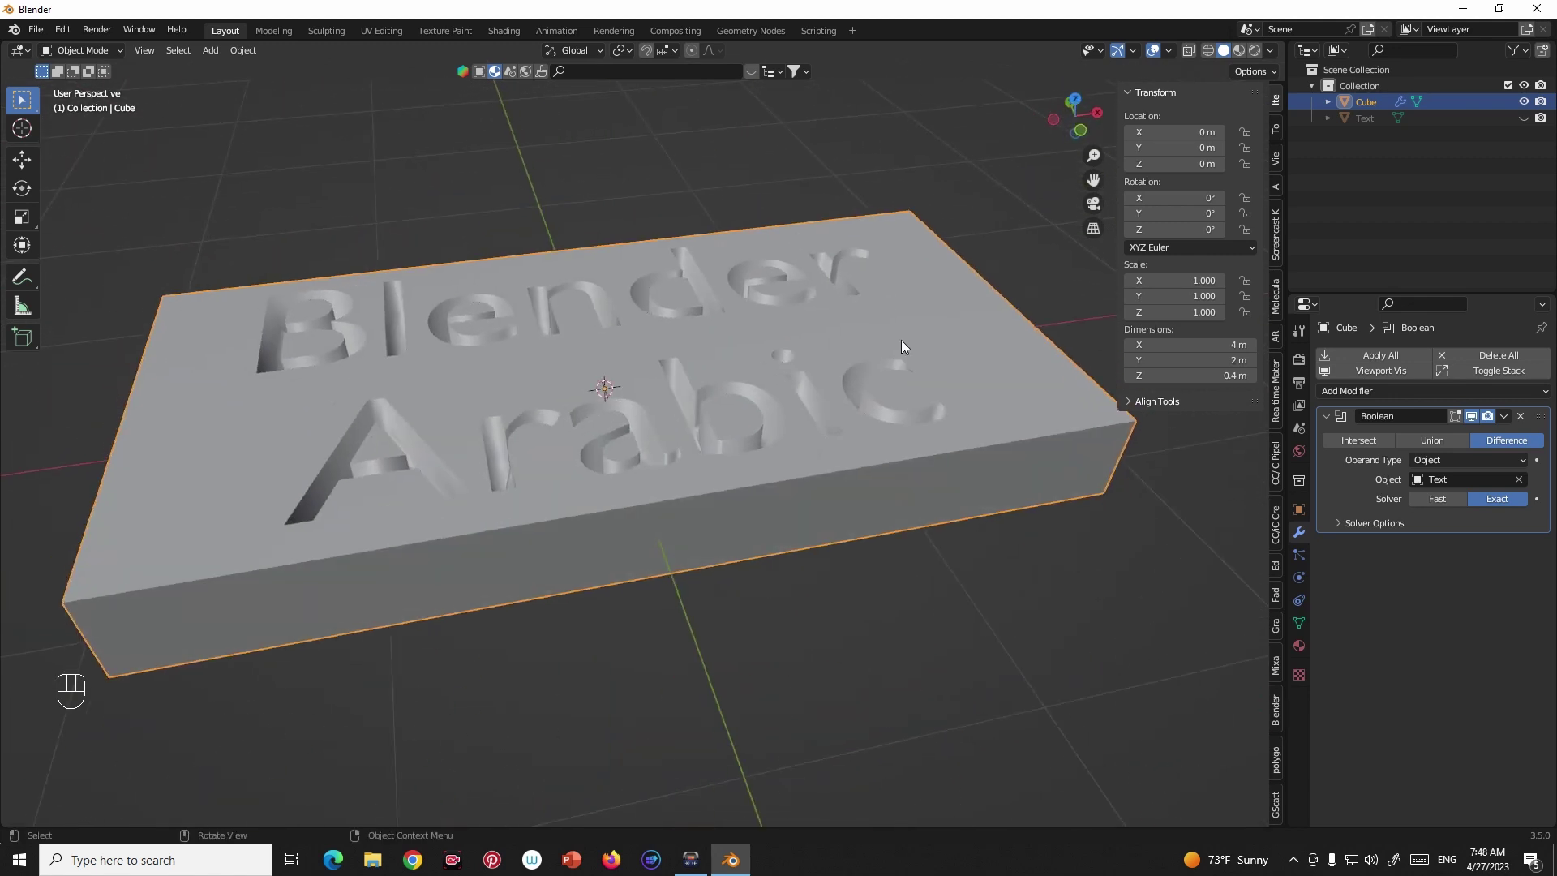
{"action": "left_click_drag", "start_coordinate": [781, 330], "coordinate": [827, 360]}
{"action": "left_click_drag", "start_coordinate": [827, 360], "coordinate": [803, 369]}
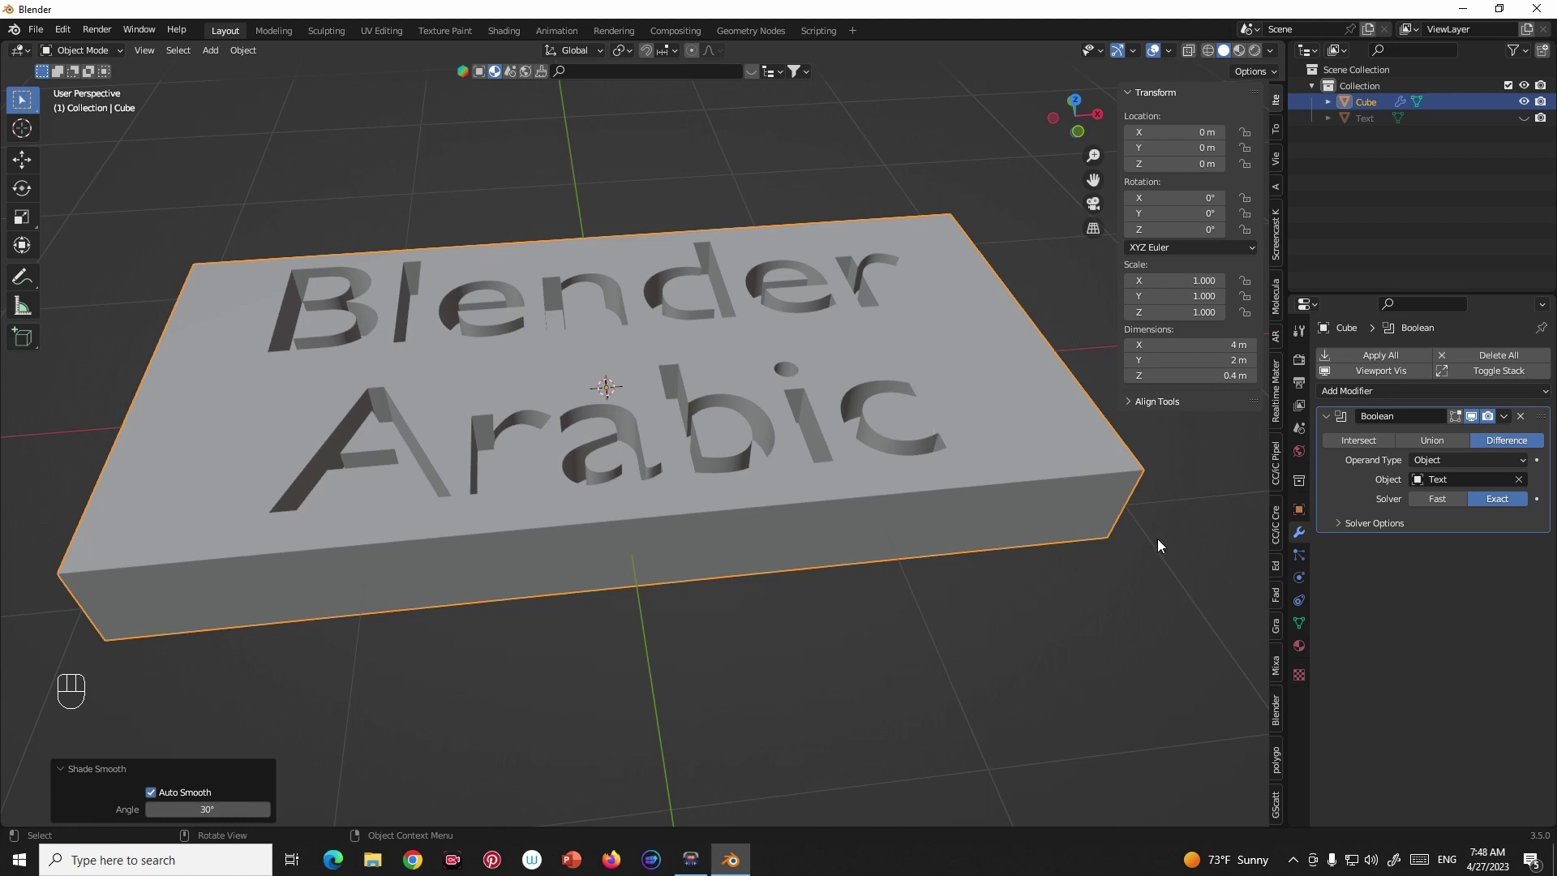
Create a new material for the slab with a near-black base colour.
{"action": "left_click", "coordinate": [1302, 651]}
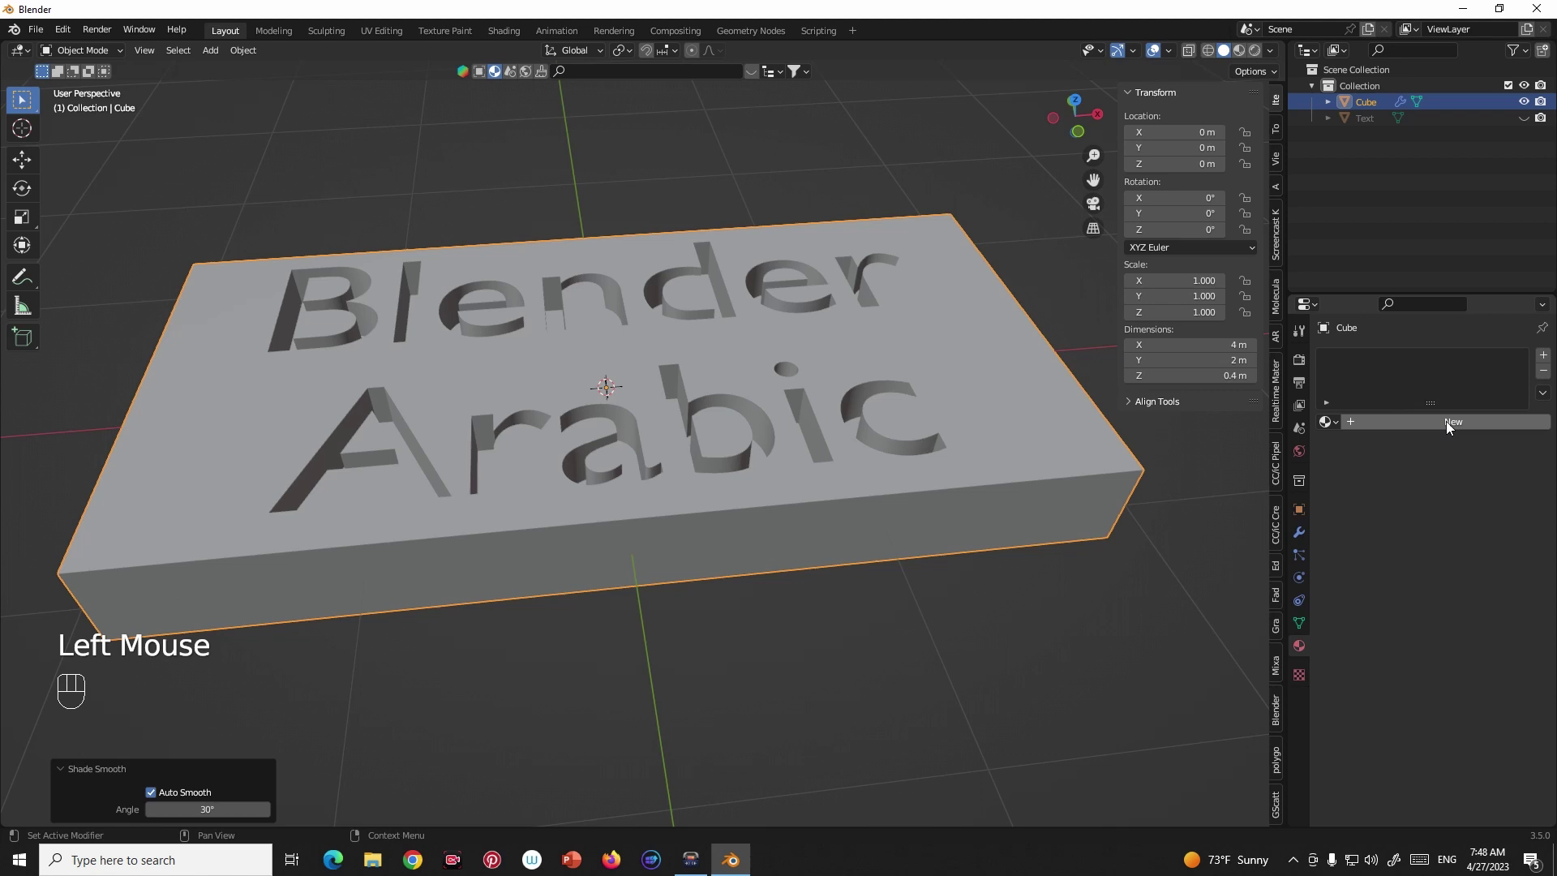
{"action": "left_click", "coordinate": [1250, 55]}
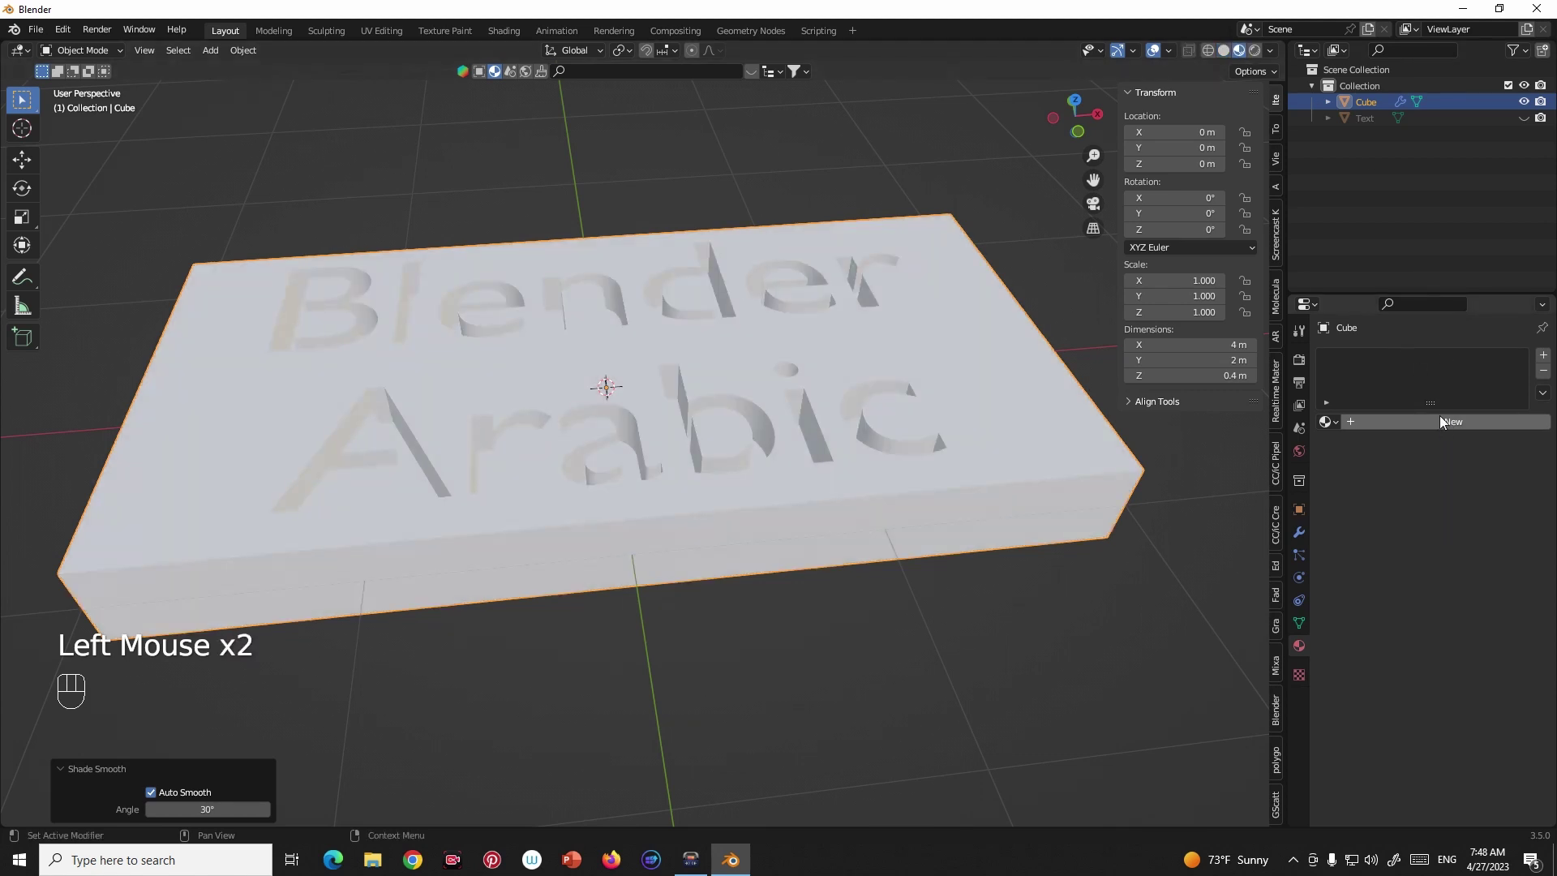
{"action": "left_click", "coordinate": [1450, 426]}
{"action": "left_click", "coordinate": [1461, 596]}
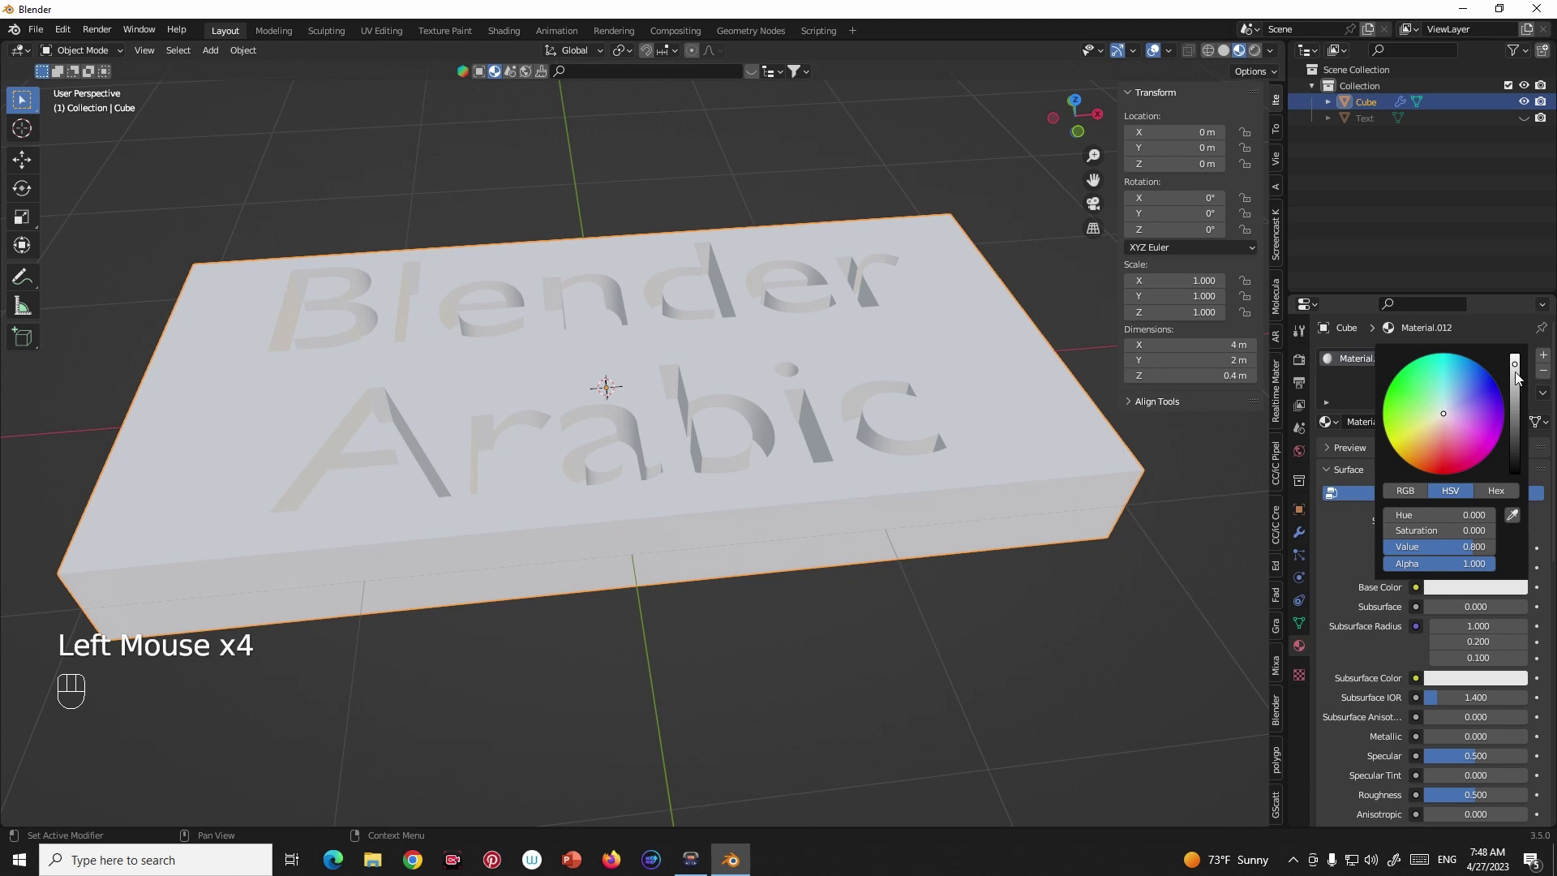
{"action": "left_click_drag", "start_coordinate": [865, 444], "coordinate": [868, 461]}
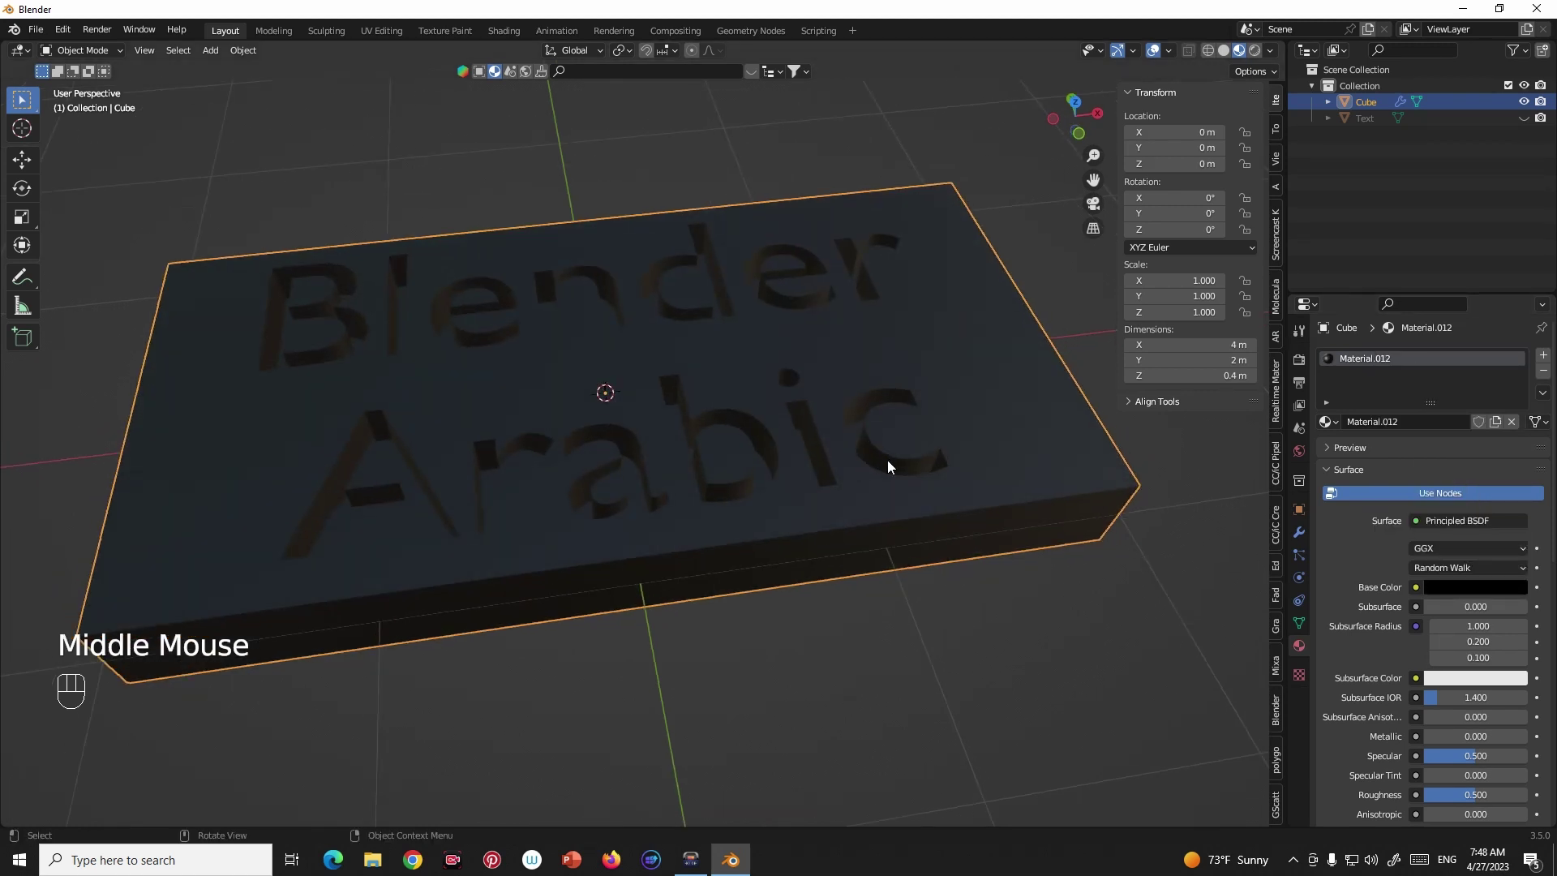
Give the text object its own new material with a pale base colour.
{"action": "left_click", "coordinate": [1370, 120]}
{"action": "left_click", "coordinate": [1452, 423]}
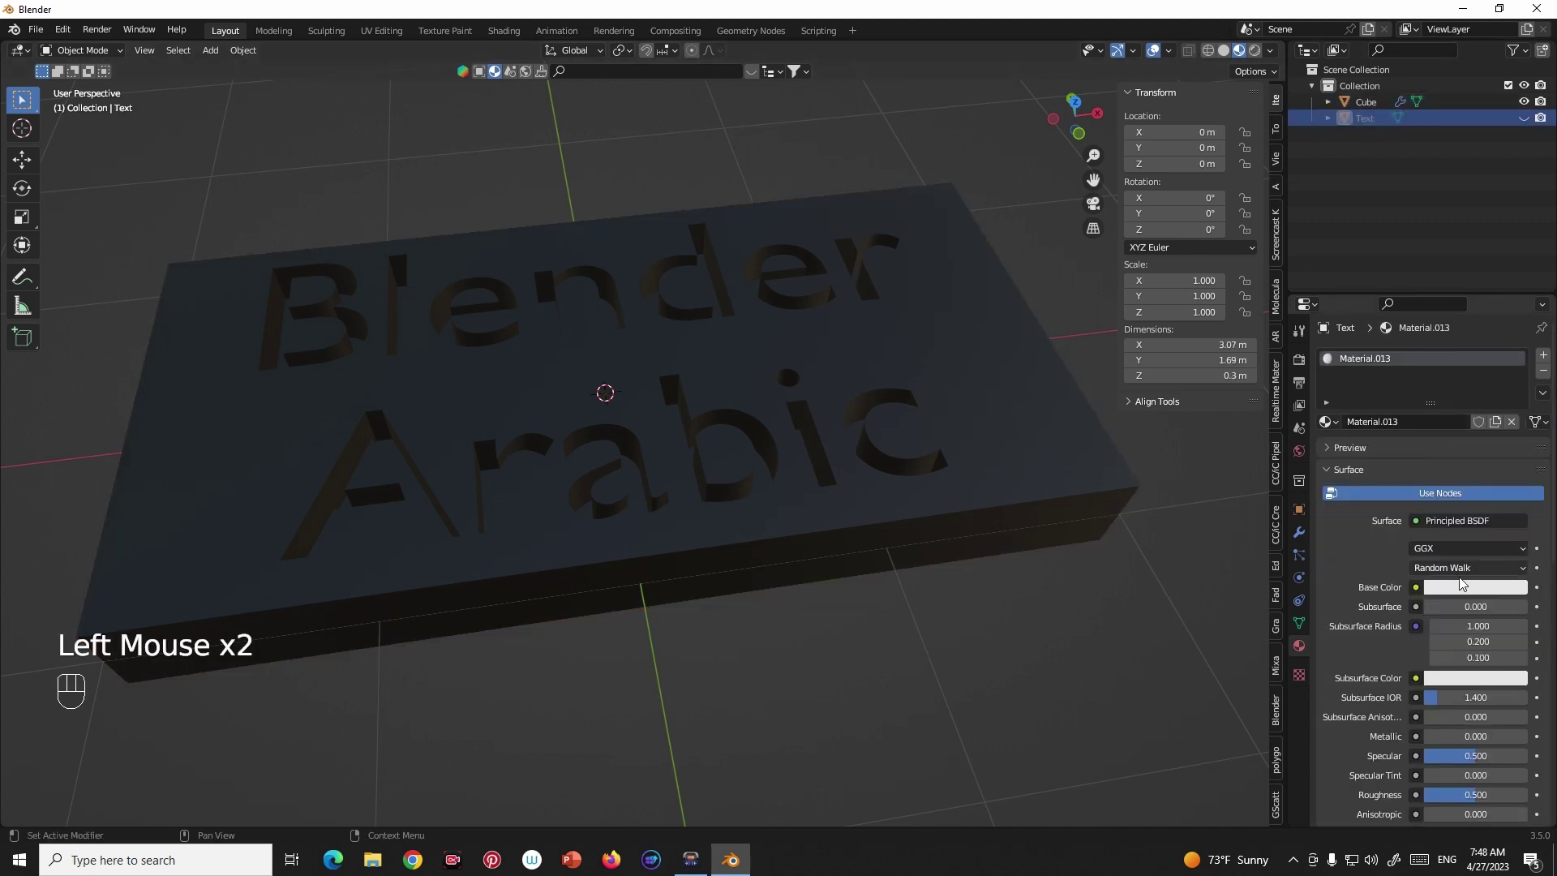
{"action": "left_click", "coordinate": [1472, 588]}
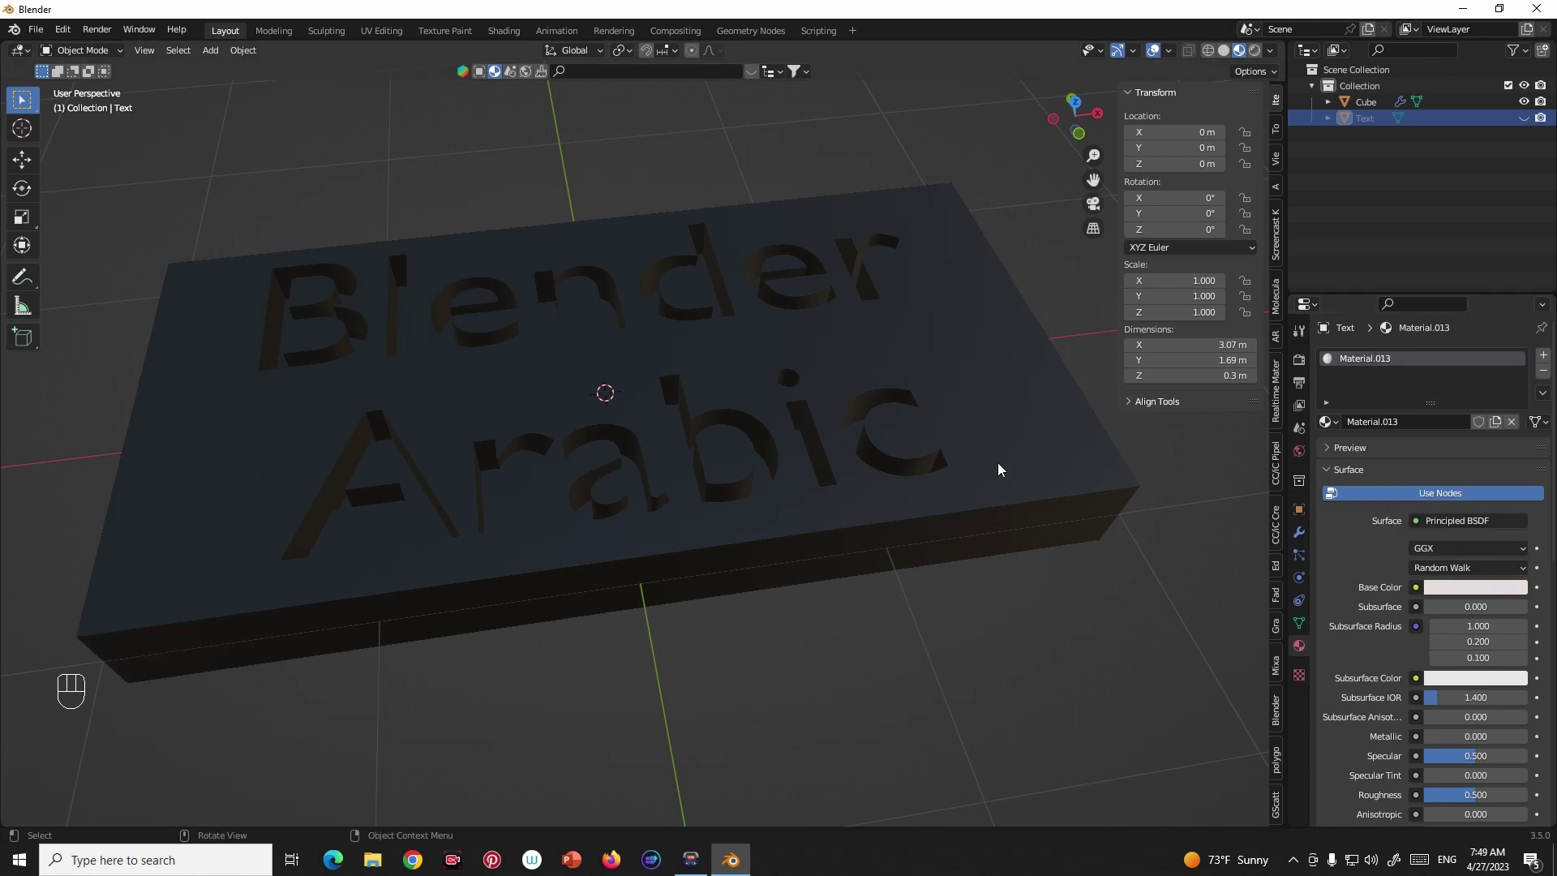
{"action": "middle_click", "coordinate": [721, 266]}
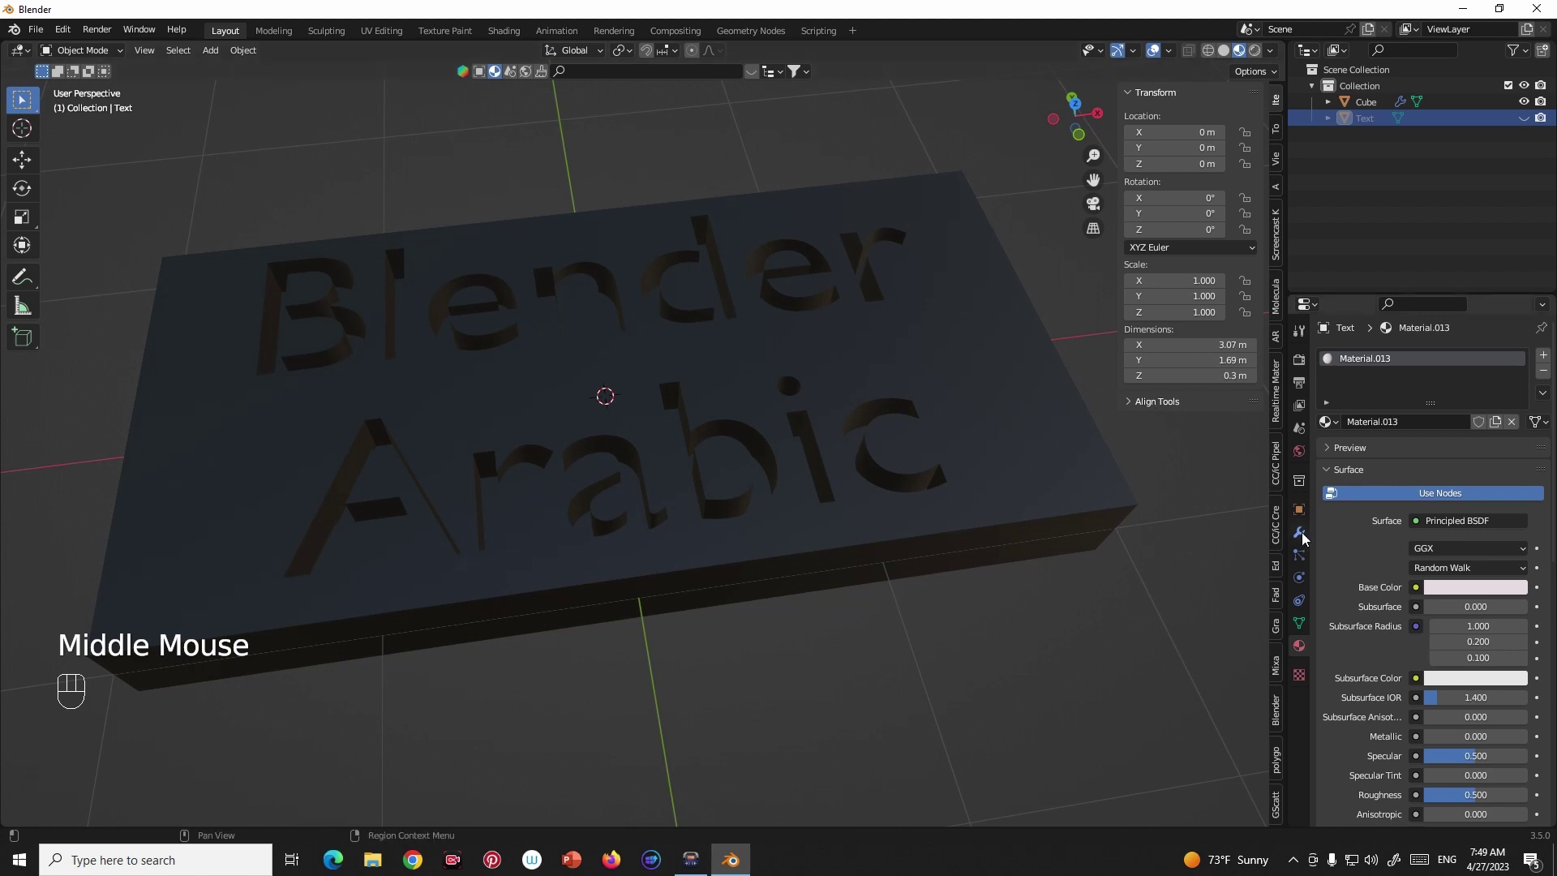
{"action": "left_click", "coordinate": [1303, 534]}
Set the slab's Boolean solver Materials option to Transfer so letters show the text material.
{"action": "left_click", "coordinate": [1092, 496]}
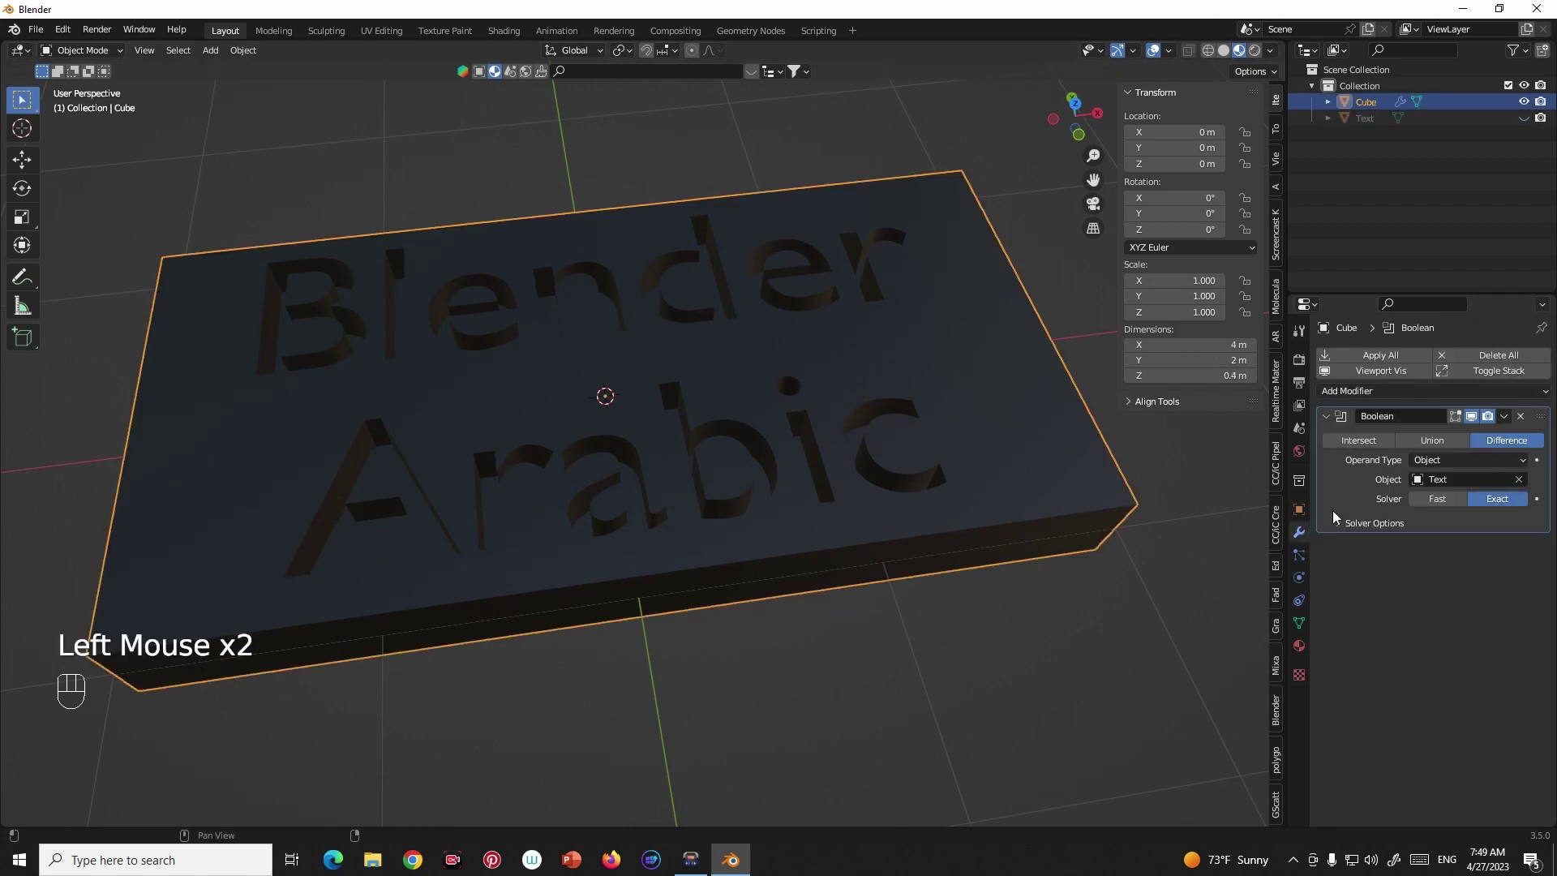
{"action": "left_click", "coordinate": [1344, 535]}
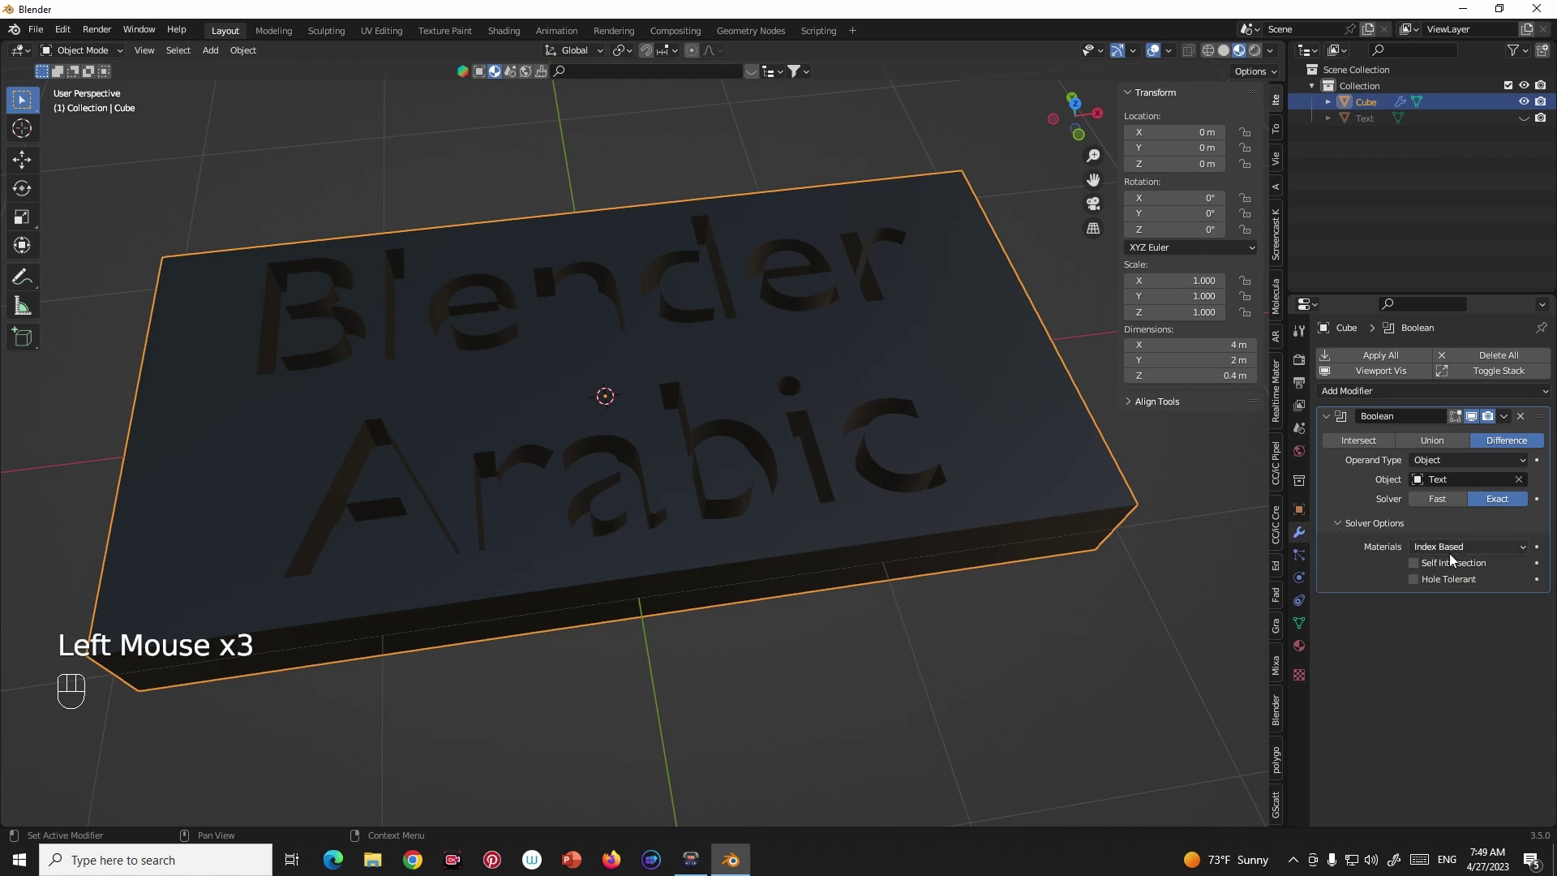
{"action": "left_click_drag", "start_coordinate": [1466, 553], "coordinate": [1428, 592]}
{"action": "middle_click", "coordinate": [1015, 512]}
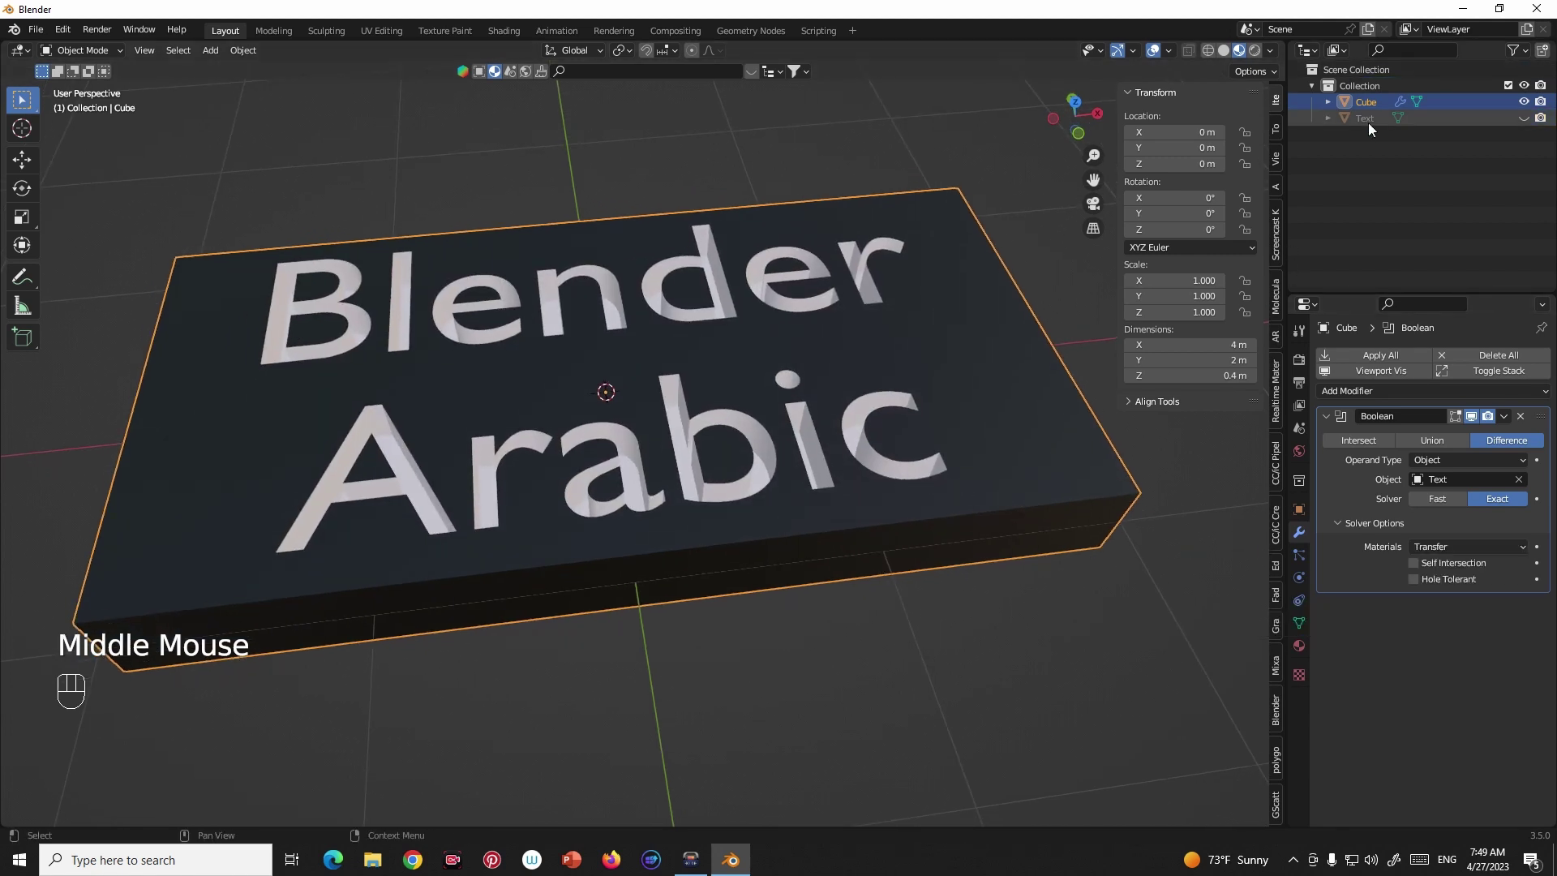
Change the text material's base colour to bright green, then reselect the slab.
{"action": "left_click", "coordinate": [1374, 129]}
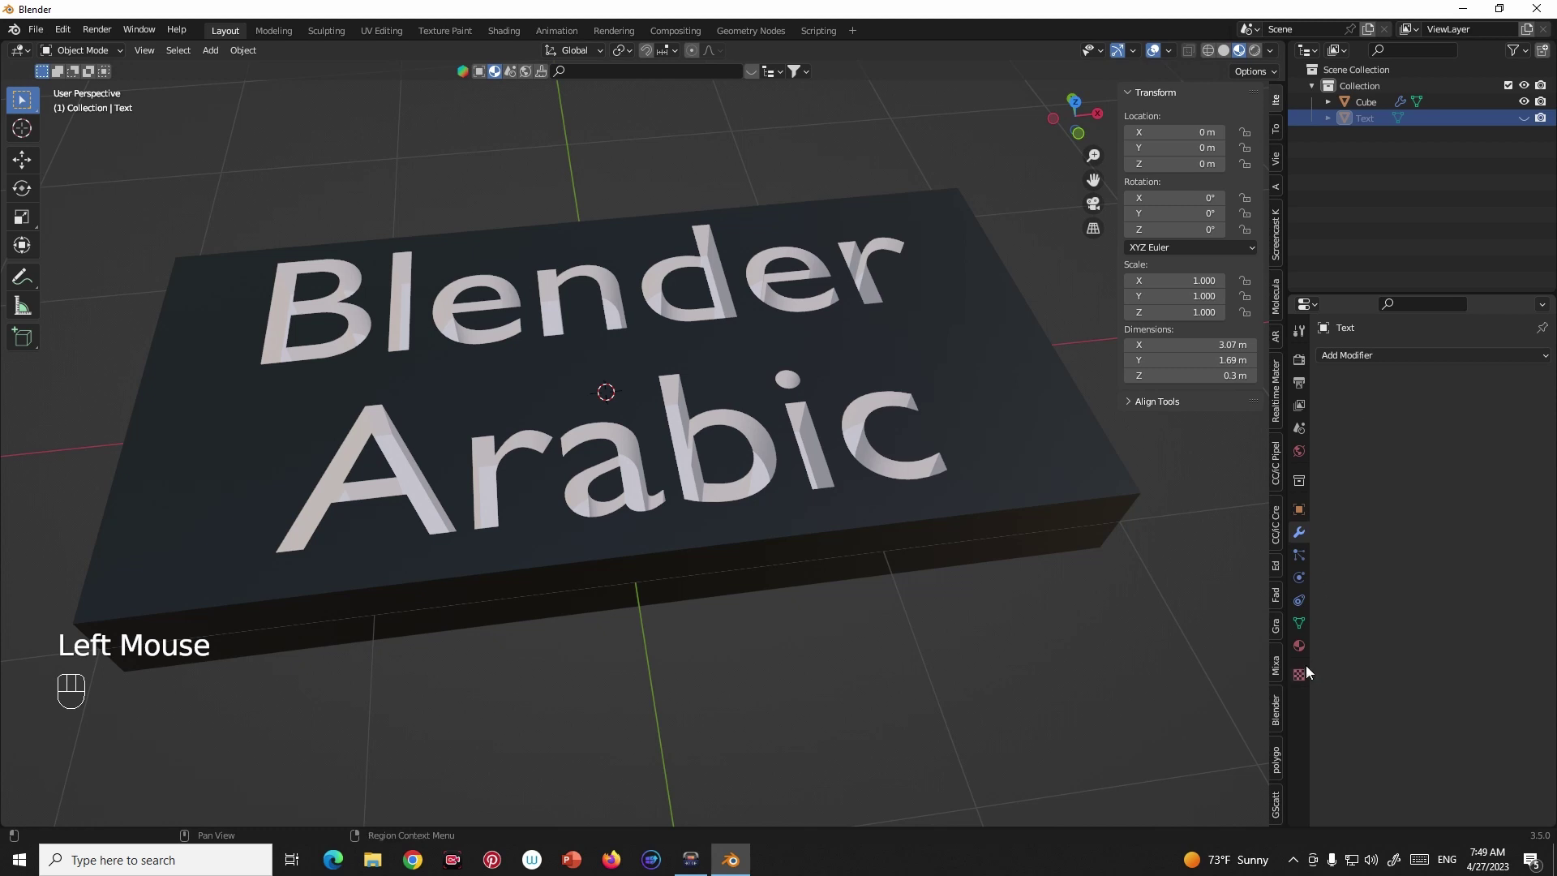
{"action": "left_click", "coordinate": [1306, 653]}
{"action": "left_click", "coordinate": [1460, 596]}
{"action": "left_click_drag", "start_coordinate": [884, 473], "coordinate": [924, 492]}
{"action": "left_click", "coordinate": [1464, 590]}
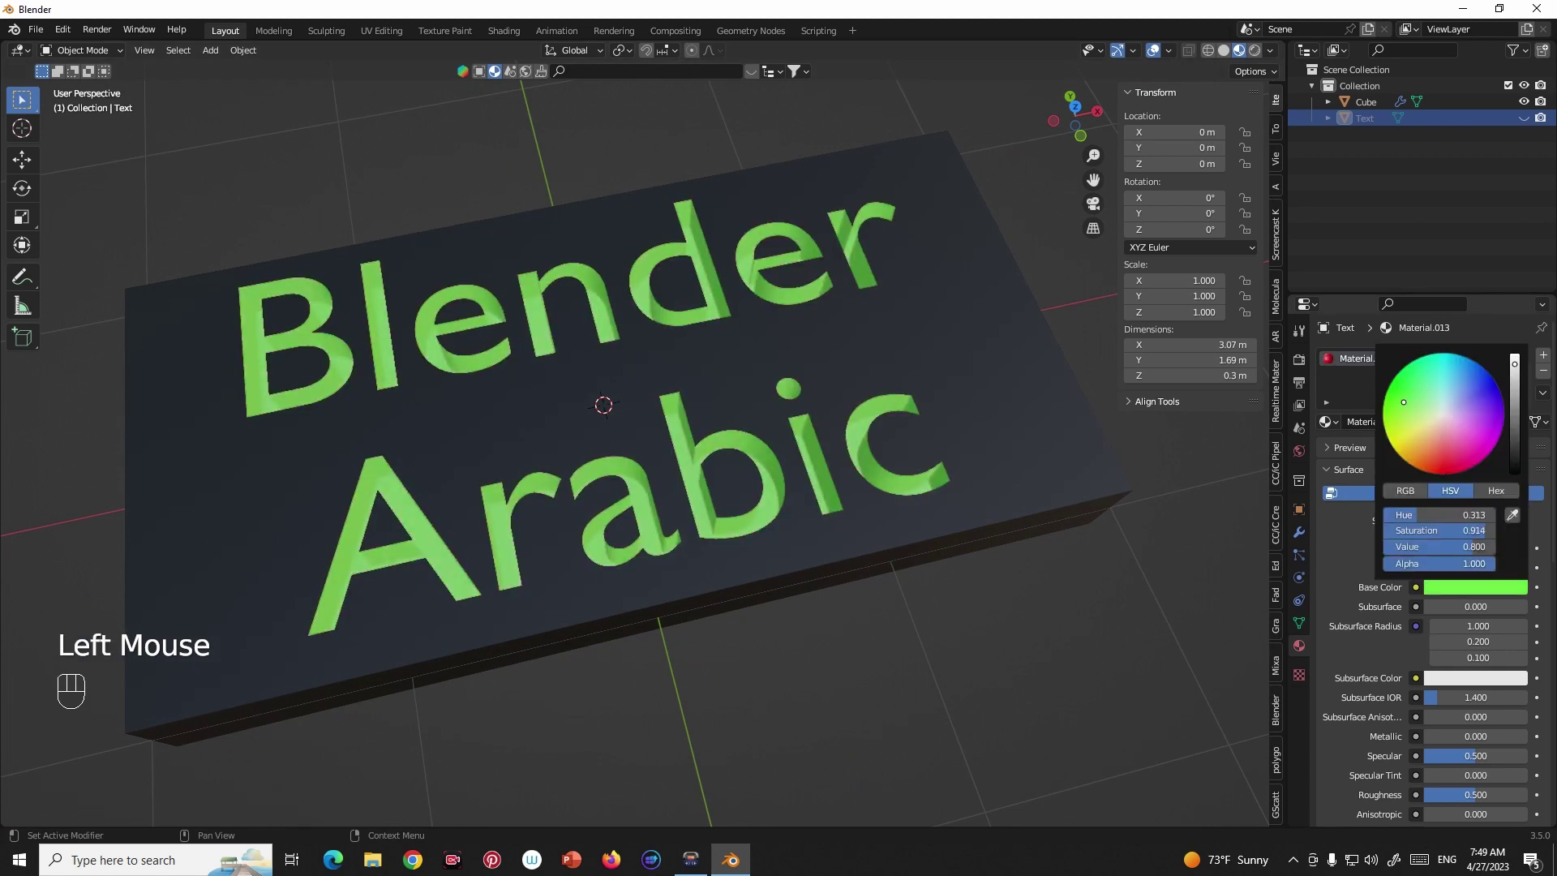
{"action": "left_click_drag", "start_coordinate": [773, 436], "coordinate": [773, 418]}
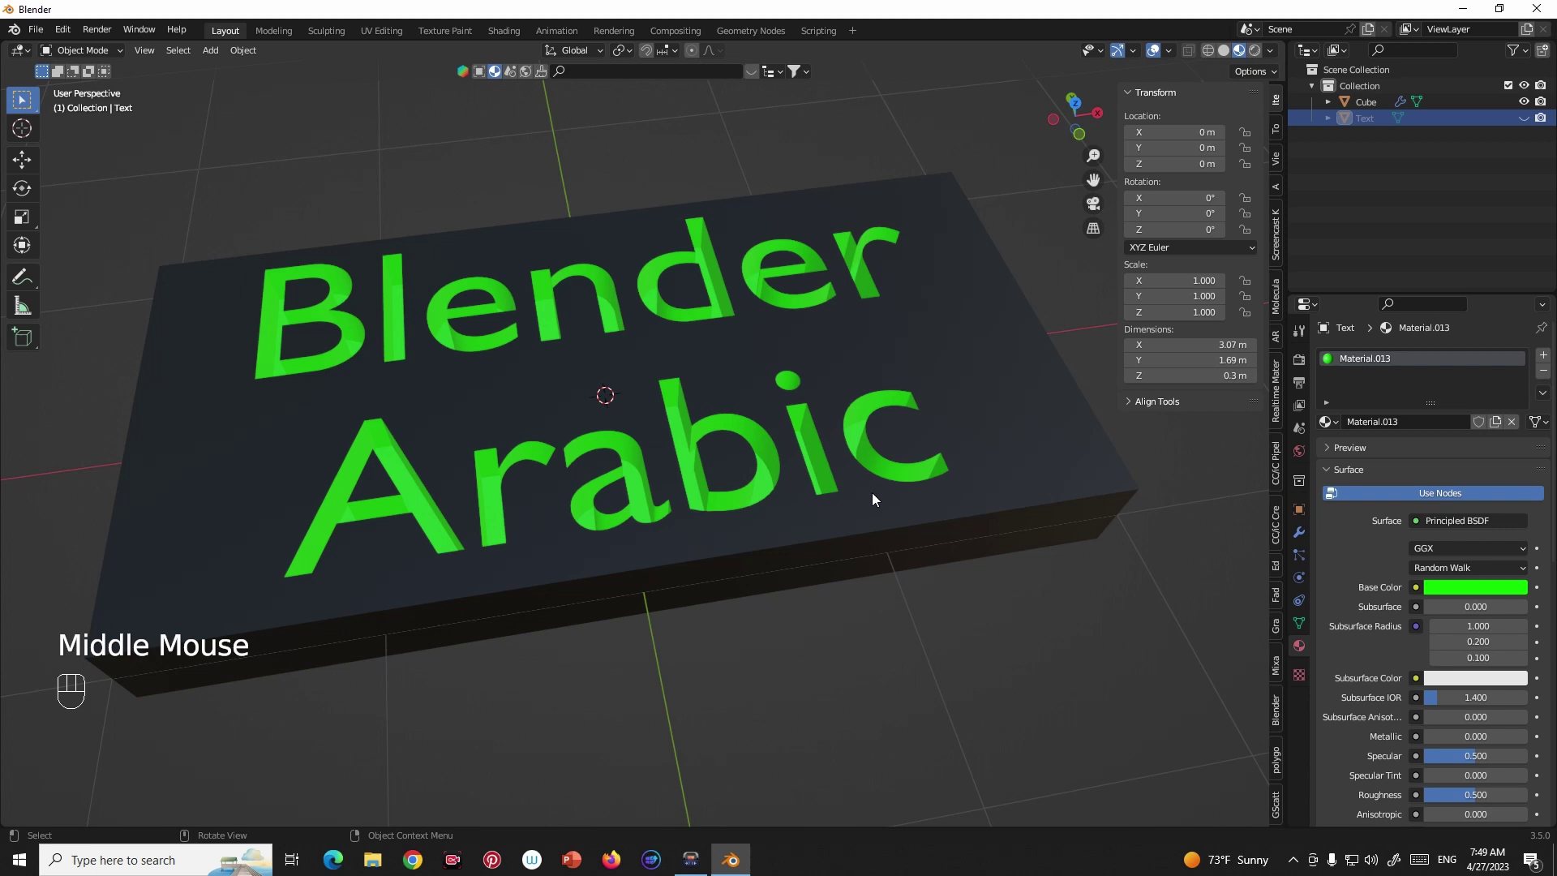
{"action": "left_click", "coordinate": [1312, 539]}
{"action": "left_click", "coordinate": [1055, 433]}
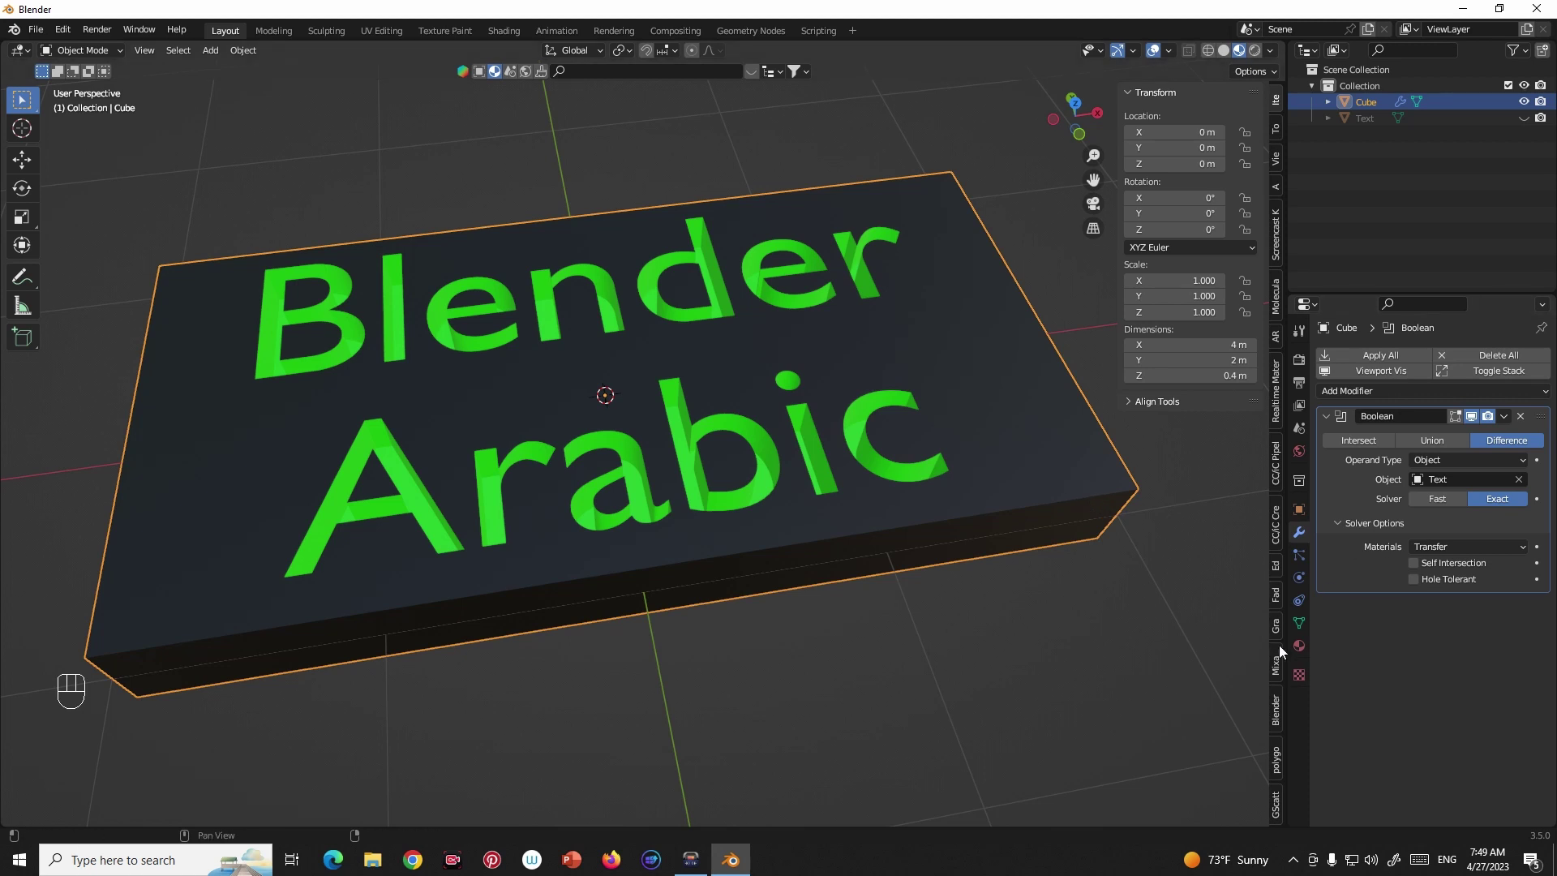
Assign the Wood material to the slab in place of its dark material.
{"action": "left_click", "coordinate": [1303, 654]}
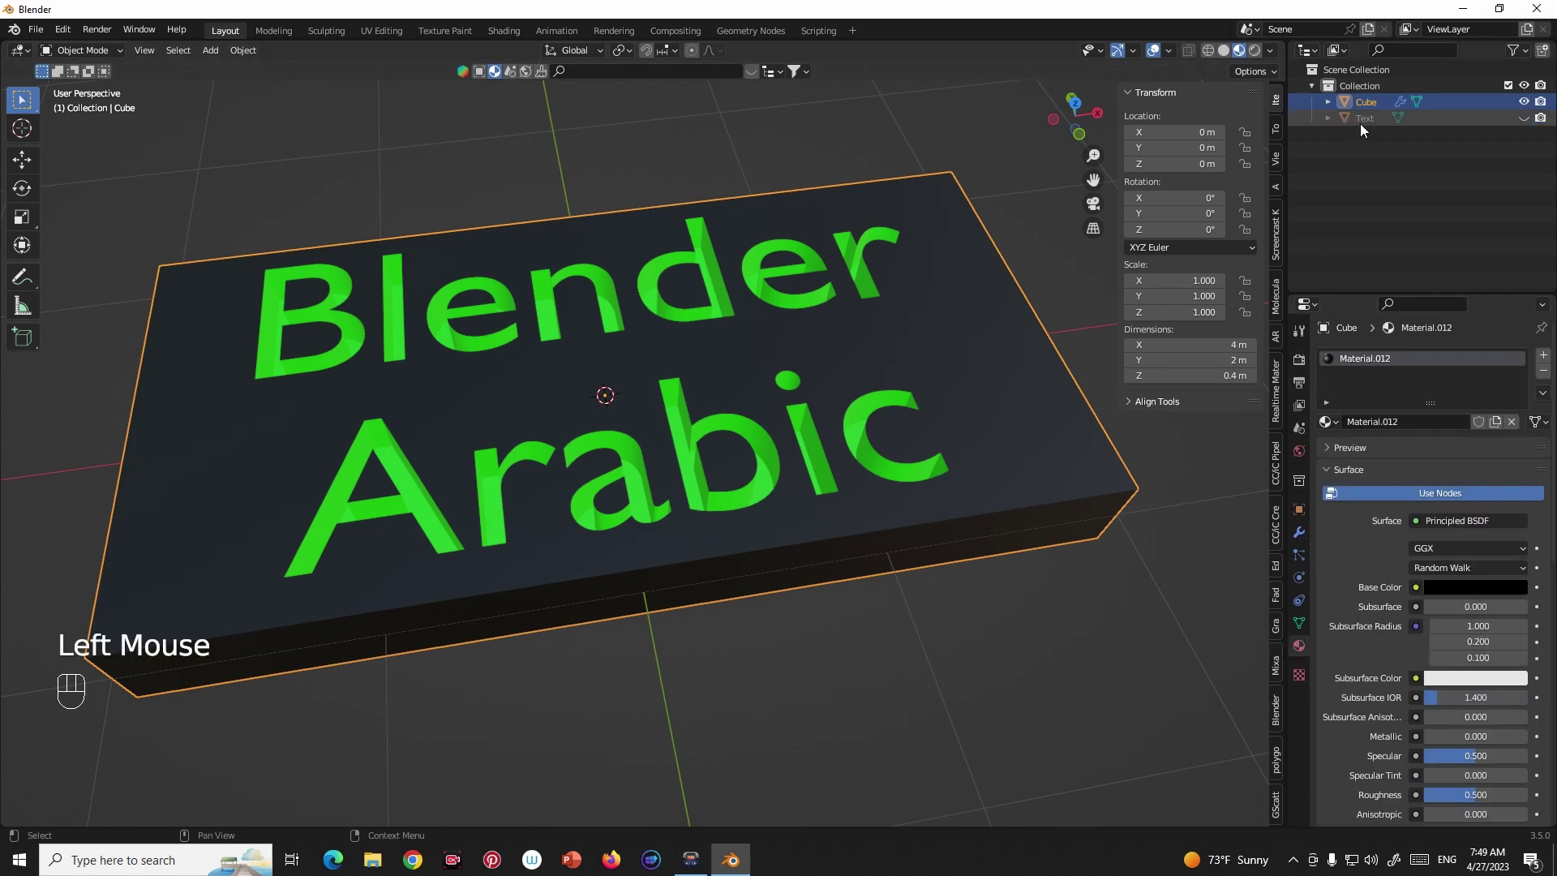
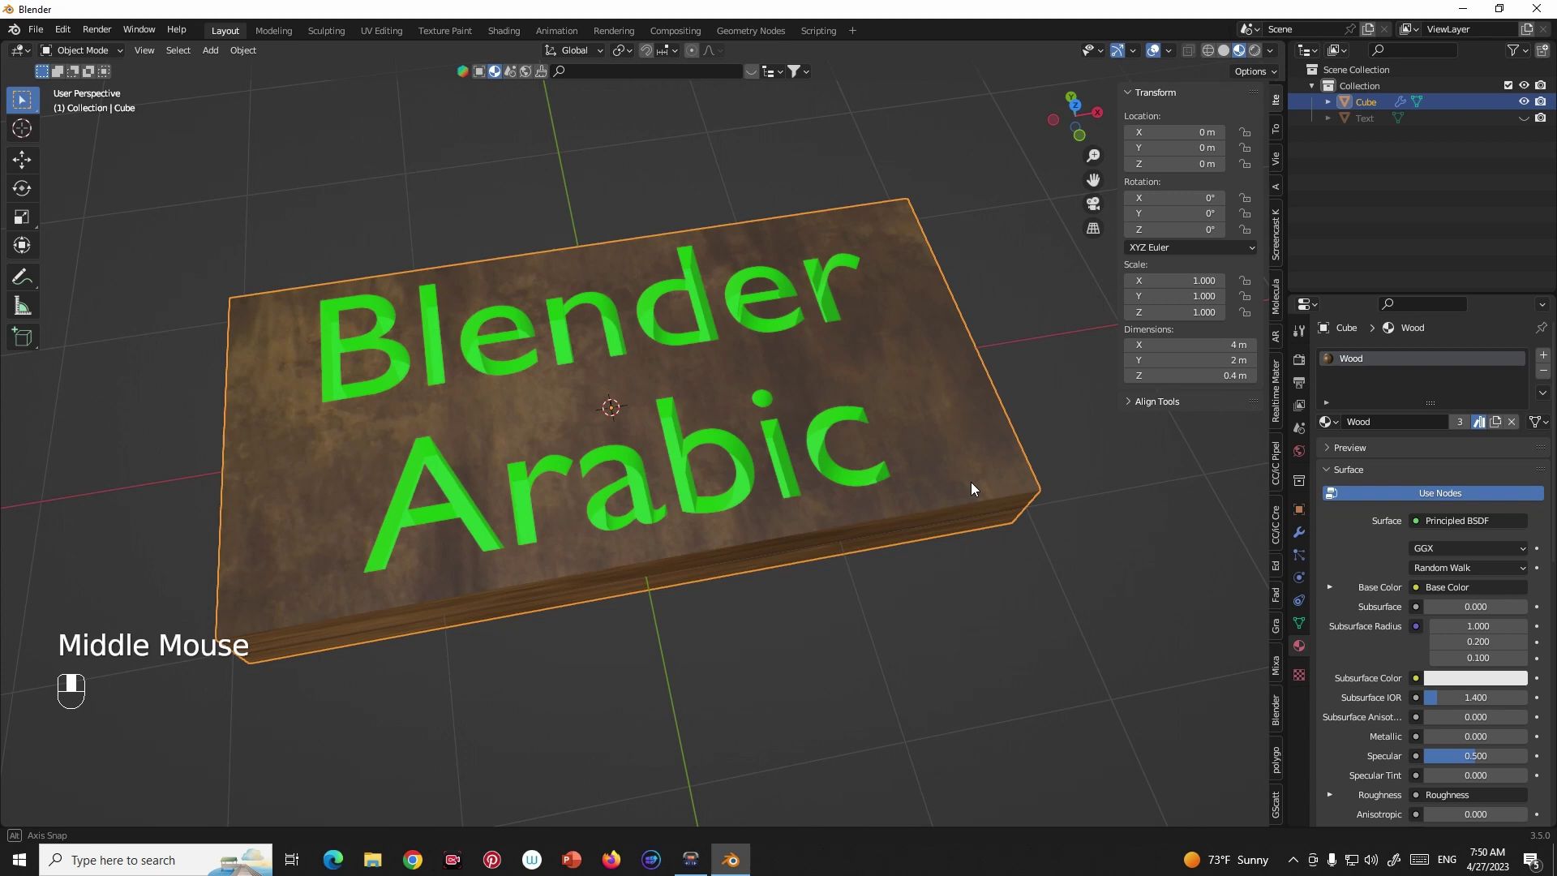
{"action": "scroll", "scroll_direction": "up", "scroll_amount": 3}
{"action": "left_click_drag", "start_coordinate": [880, 448], "coordinate": [909, 442]}
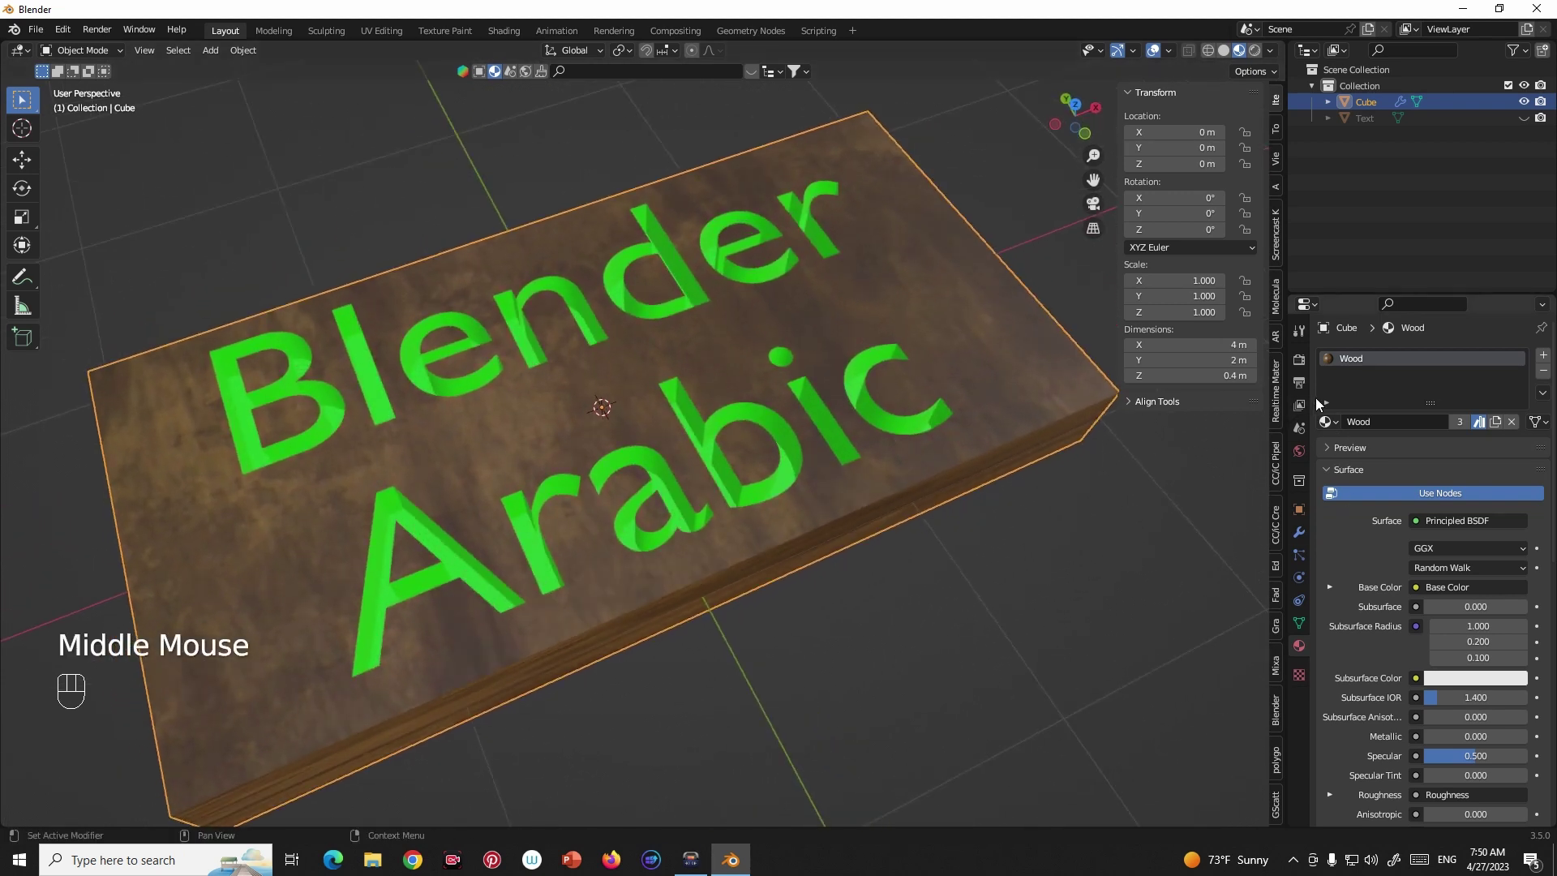
{"action": "left_click", "coordinate": [1382, 130]}
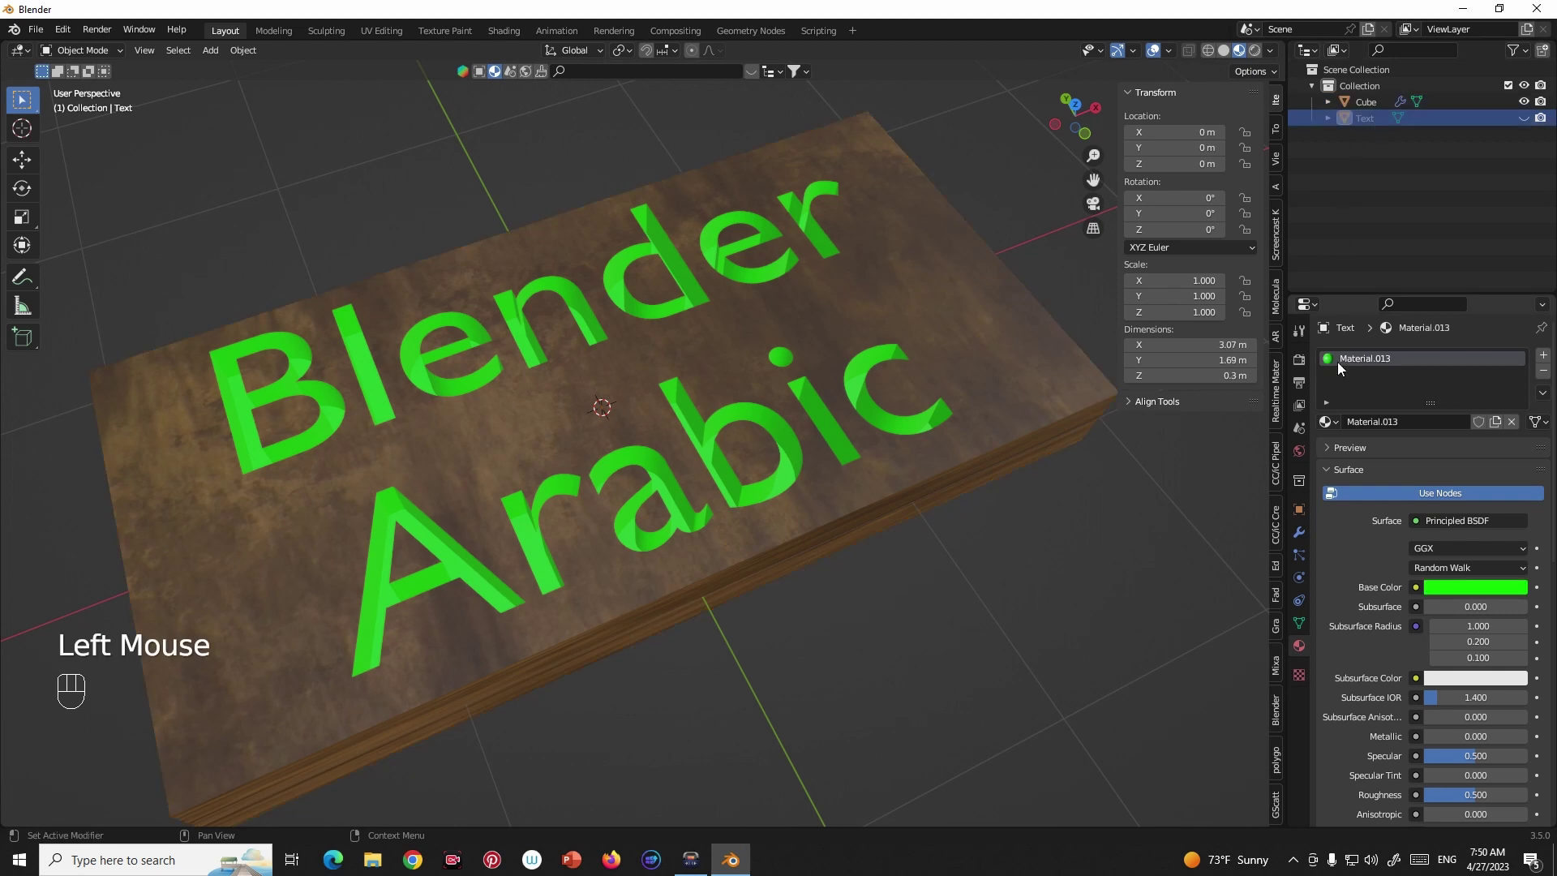
{"action": "left_click_drag", "start_coordinate": [1340, 429], "coordinate": [1350, 579]}
{"action": "left_click_drag", "start_coordinate": [1046, 537], "coordinate": [1043, 525]}
{"action": "scroll", "scroll_direction": "up", "scroll_amount": 3}
{"action": "left_click_drag", "start_coordinate": [1060, 451], "coordinate": [1127, 420]}
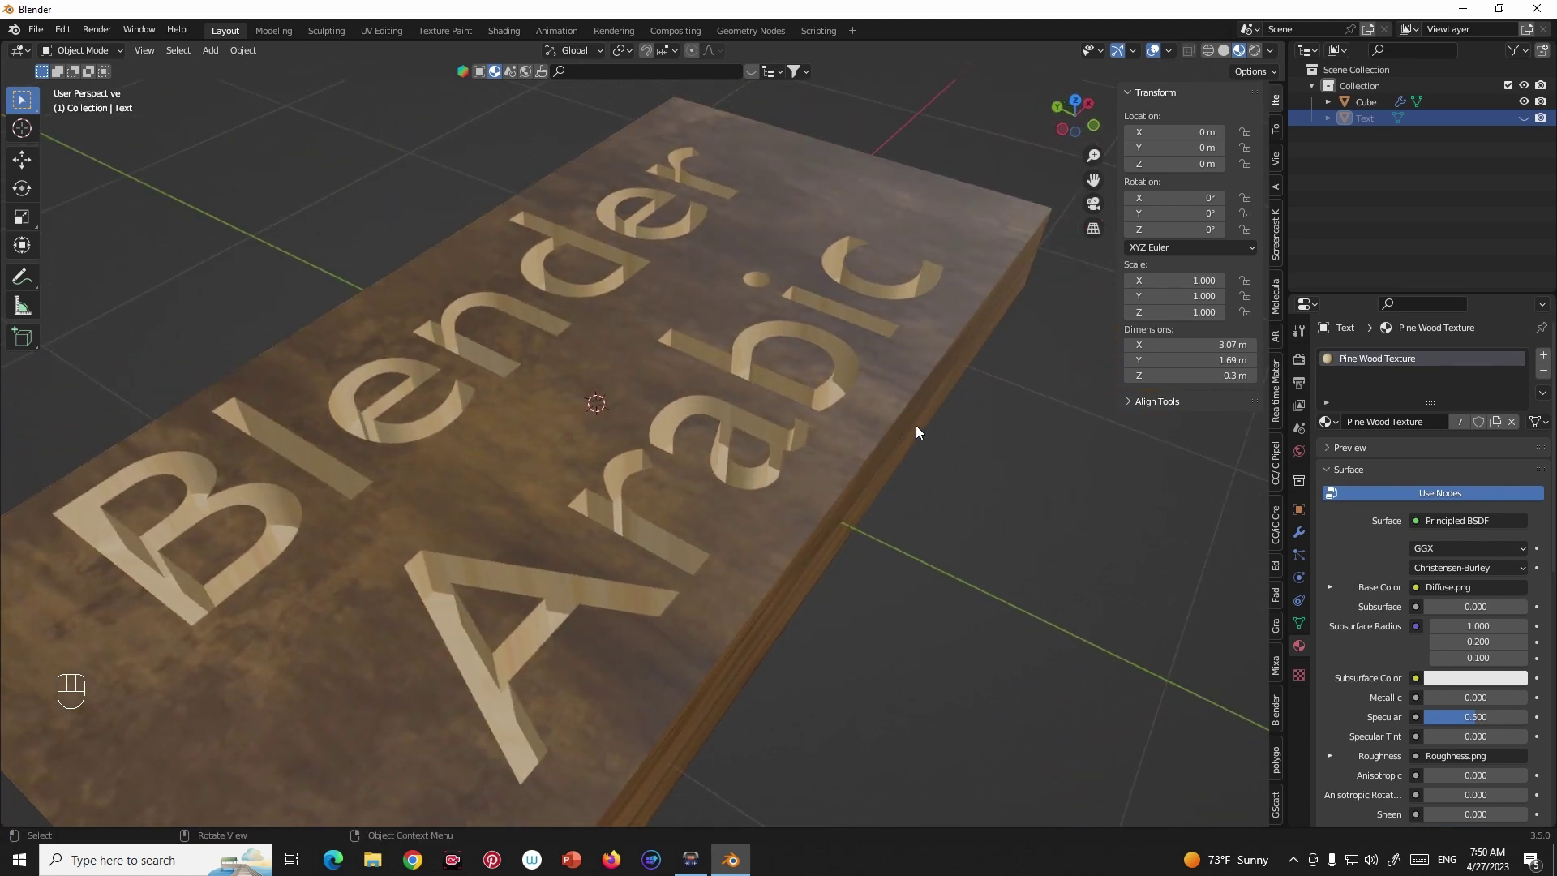
{"action": "scroll", "scroll_direction": "down", "scroll_amount": 3}
{"action": "left_click_drag", "start_coordinate": [916, 443], "coordinate": [888, 451]}
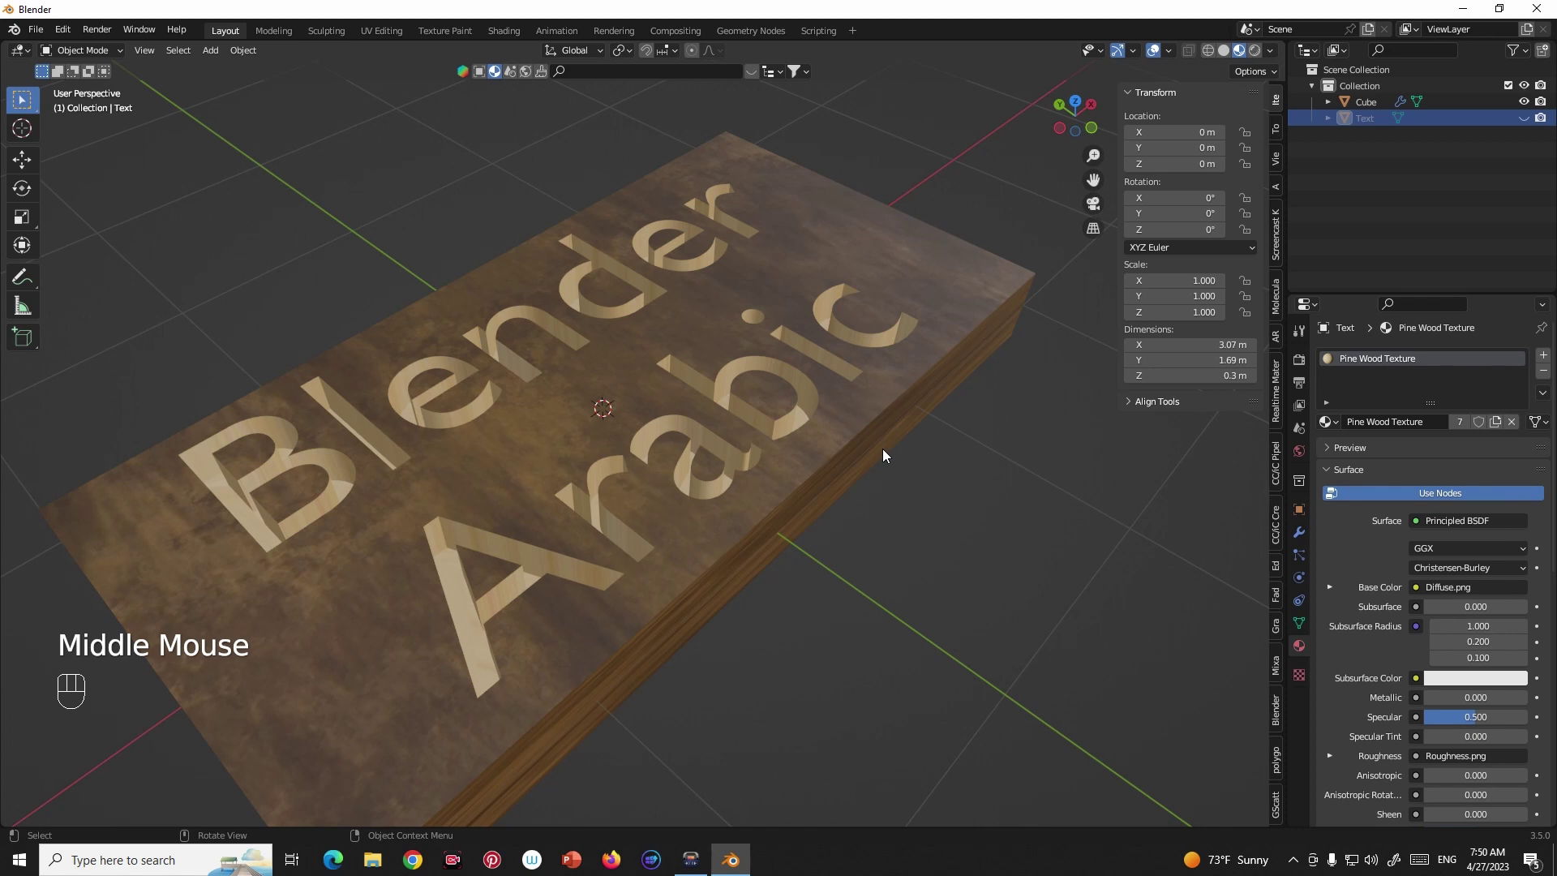
{"action": "left_click_drag", "start_coordinate": [910, 412], "coordinate": [874, 412]}
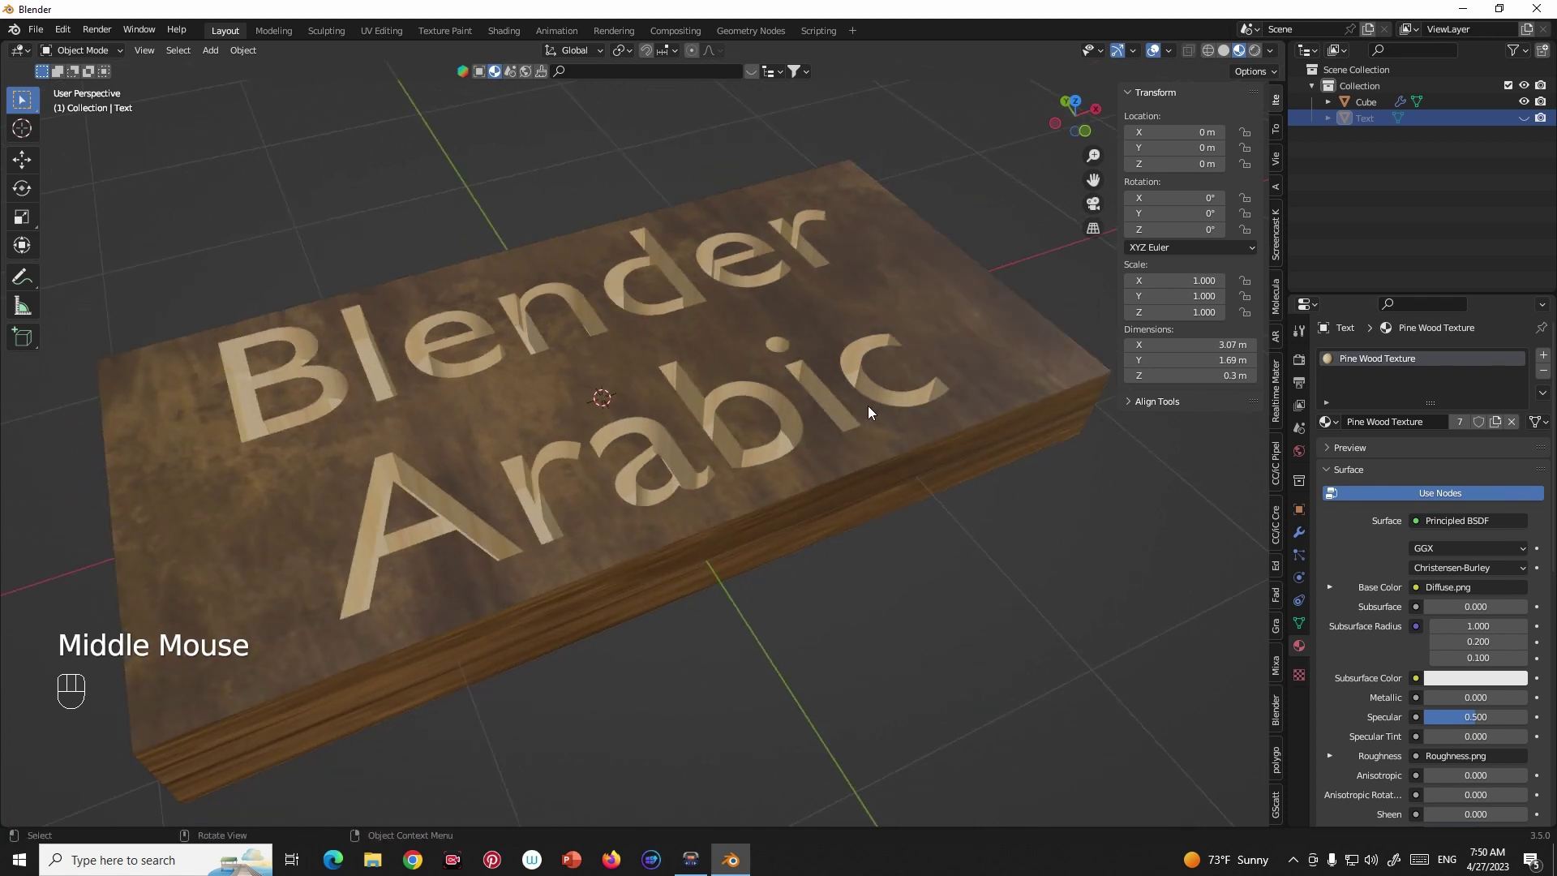
{"action": "left_click_drag", "start_coordinate": [962, 455], "coordinate": [869, 458]}
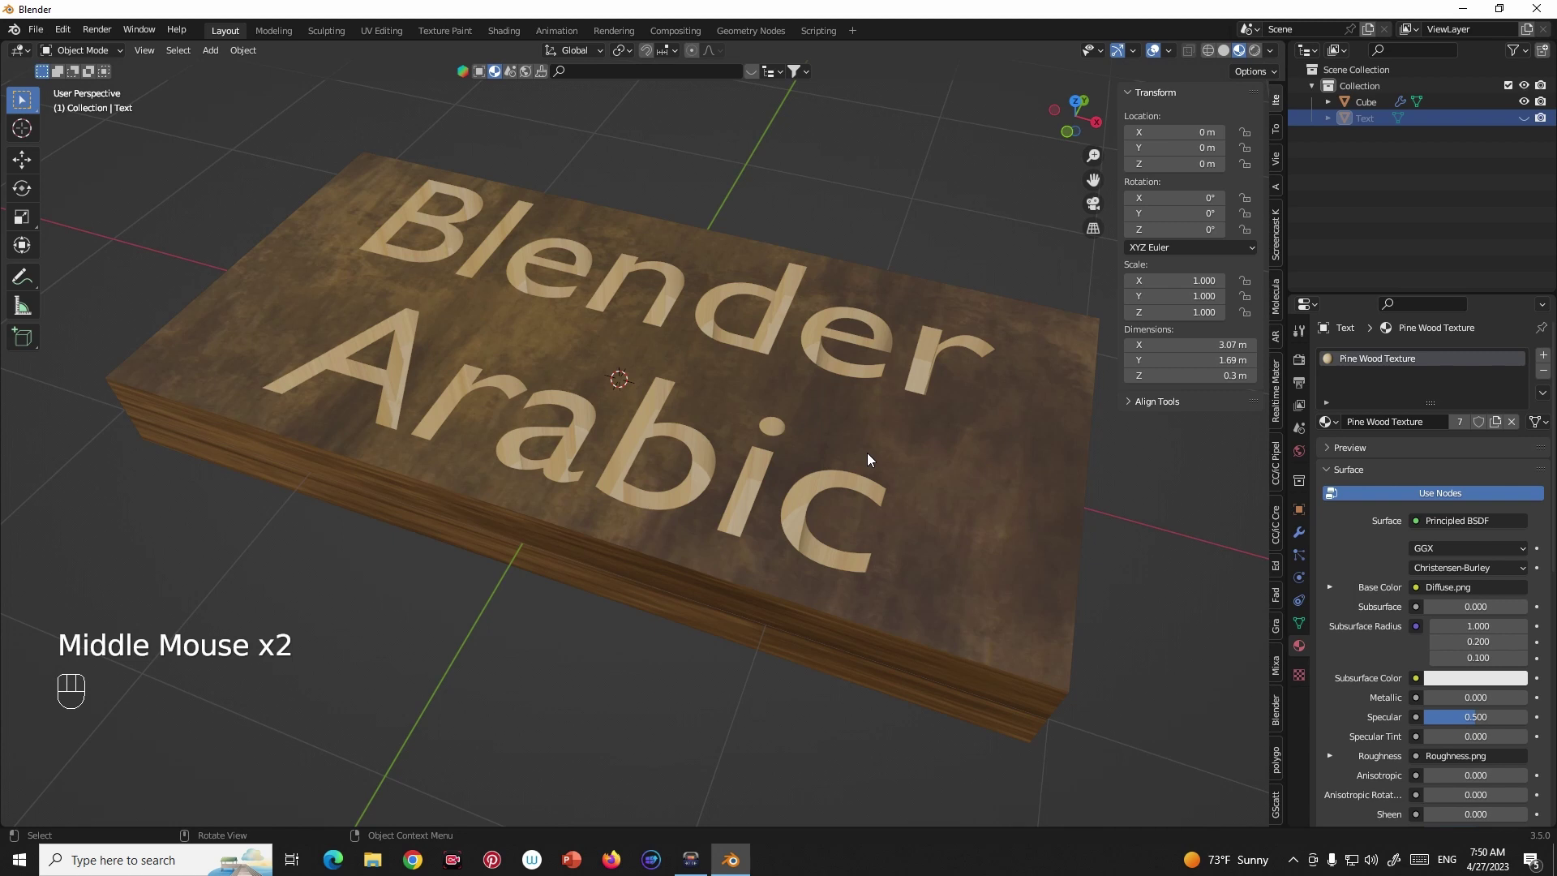
{"action": "left_click_drag", "start_coordinate": [866, 481], "coordinate": [867, 483]}
{"action": "middle_click", "coordinate": [894, 488]}
{"action": "middle_click", "coordinate": [954, 489]}
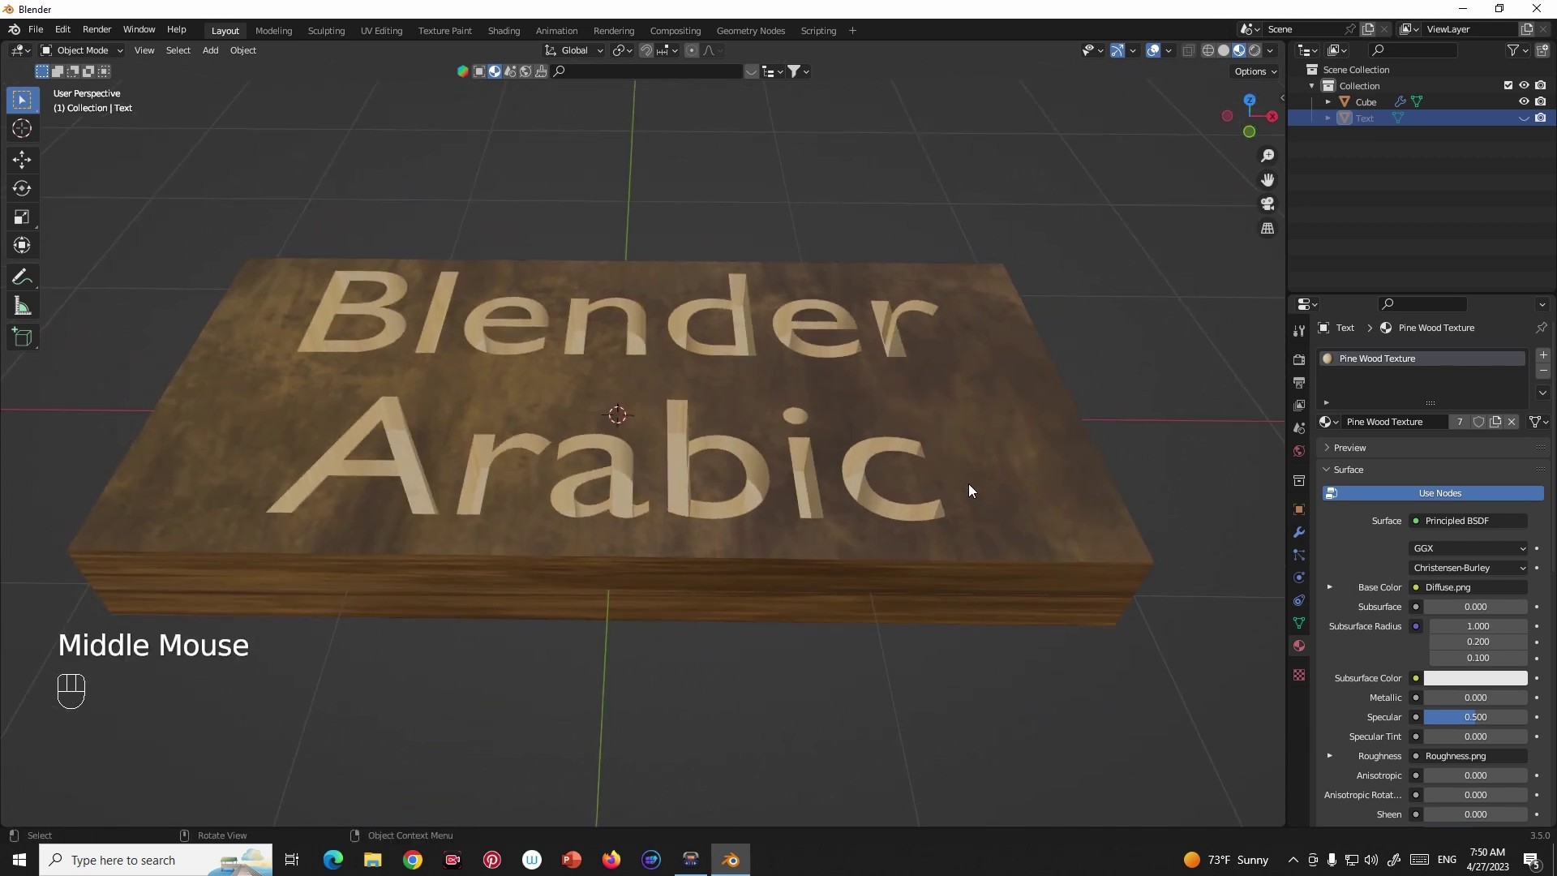
{"action": "left_click_drag", "start_coordinate": [986, 481], "coordinate": [1010, 460]}
{"action": "left_click_drag", "start_coordinate": [959, 450], "coordinate": [988, 452]}
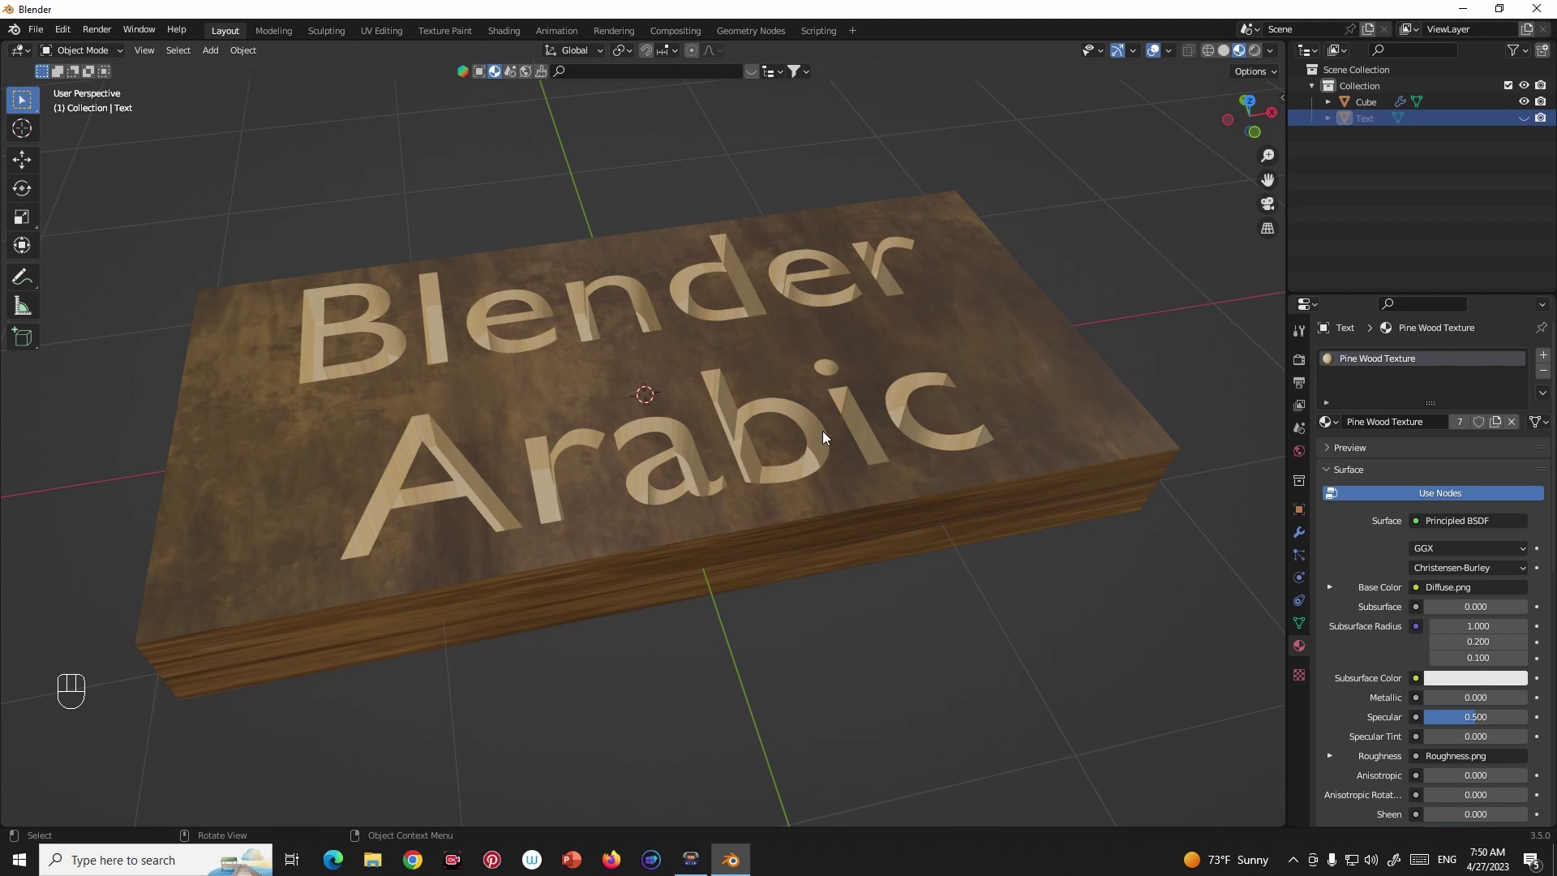
{"action": "middle_click", "coordinate": [794, 436]}
{"action": "left_click_drag", "start_coordinate": [807, 476], "coordinate": [826, 448]}
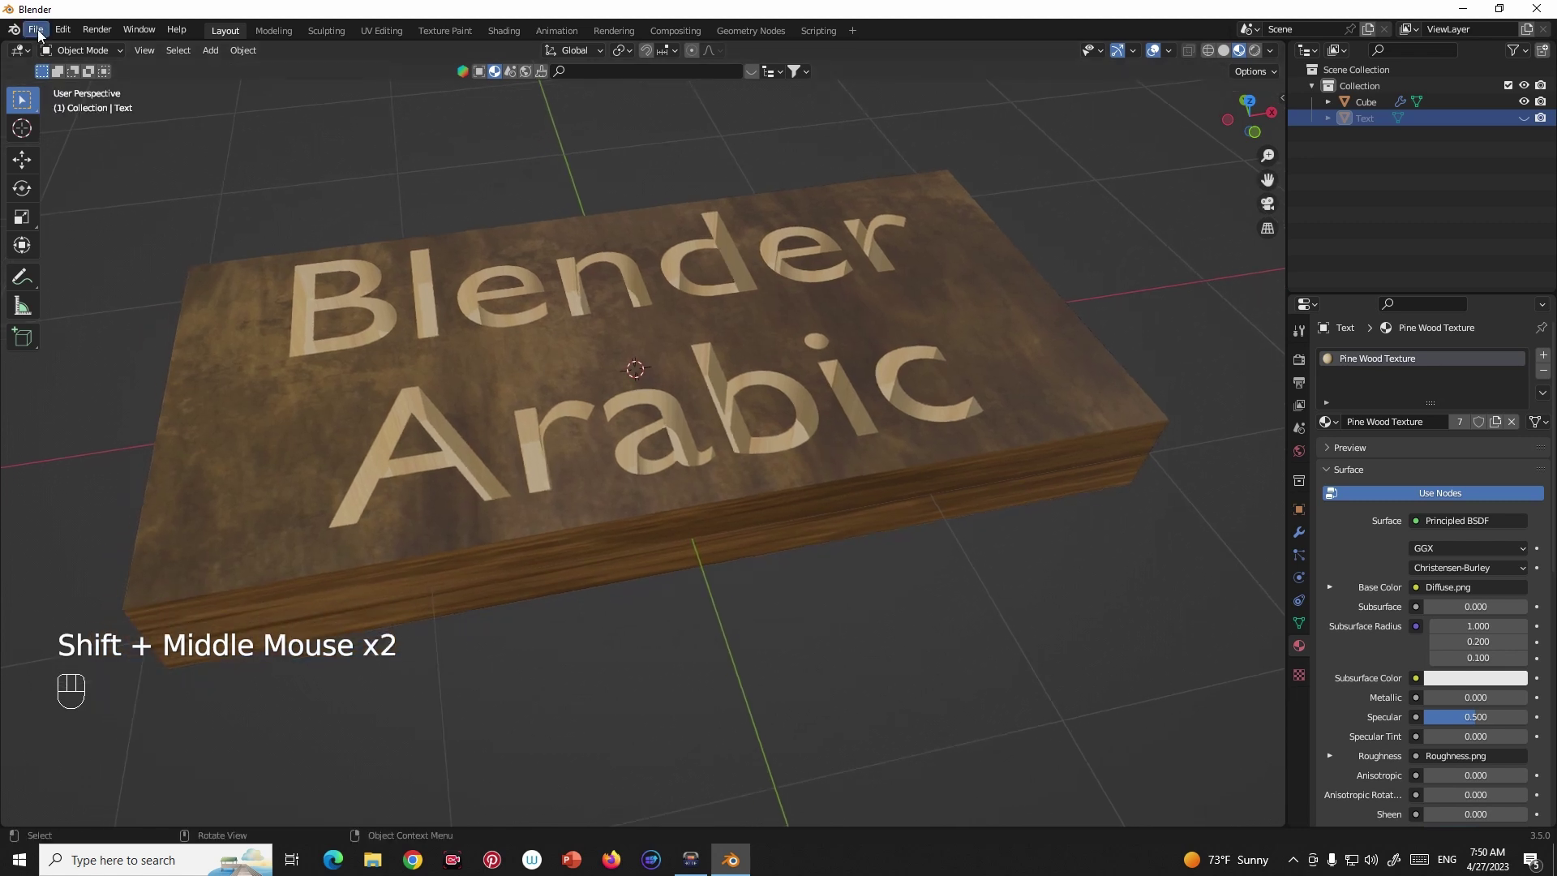
Delete the Text object from the Outliner, leaving only the engraved slab.
{"action": "left_click", "coordinate": [1449, 120]}
{"action": "left_click", "coordinate": [1086, 414]}
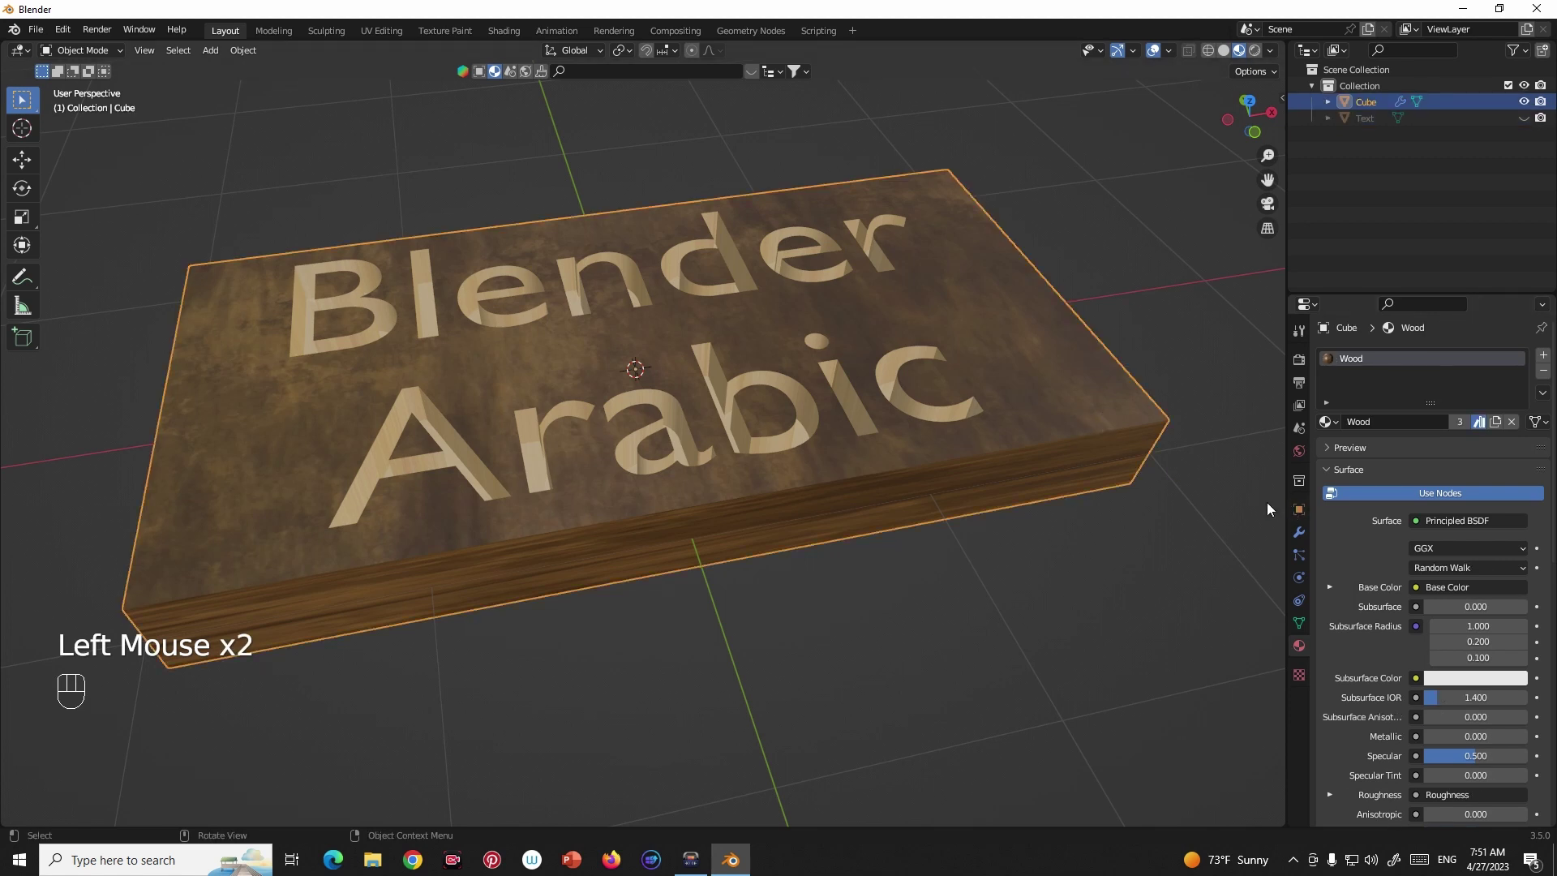
{"action": "left_click", "coordinate": [1303, 542]}
{"action": "left_click_drag", "start_coordinate": [1514, 417], "coordinate": [1449, 393]}
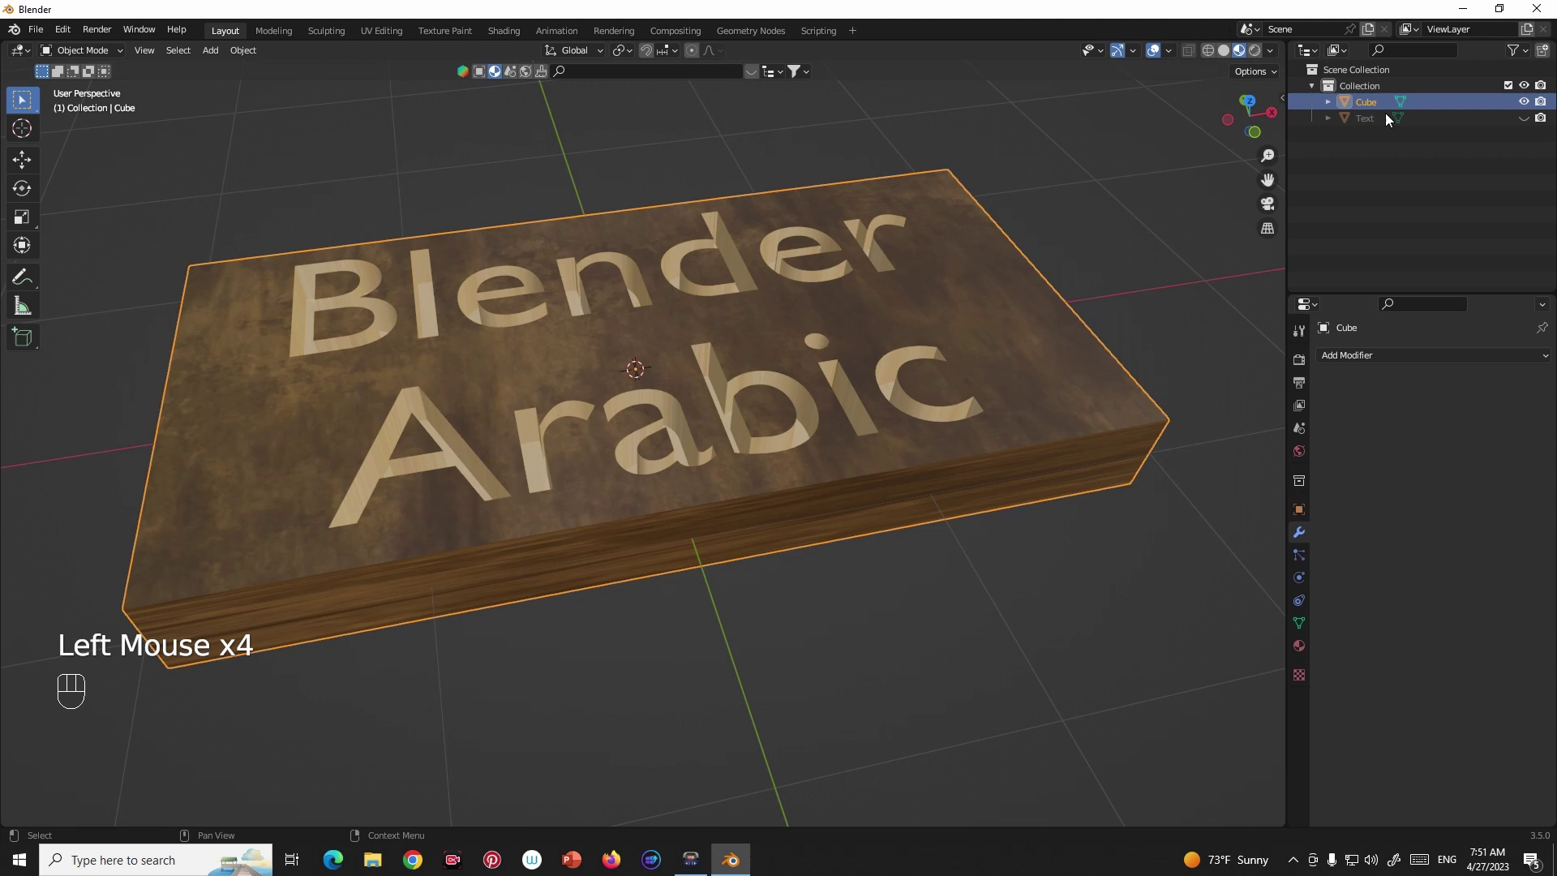
{"action": "left_click", "coordinate": [1381, 130]}
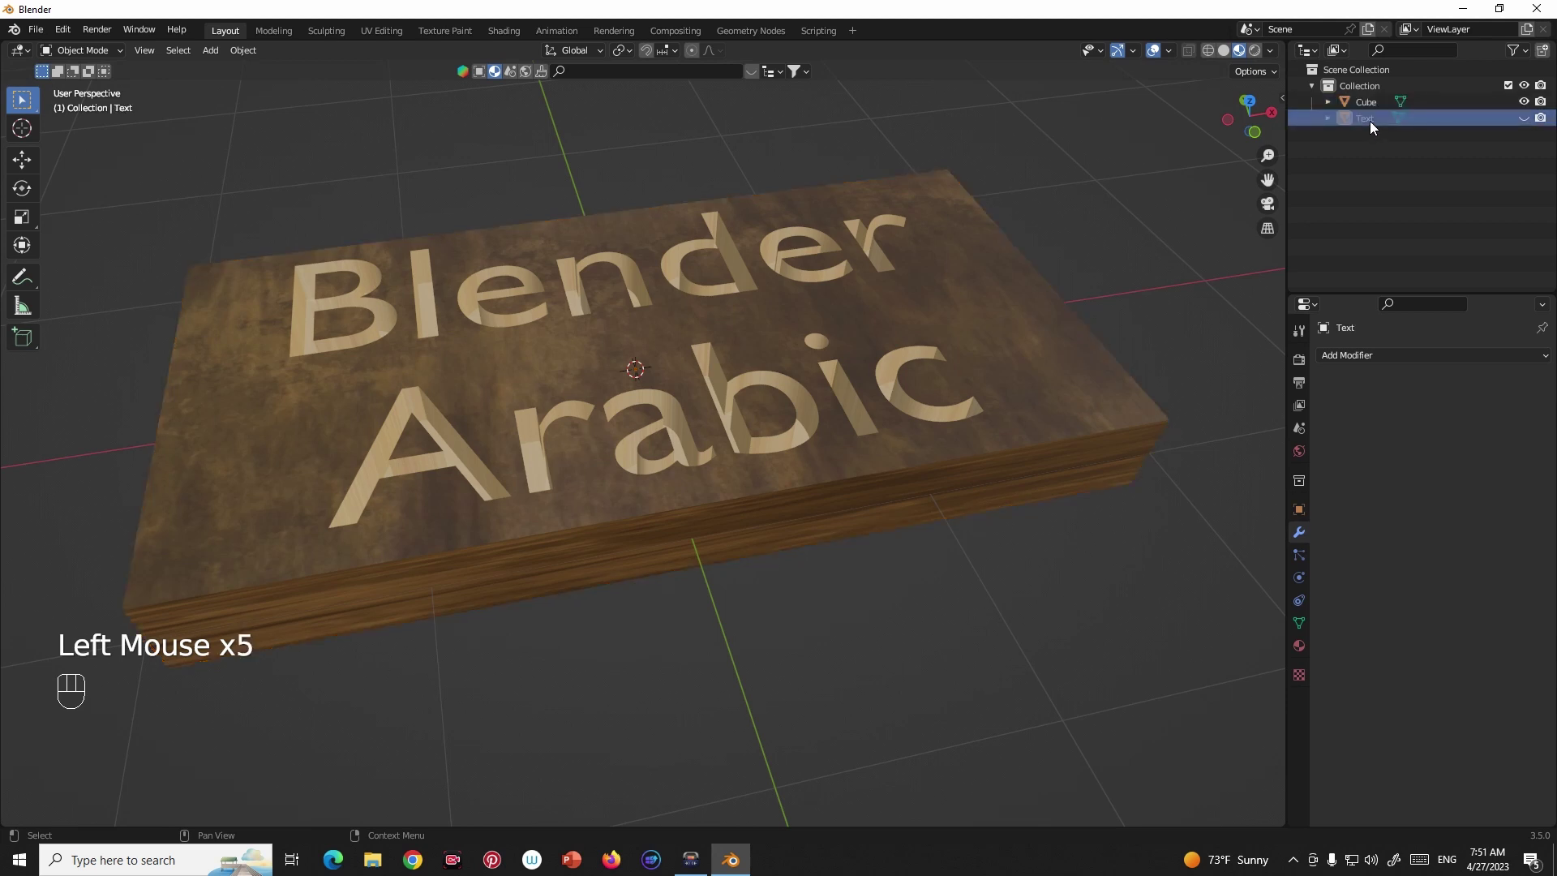
{"action": "left_click_drag", "start_coordinate": [1377, 126], "coordinate": [1037, 287]}
{"action": "middle_click", "coordinate": [1037, 288]}
{"action": "middle_click", "coordinate": [1043, 318]}
{"action": "left_click", "coordinate": [1011, 333]}
{"action": "left_click_drag", "start_coordinate": [998, 349], "coordinate": [1013, 357]}
{"action": "scroll", "scroll_direction": "up", "scroll_amount": 3}
{"action": "left_click_drag", "start_coordinate": [989, 374], "coordinate": [987, 316]}
Switch the viewport to Solid shading and zoom in on the cut letters.
{"action": "left_click", "coordinate": [1234, 58]}
{"action": "middle_click", "coordinate": [1086, 215]}
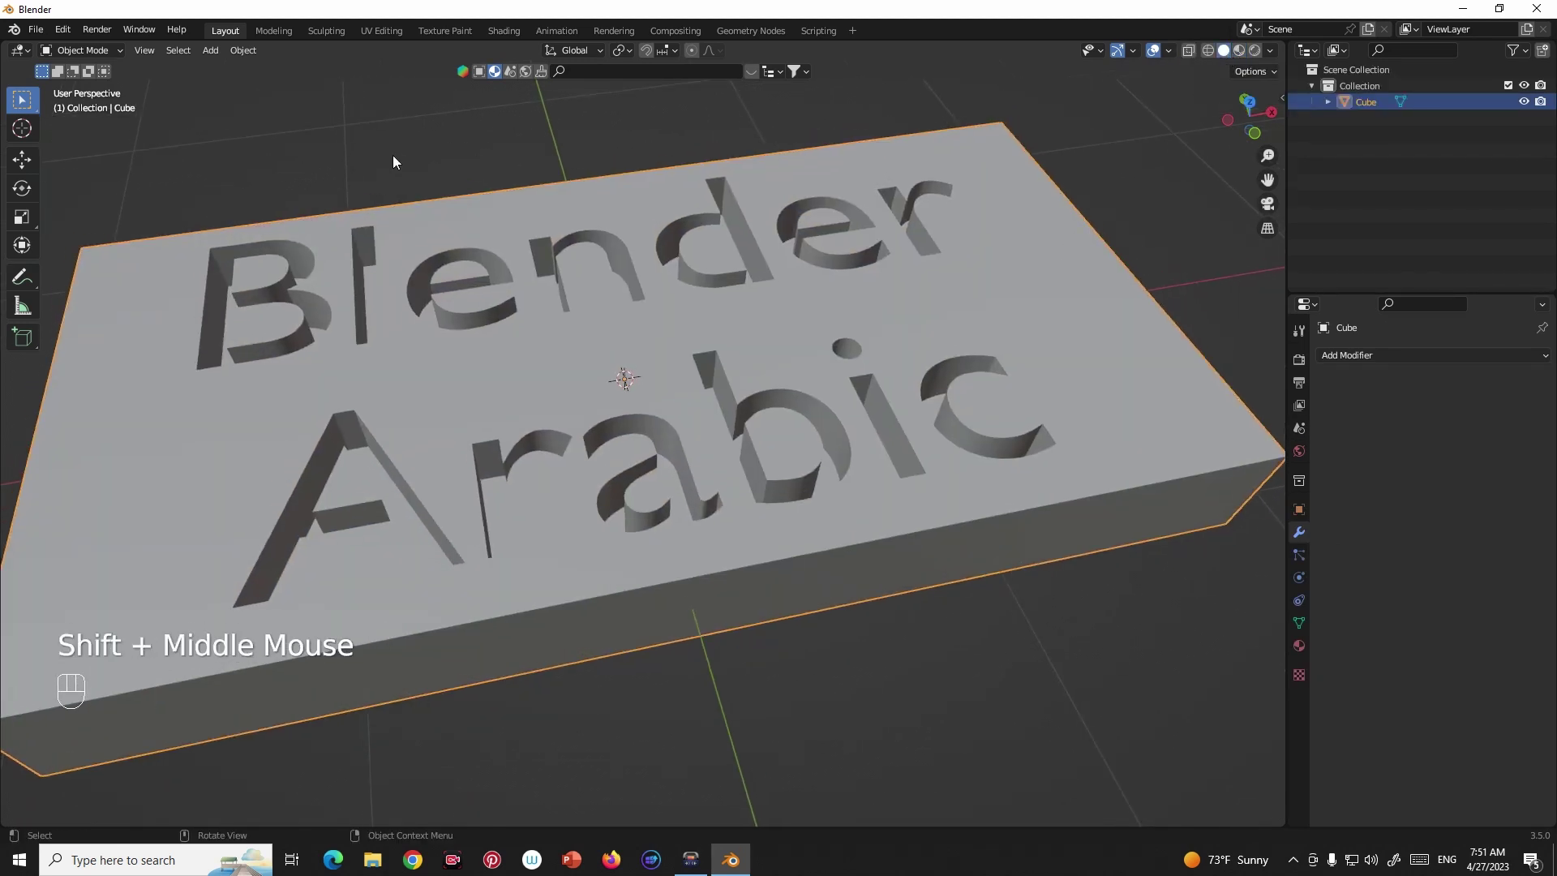
{"action": "middle_click", "coordinate": [687, 402]}
{"action": "middle_click", "coordinate": [707, 416]}
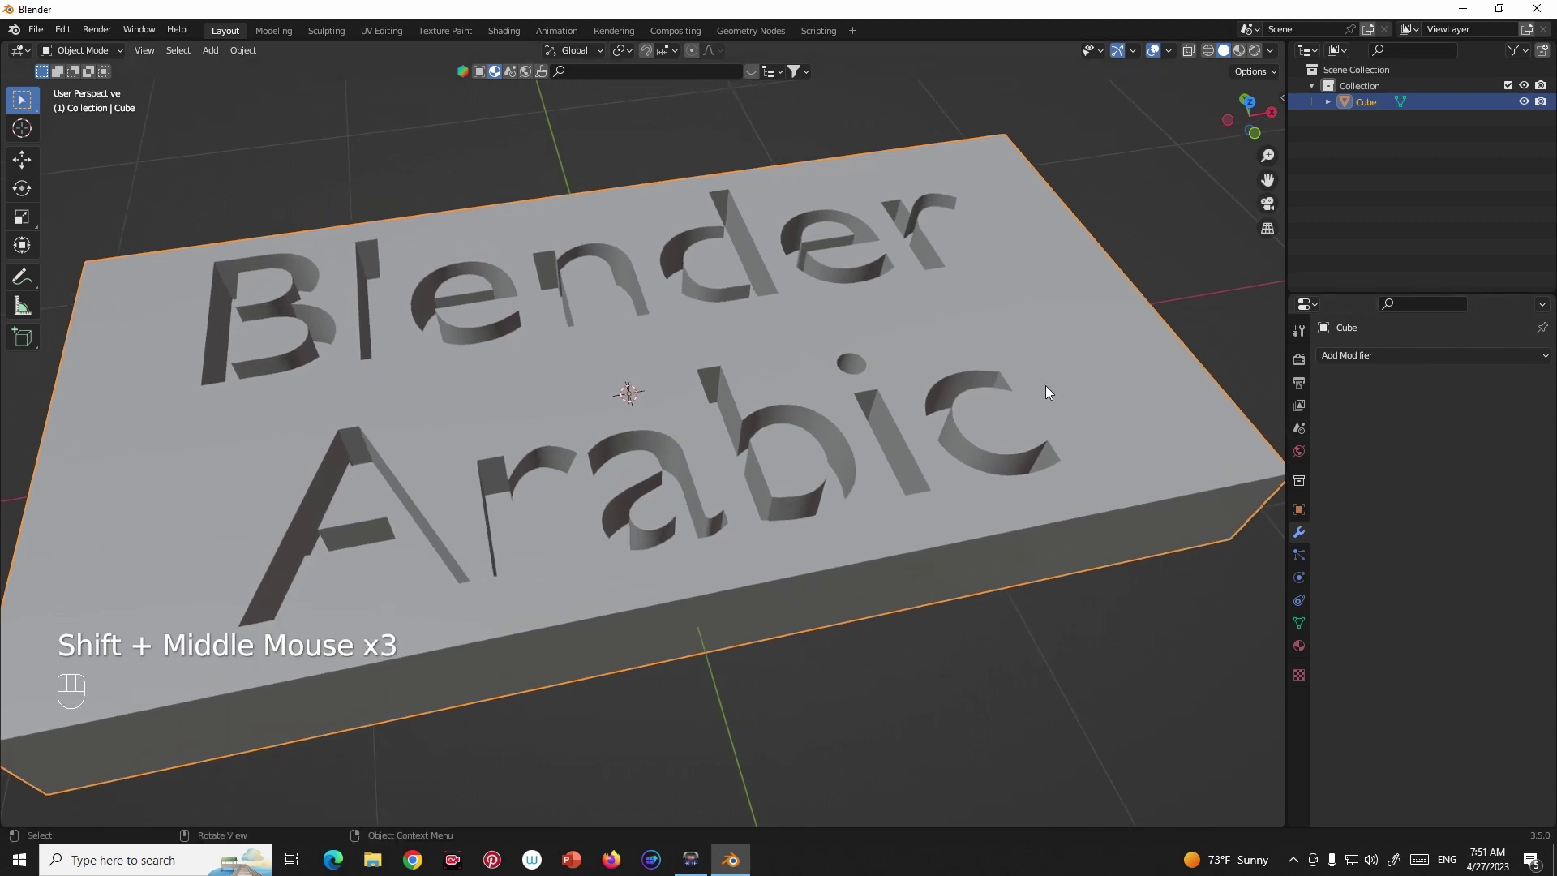
{"action": "scroll", "scroll_direction": "up", "scroll_amount": 3}
{"action": "scroll", "scroll_direction": "up", "scroll_amount": 3}
{"action": "middle_click", "coordinate": [784, 407]}
{"action": "scroll", "scroll_direction": "up", "scroll_amount": 3}
{"action": "middle_click", "coordinate": [800, 412]}
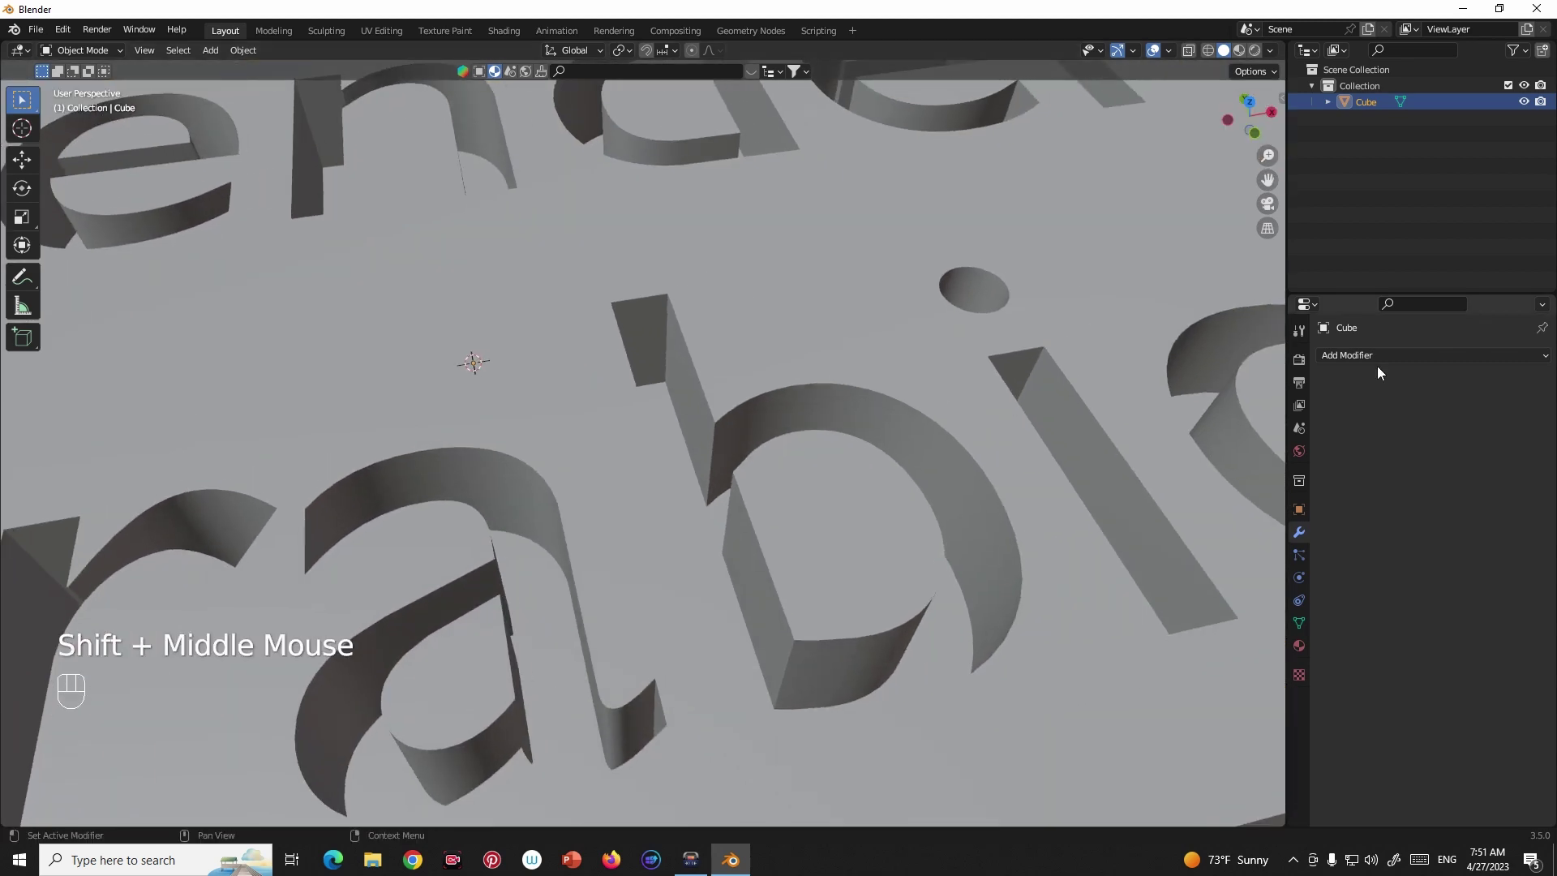
Add a Bevel modifier to the slab and inspect the letter edges up close.
{"action": "left_click_drag", "start_coordinate": [1388, 359], "coordinate": [1237, 425]}
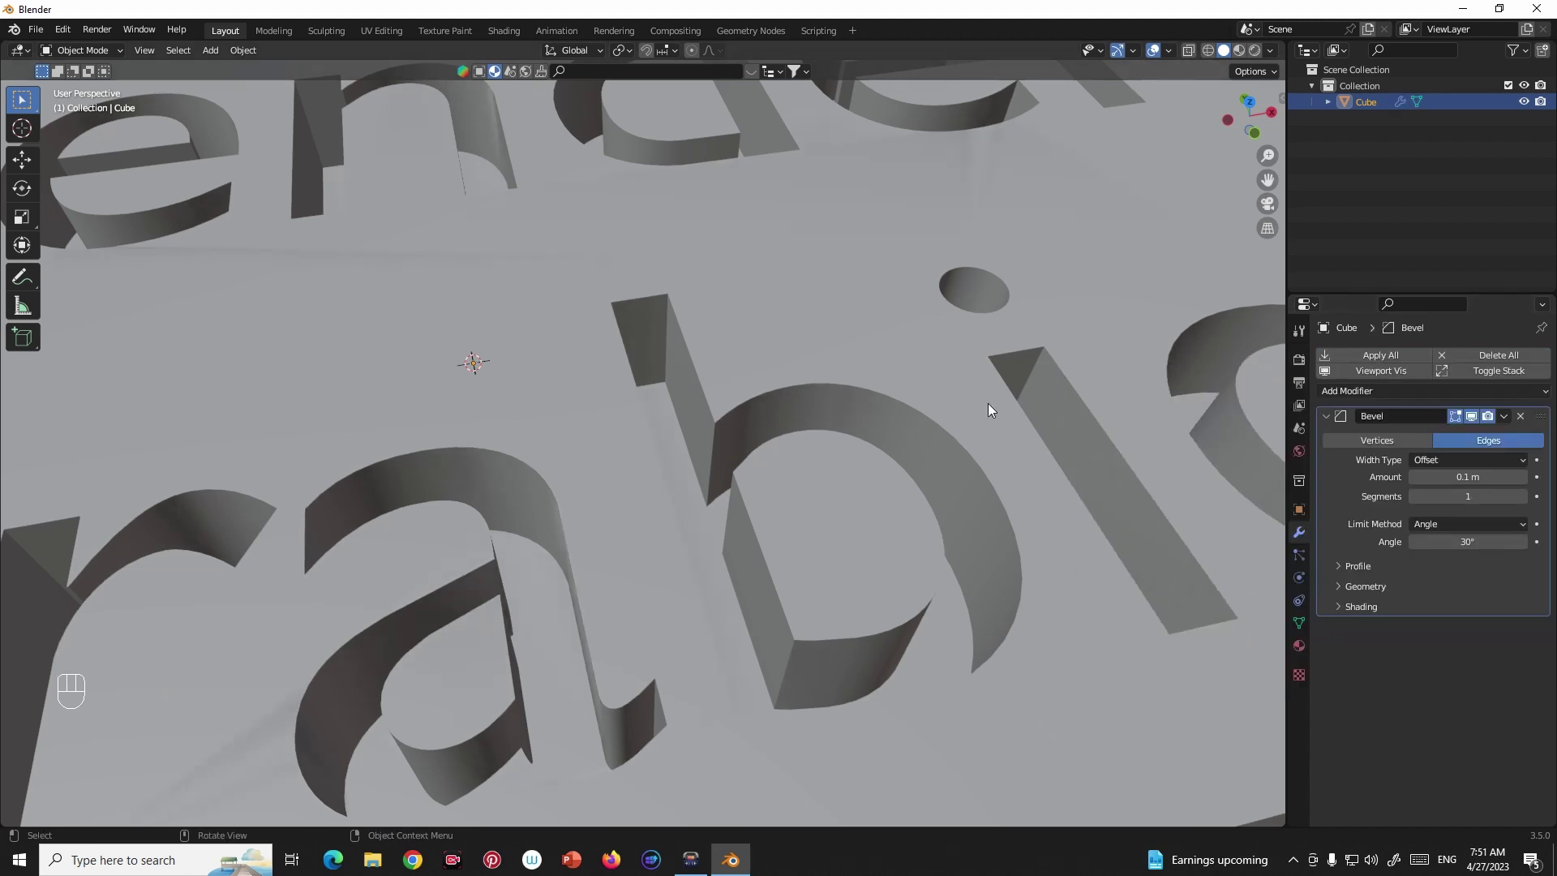
{"action": "left_click_drag", "start_coordinate": [976, 408], "coordinate": [943, 398]}
{"action": "middle_click", "coordinate": [951, 386]}
{"action": "scroll", "scroll_direction": "up", "scroll_amount": 3}
{"action": "middle_click", "coordinate": [976, 383]}
{"action": "middle_click", "coordinate": [979, 375]}
{"action": "left_click_drag", "start_coordinate": [988, 353], "coordinate": [1009, 329]}
{"action": "left_click_drag", "start_coordinate": [979, 331], "coordinate": [948, 319]}
{"action": "scroll", "scroll_direction": "up", "scroll_amount": 3}
{"action": "left_click_drag", "start_coordinate": [1067, 379], "coordinate": [1010, 323]}
{"action": "middle_click", "coordinate": [975, 347]}
{"action": "middle_click", "coordinate": [991, 358]}
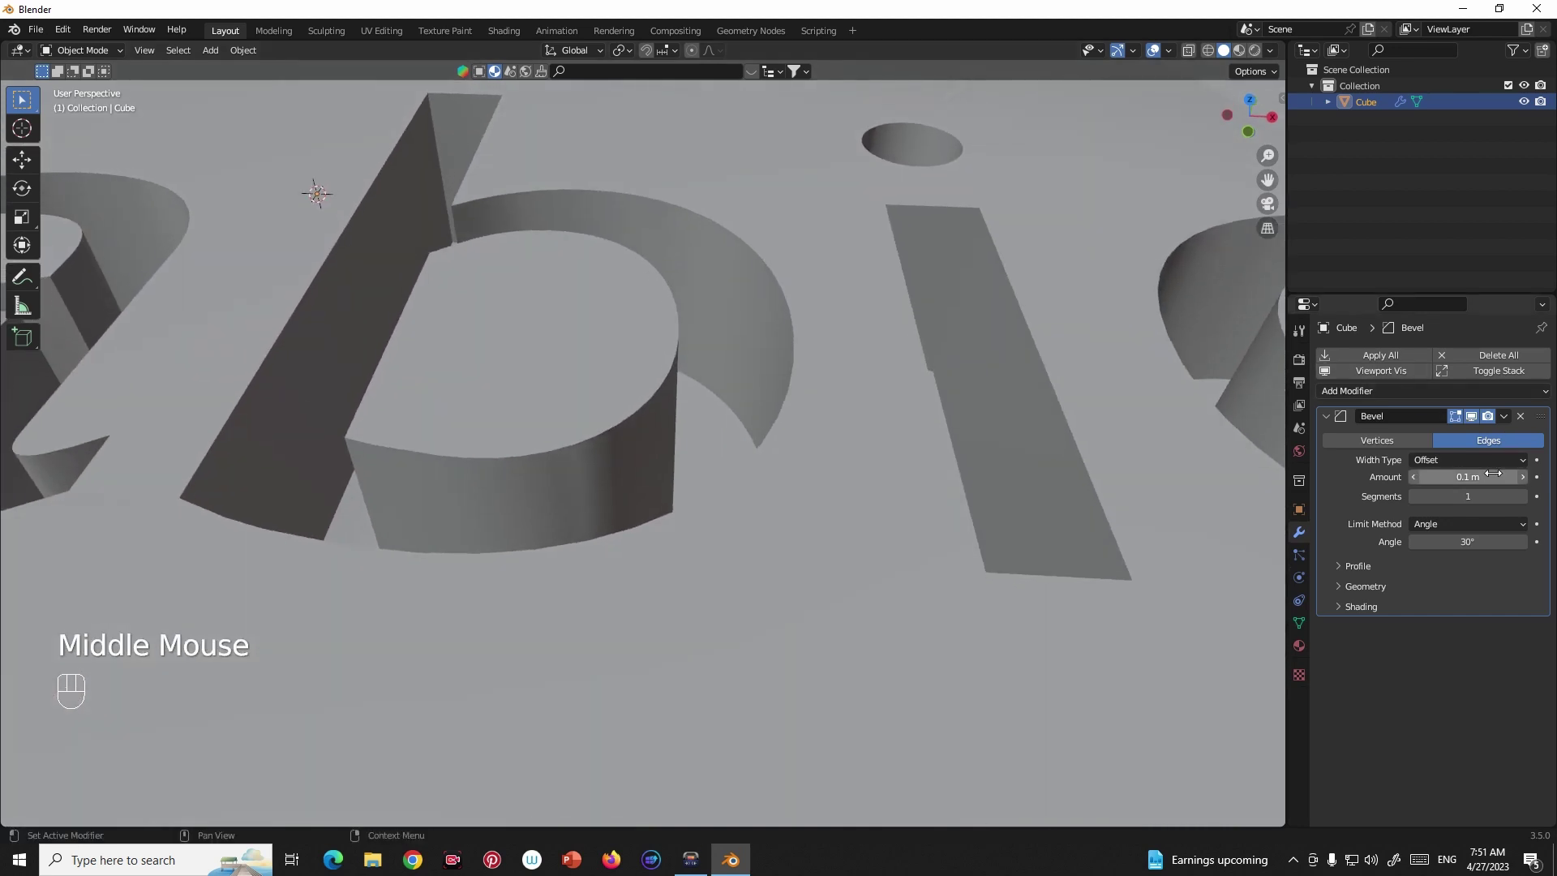
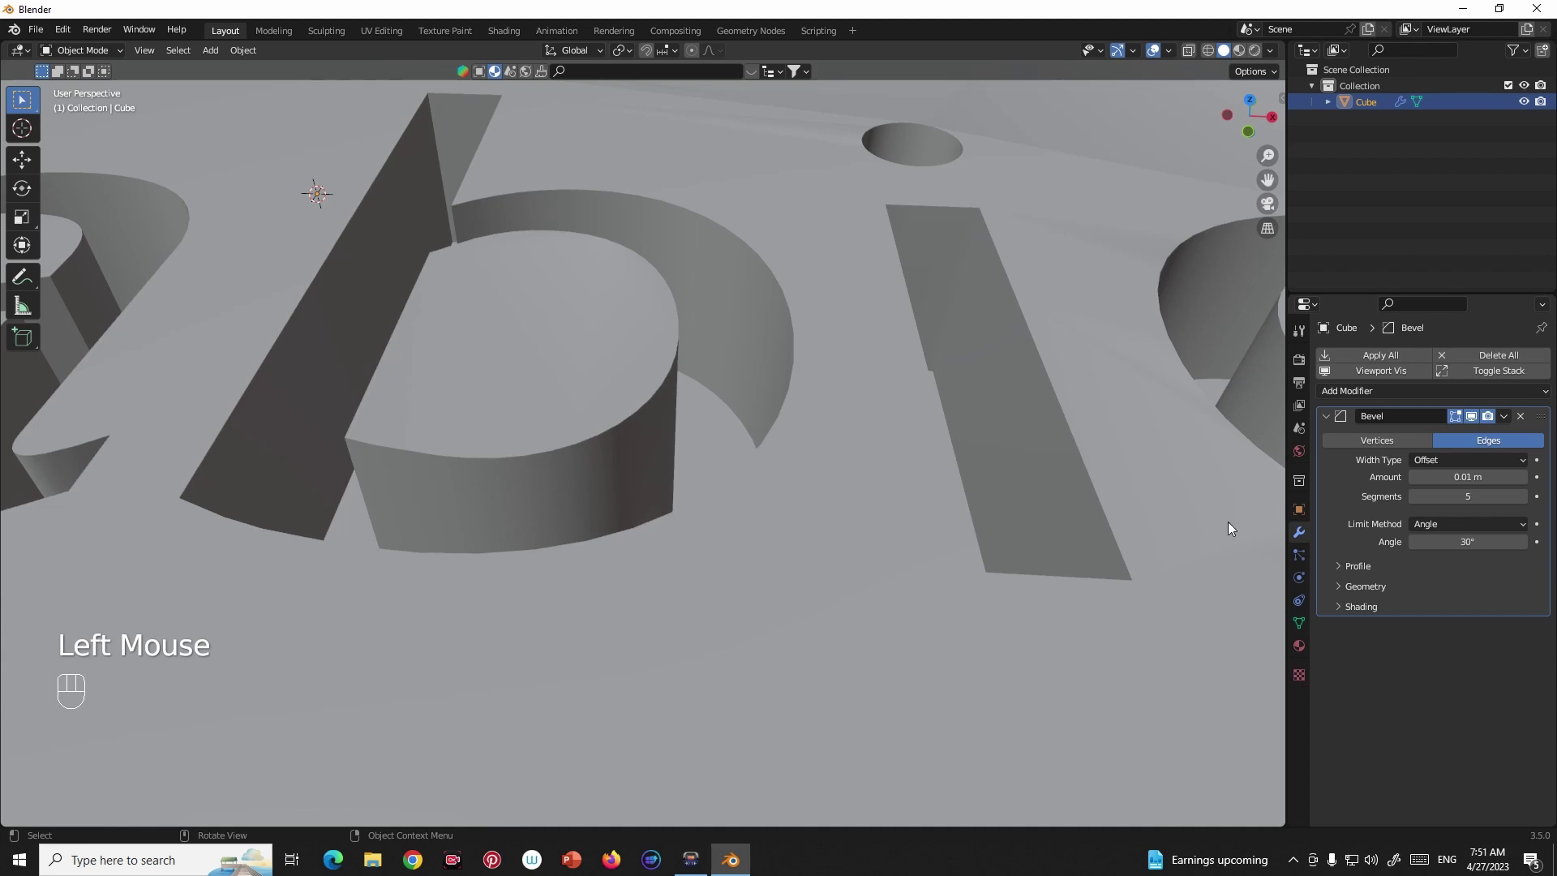
Turn off Clamp Overlap in the bevel's Geometry settings.
{"action": "left_click", "coordinate": [1345, 595]}
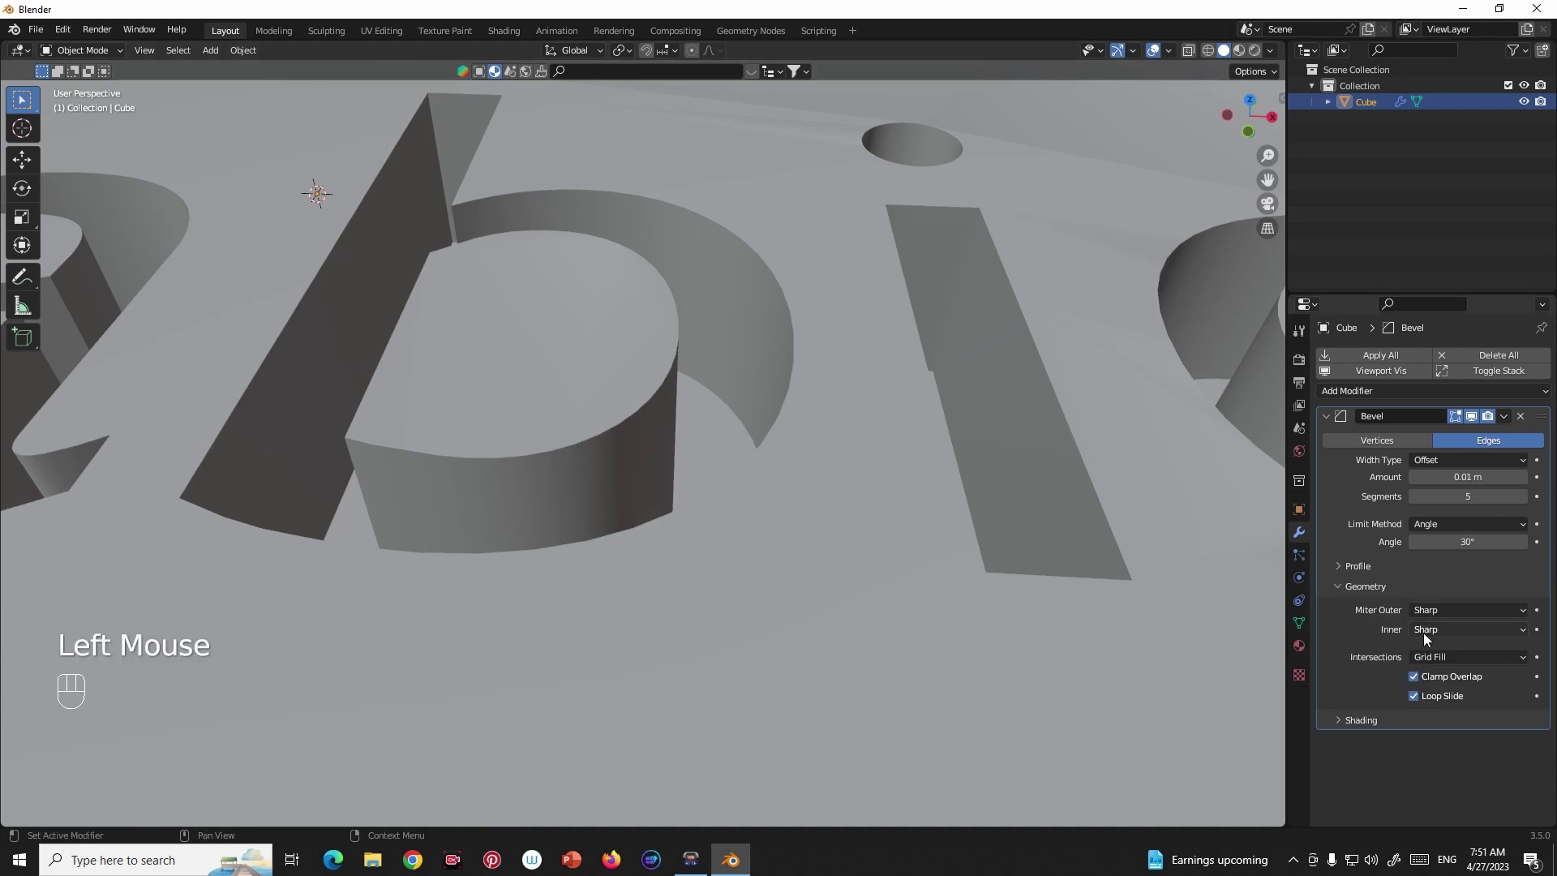
{"action": "left_click", "coordinate": [1418, 684]}
{"action": "scroll", "scroll_direction": "down", "scroll_amount": 3}
{"action": "left_click_drag", "start_coordinate": [851, 473], "coordinate": [882, 469]}
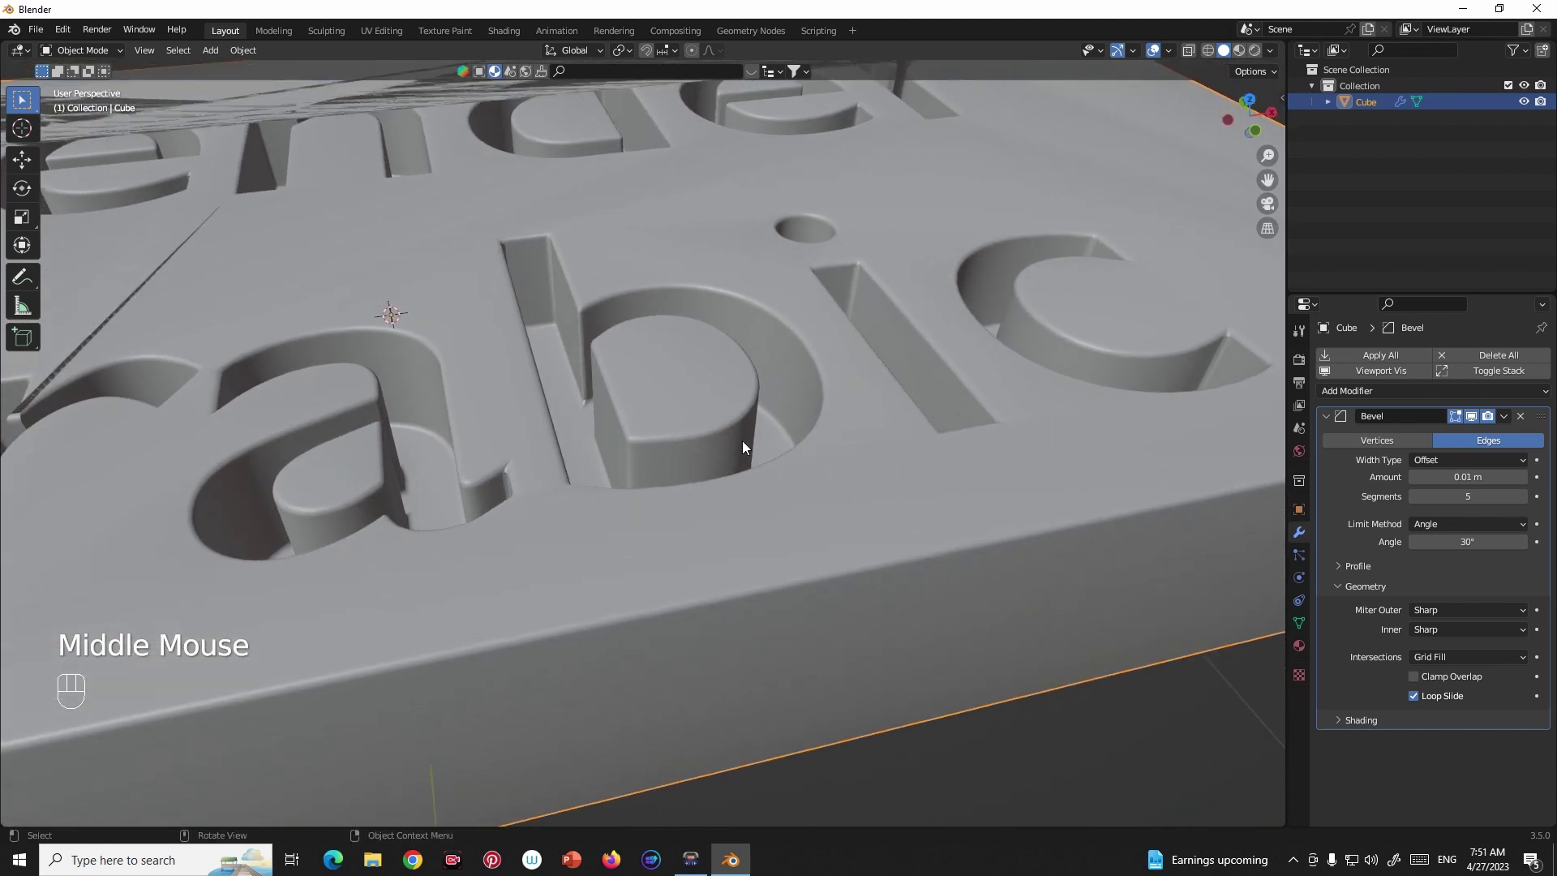
{"action": "left_click_drag", "start_coordinate": [798, 448], "coordinate": [990, 458]}
{"action": "scroll", "scroll_direction": "down", "scroll_amount": 3}
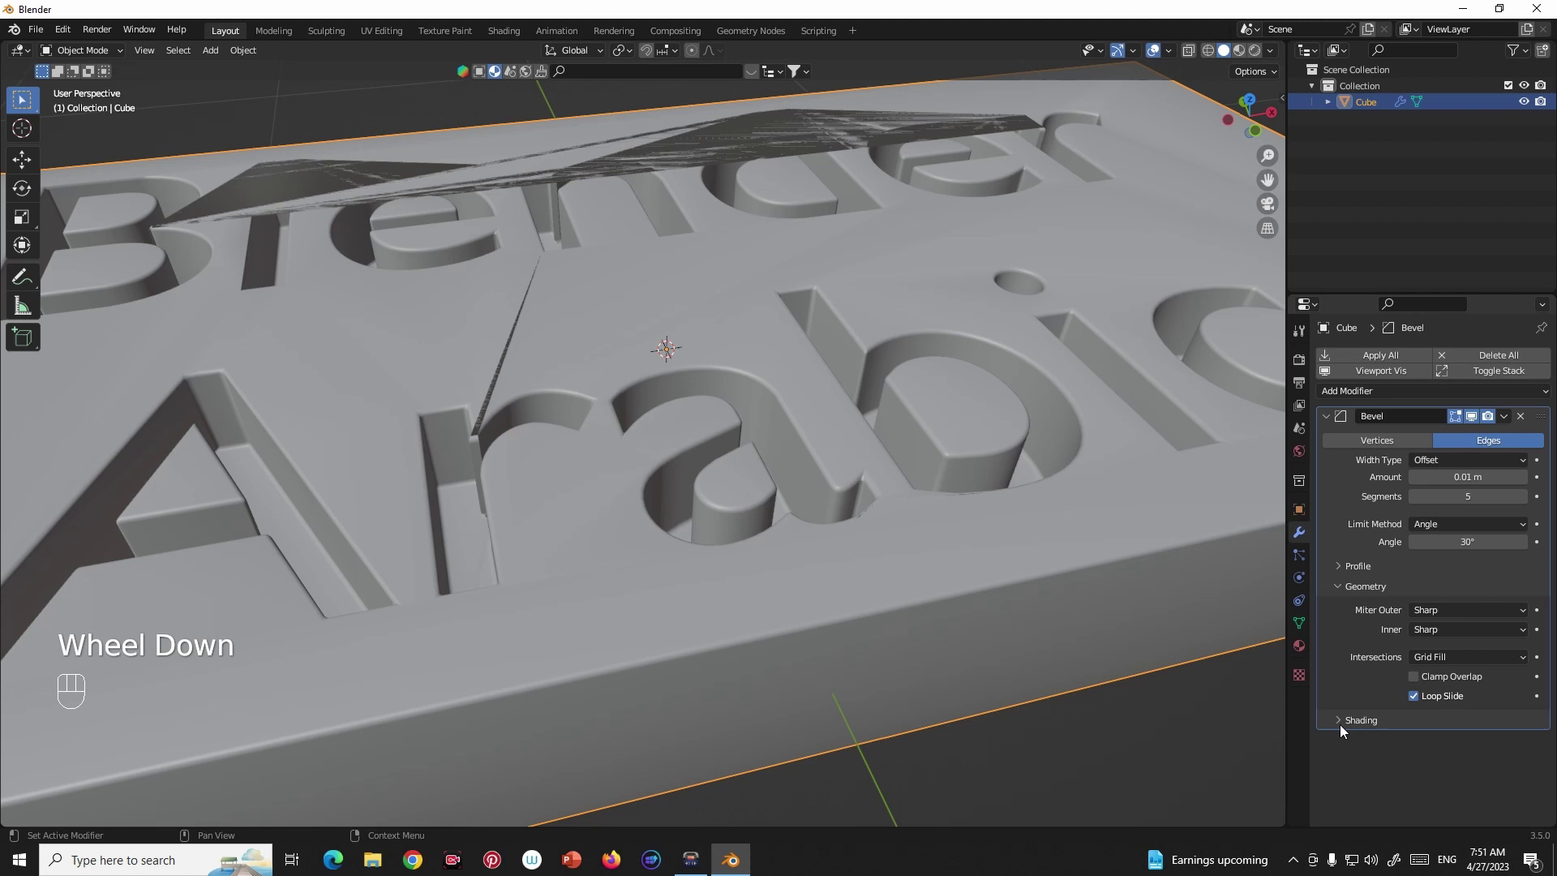
Enable Harden Normals in the bevel's Shading settings and reduce the bevel width to a very fine value.
{"action": "left_click", "coordinate": [1345, 731]}
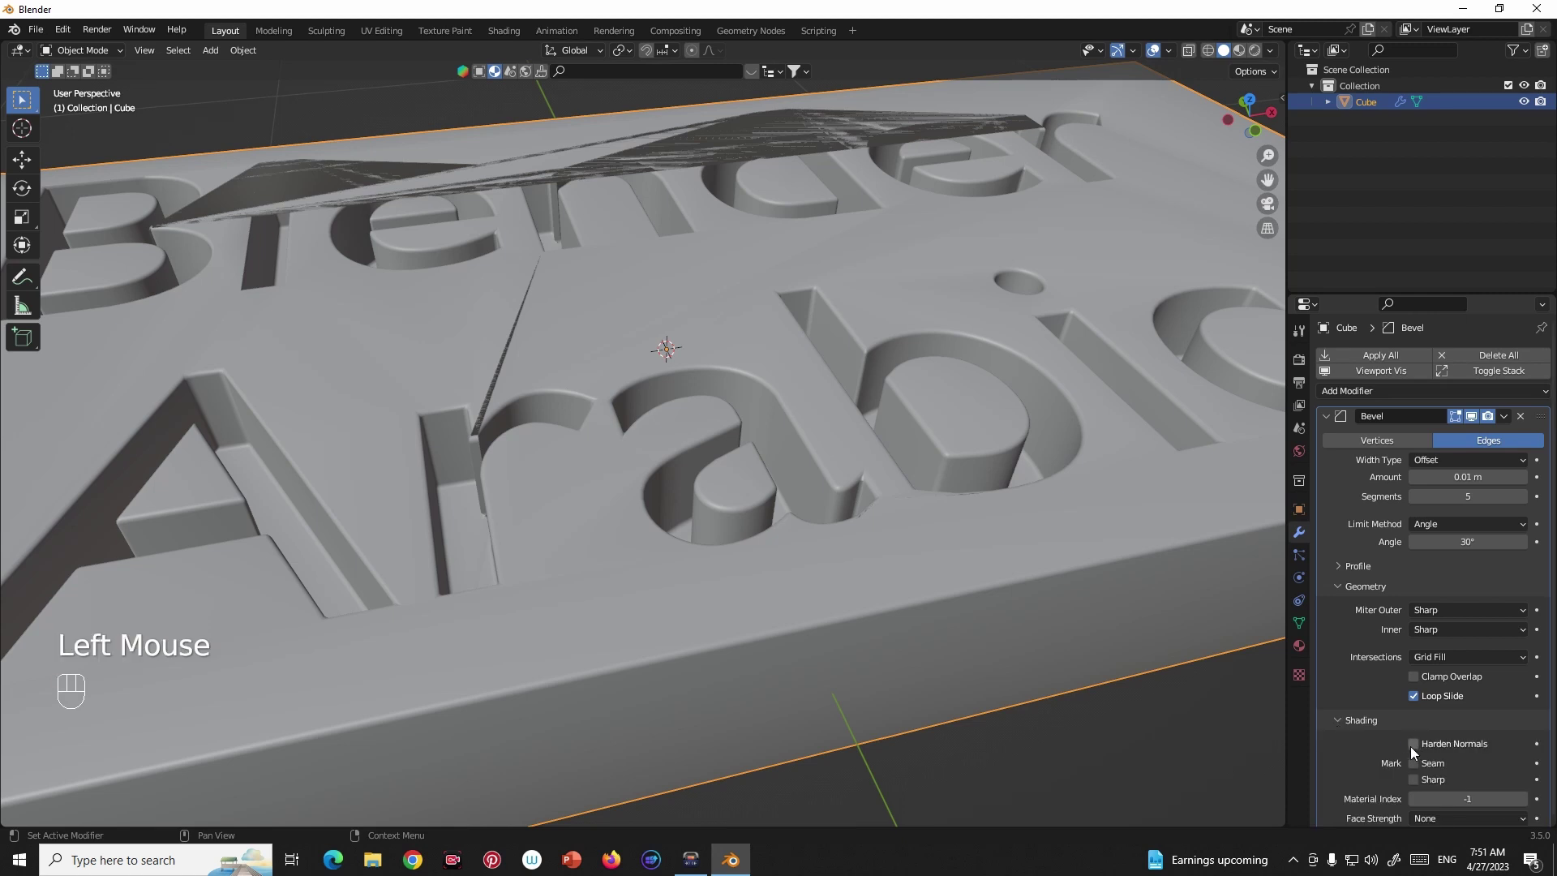
{"action": "left_click", "coordinate": [1418, 751]}
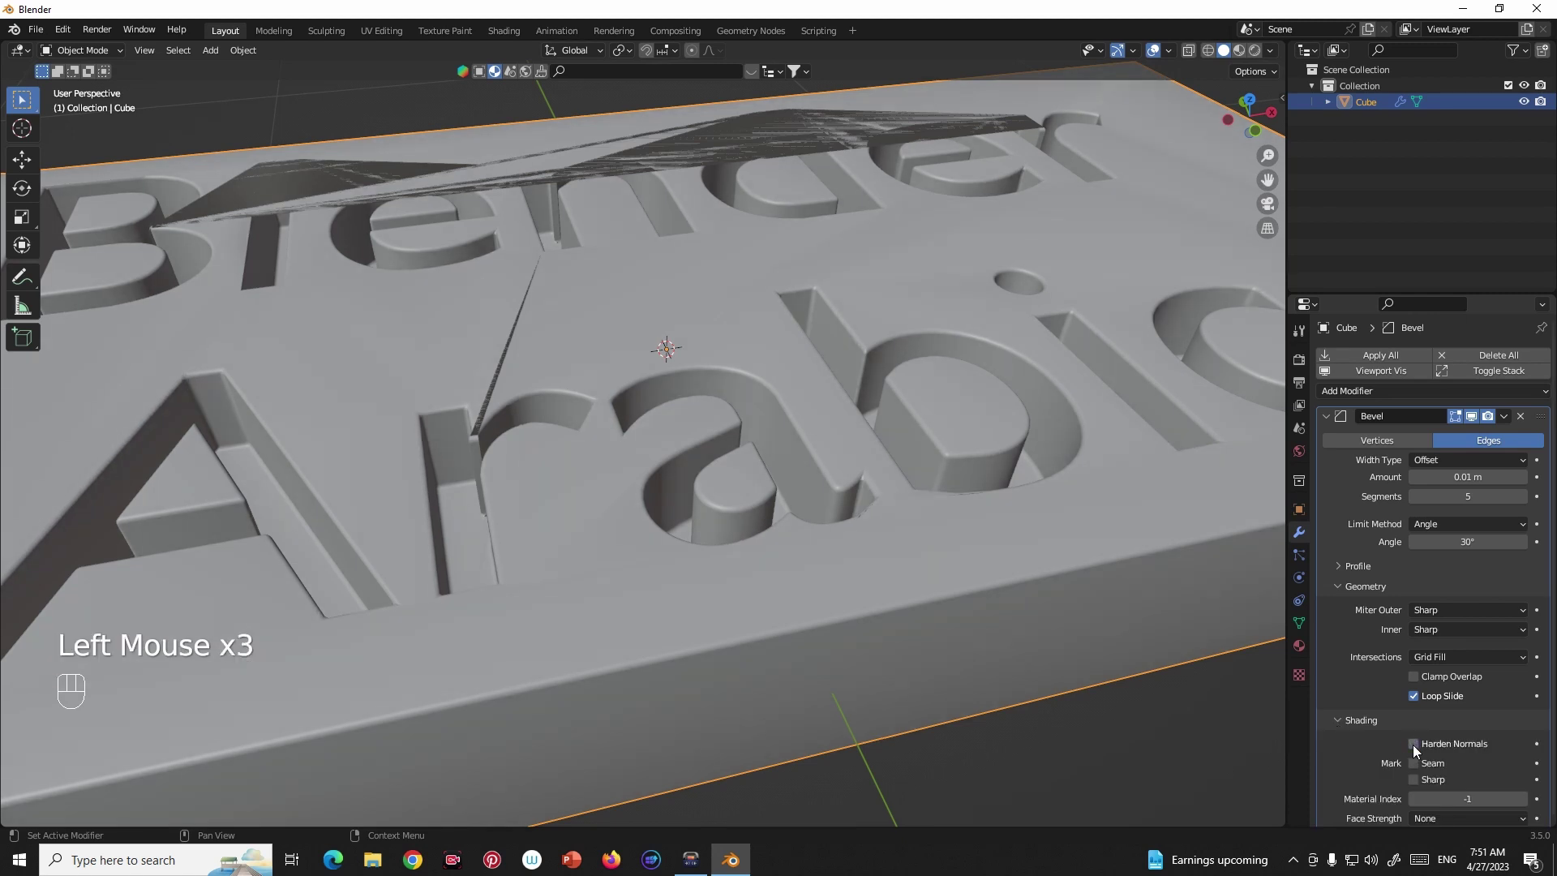
{"action": "left_click", "coordinate": [1418, 750]}
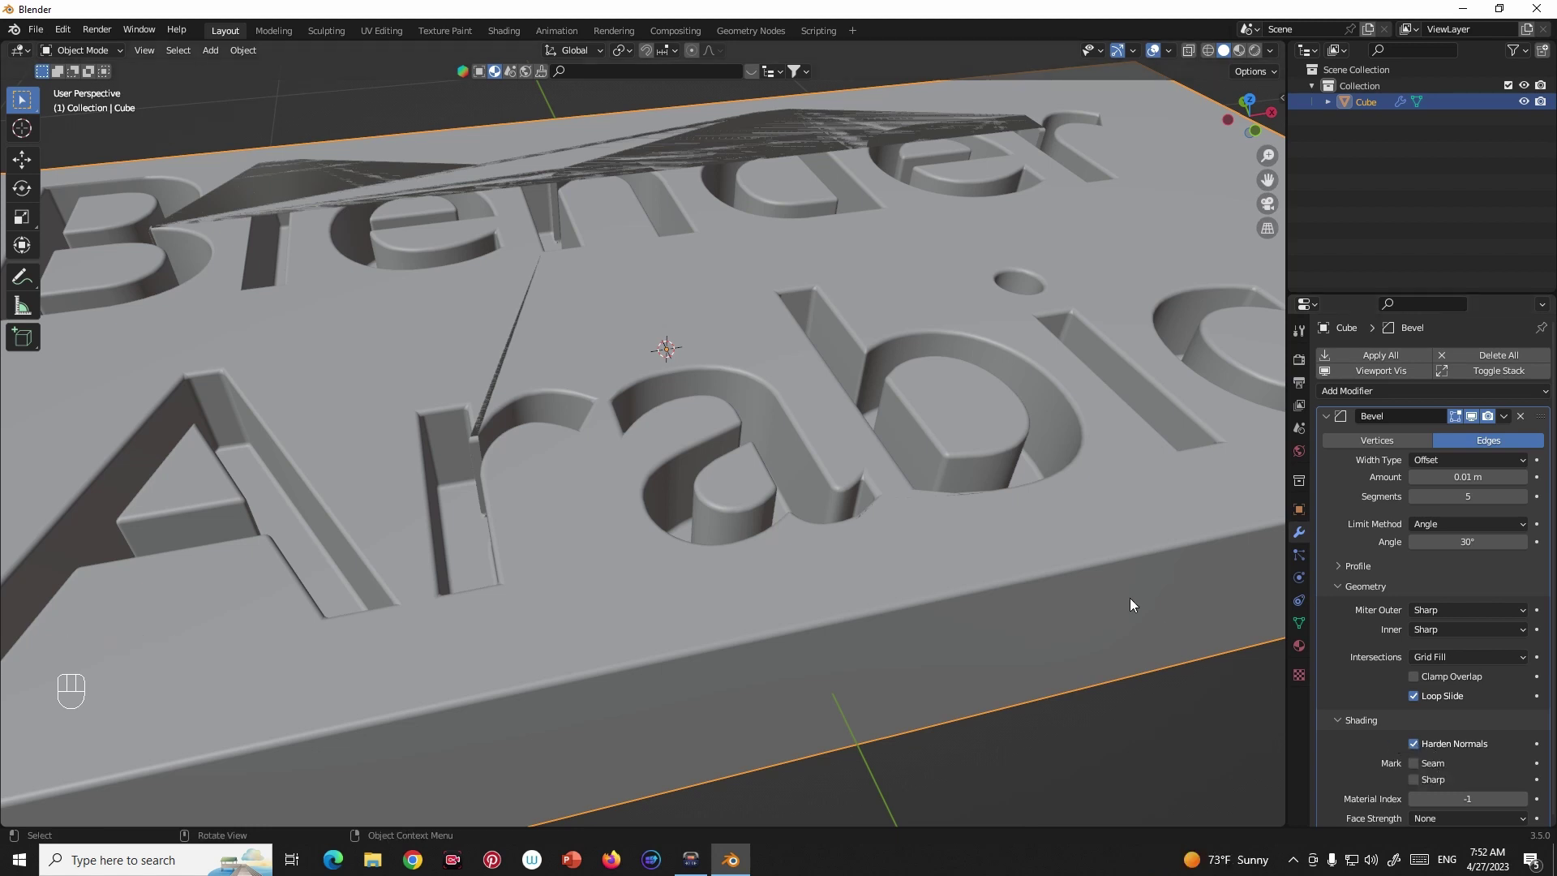
{"action": "left_click_drag", "start_coordinate": [1079, 599], "coordinate": [967, 602]}
{"action": "scroll", "scroll_direction": "down", "scroll_amount": 3}
{"action": "left_click_drag", "start_coordinate": [980, 348], "coordinate": [1002, 409]}
{"action": "left_click_drag", "start_coordinate": [1055, 414], "coordinate": [1042, 444]}
{"action": "left_click_drag", "start_coordinate": [947, 408], "coordinate": [1062, 424]}
{"action": "middle_click", "coordinate": [797, 385]}
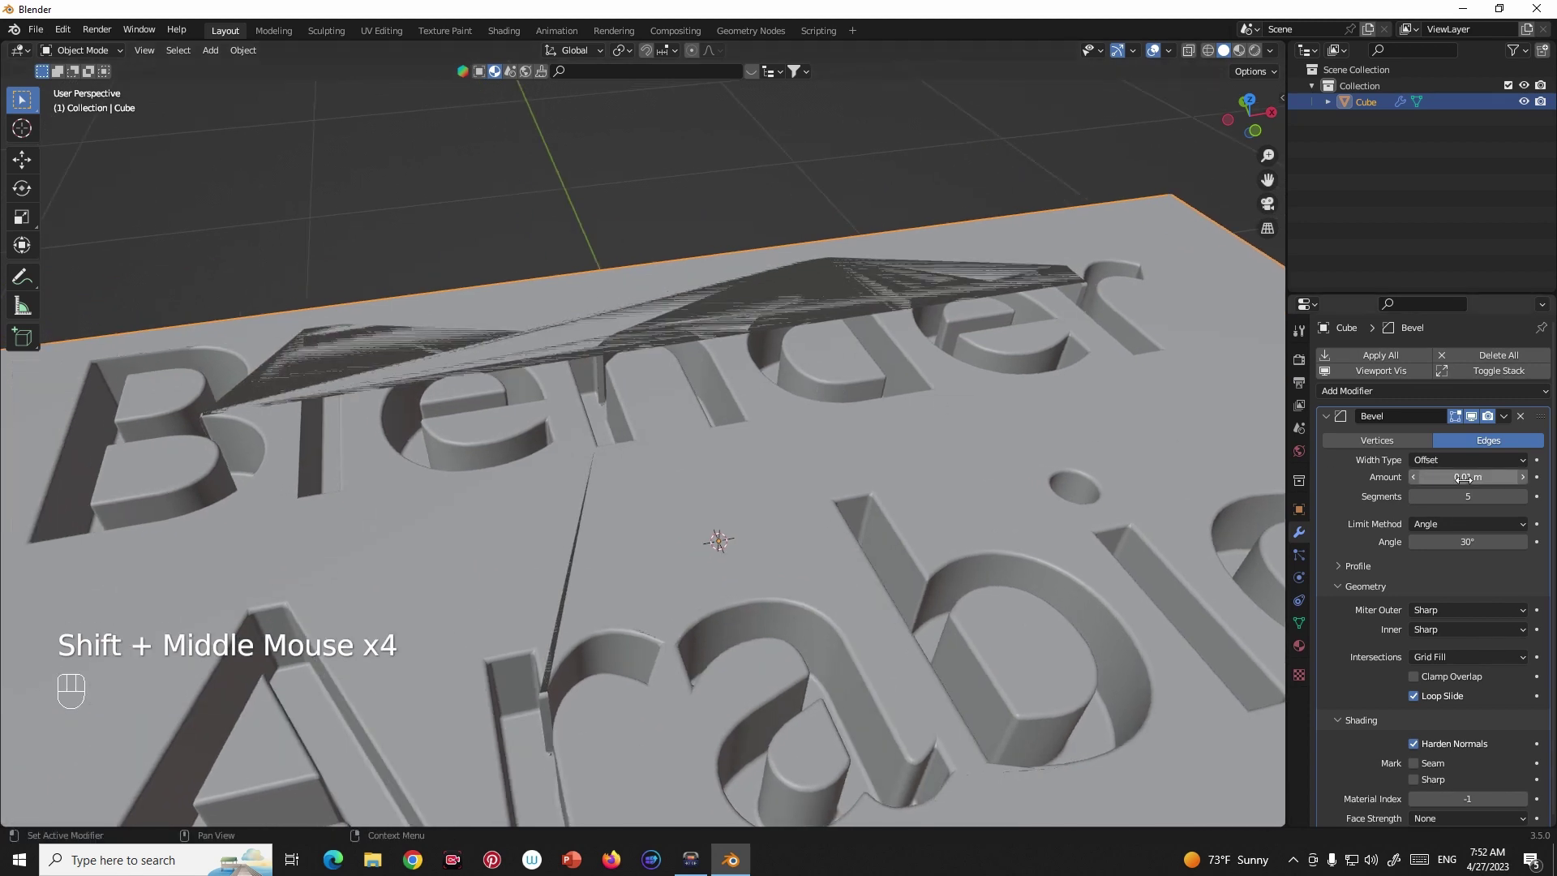
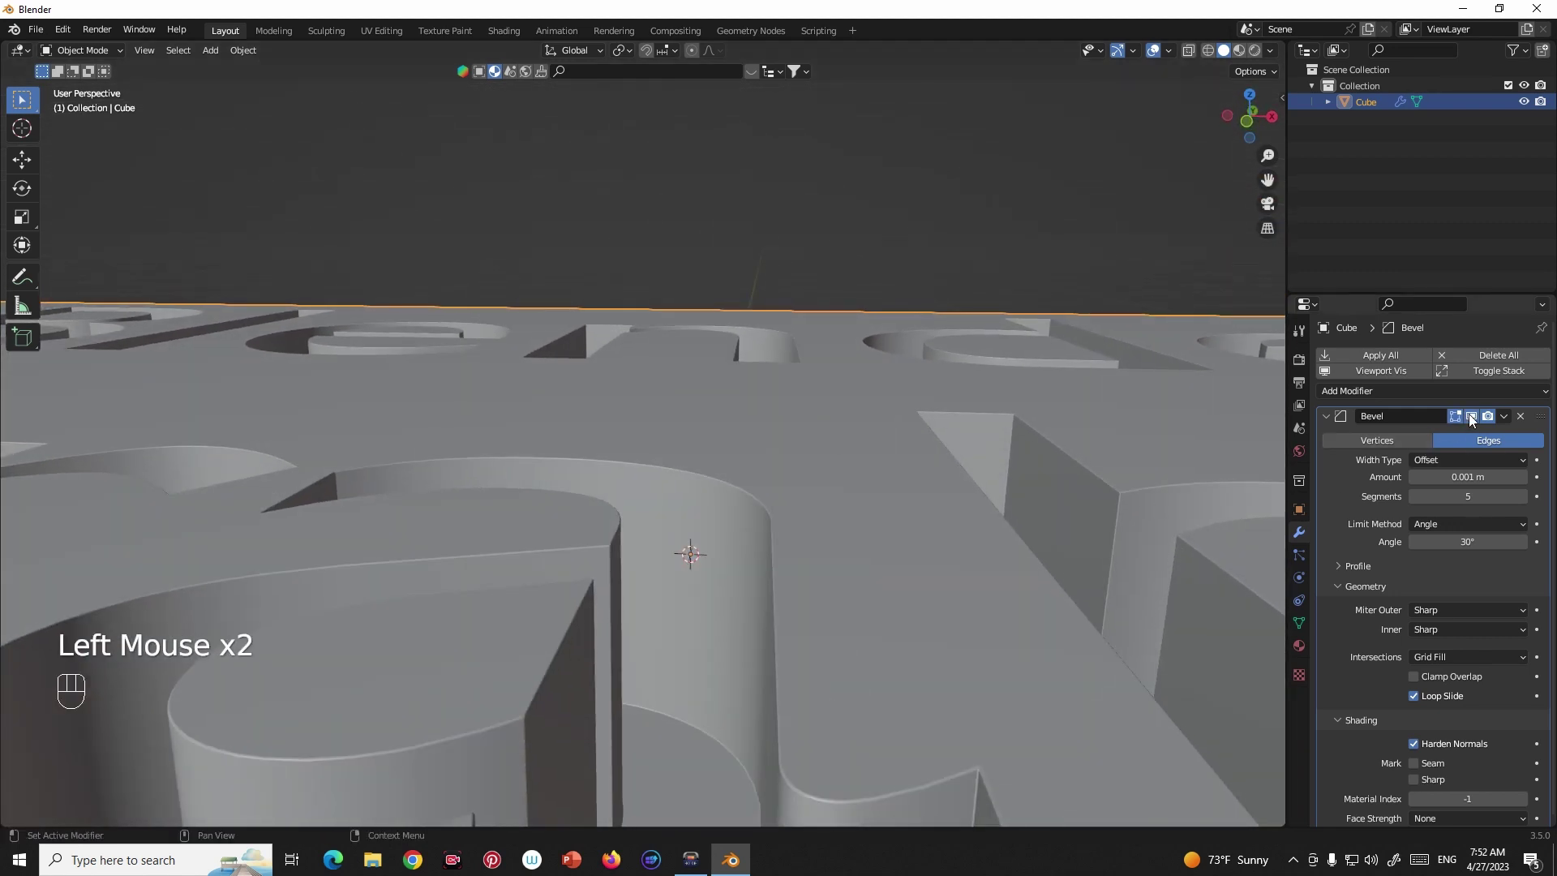
Apply the Bevel modifier permanently to the slab.
{"action": "scroll", "scroll_direction": "down", "scroll_amount": 3}
{"action": "middle_click", "coordinate": [853, 503]}
{"action": "scroll", "scroll_direction": "down", "scroll_amount": 3}
{"action": "left_click_drag", "start_coordinate": [1505, 420], "coordinate": [1076, 371]}
{"action": "middle_click", "coordinate": [985, 368]}
{"action": "left_click", "coordinate": [1247, 53]}
{"action": "scroll", "scroll_direction": "down", "scroll_amount": 3}
Show the slab in Material Preview and orbit to face its engraved side.
{"action": "left_click_drag", "start_coordinate": [843, 330], "coordinate": [880, 345]}
{"action": "left_click_drag", "start_coordinate": [856, 334], "coordinate": [836, 271]}
{"action": "left_click_drag", "start_coordinate": [841, 284], "coordinate": [833, 317]}
{"action": "middle_click", "coordinate": [824, 306]}
{"action": "middle_click", "coordinate": [854, 303]}
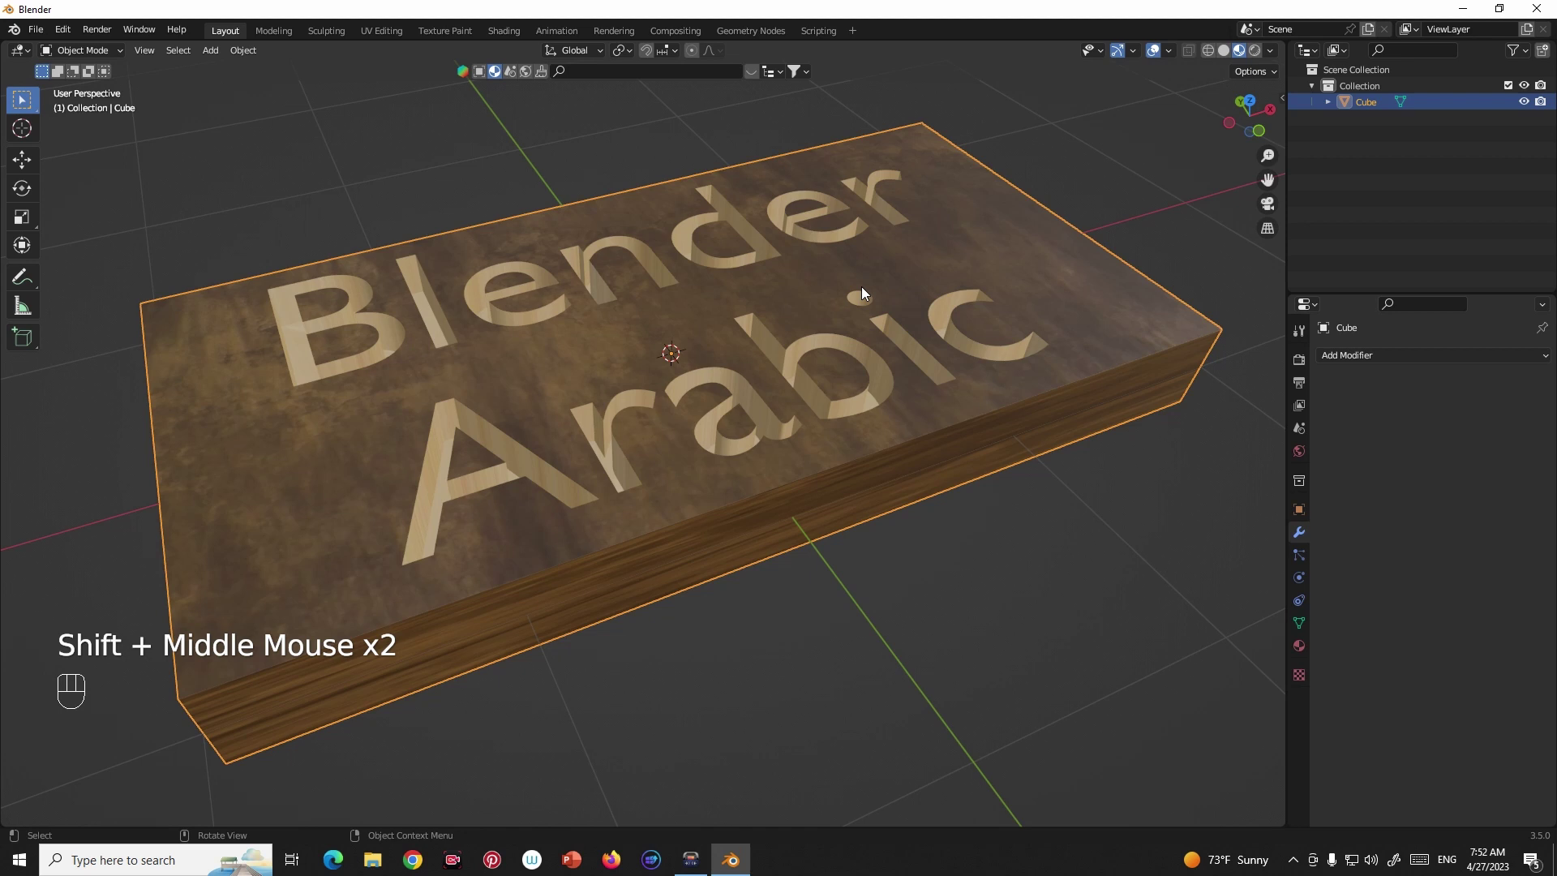
{"action": "middle_click", "coordinate": [891, 310]}
{"action": "left_click_drag", "start_coordinate": [897, 326], "coordinate": [845, 320]}
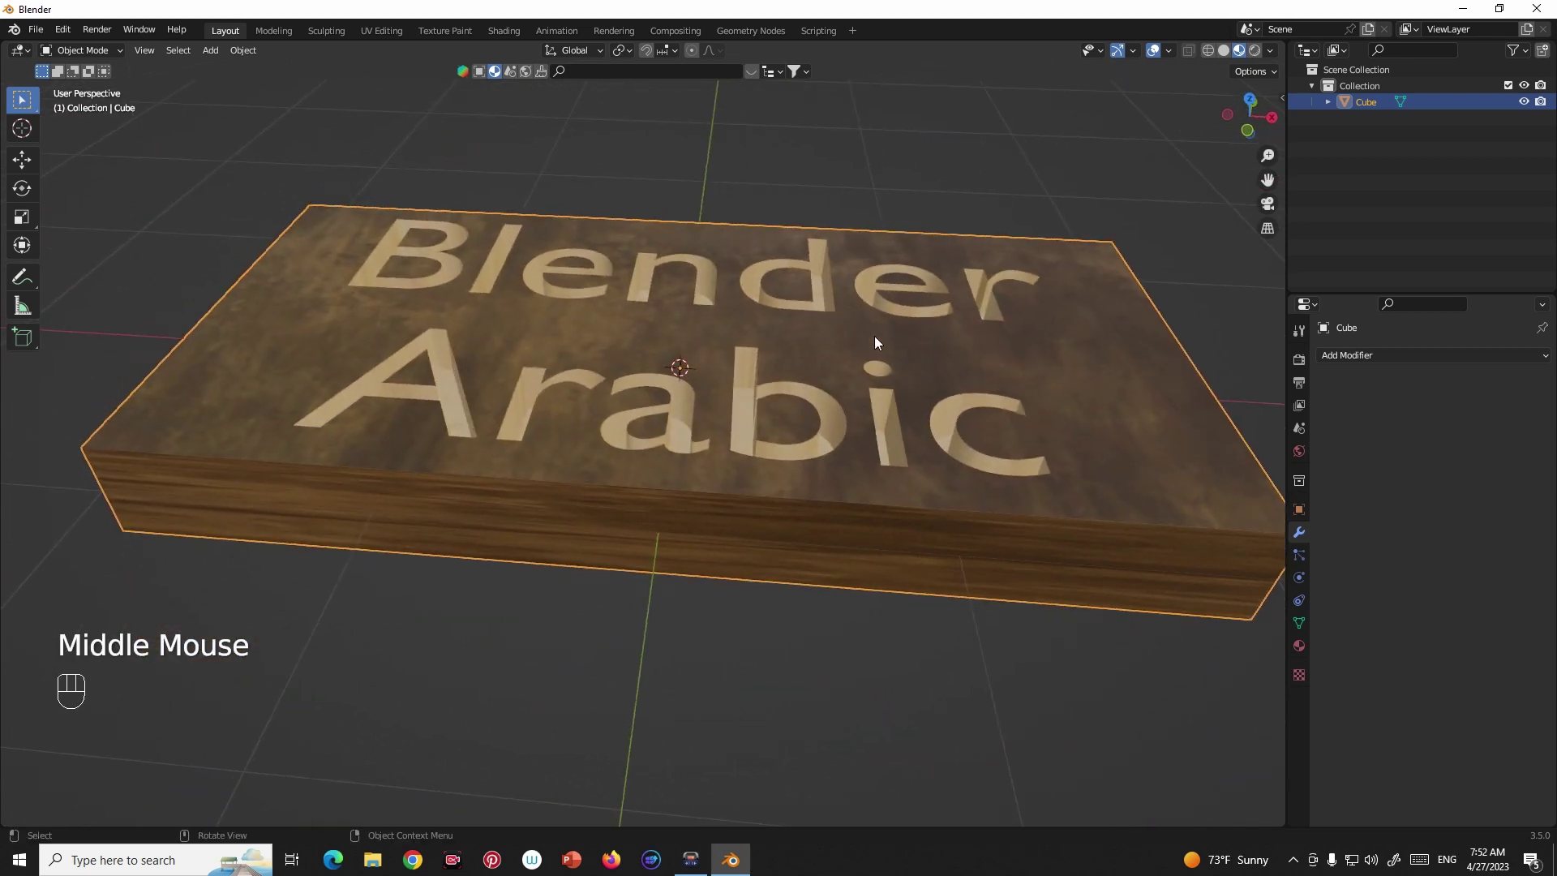